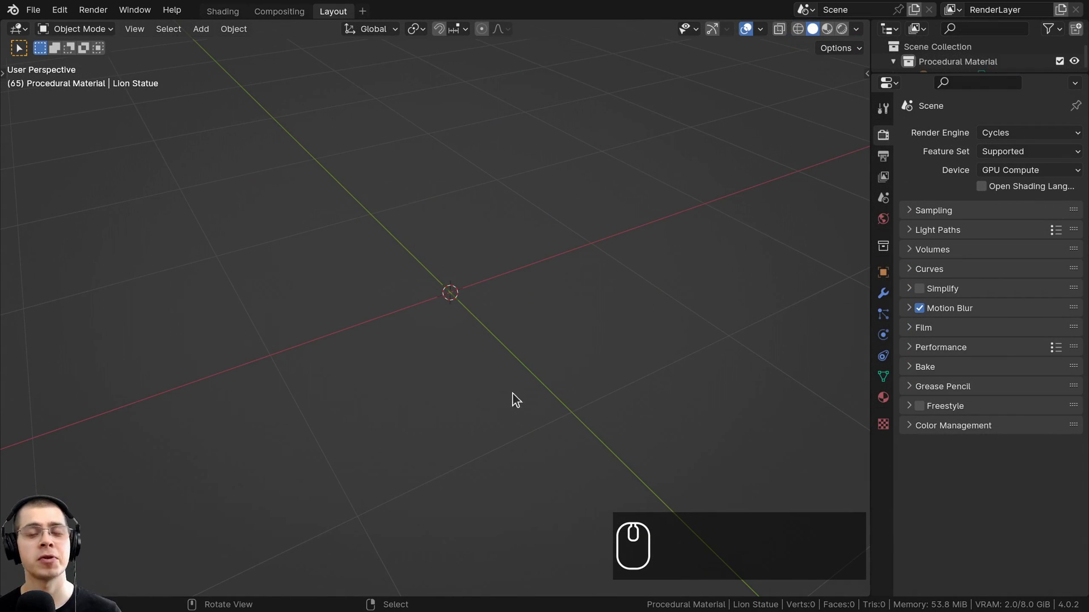
Step: Add an icosphere at the scene centre via the Shift+A add menu
drag(566, 192, 454, 141)
scroll(up, 3)
key(shift+a)
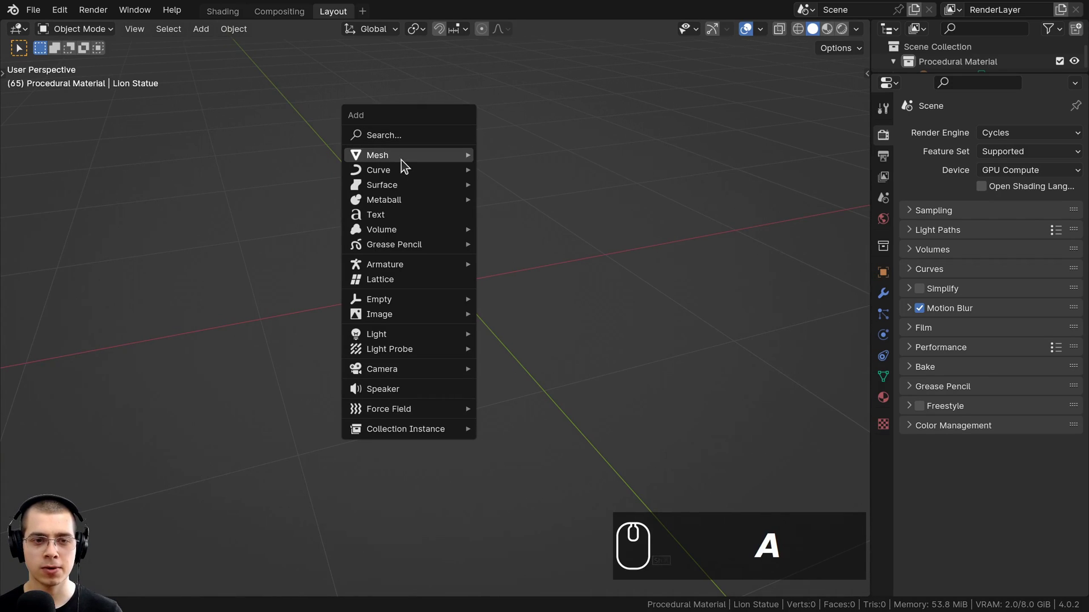
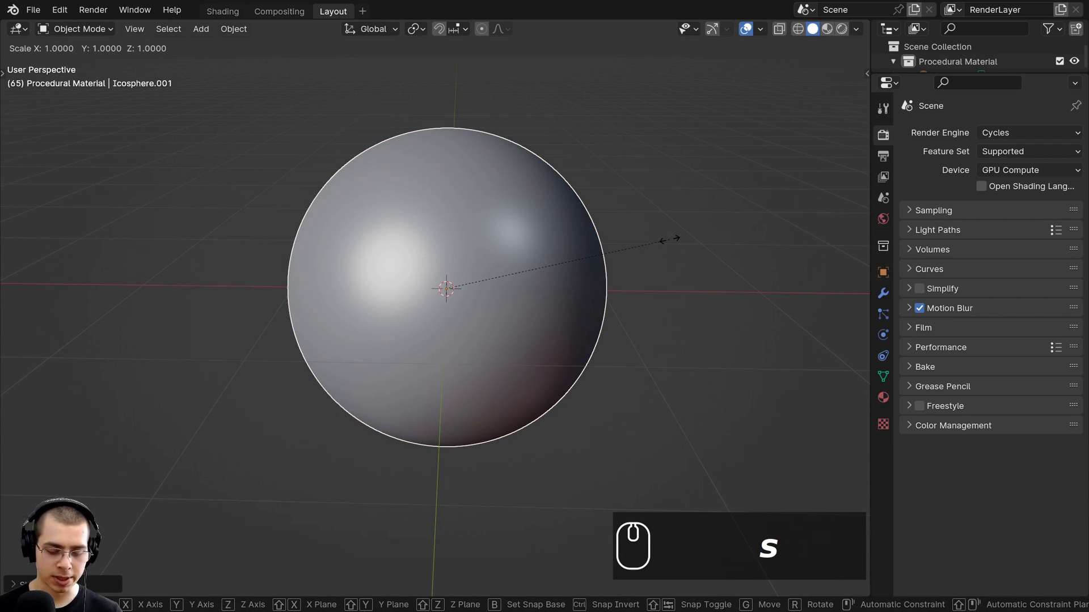
Step: Scale the icosphere to 0.2, apply its scale and shade it smooth
text(.2)
key(Return)
scroll(up, 3)
key(ctrl+a)
click(421, 200)
key(.)
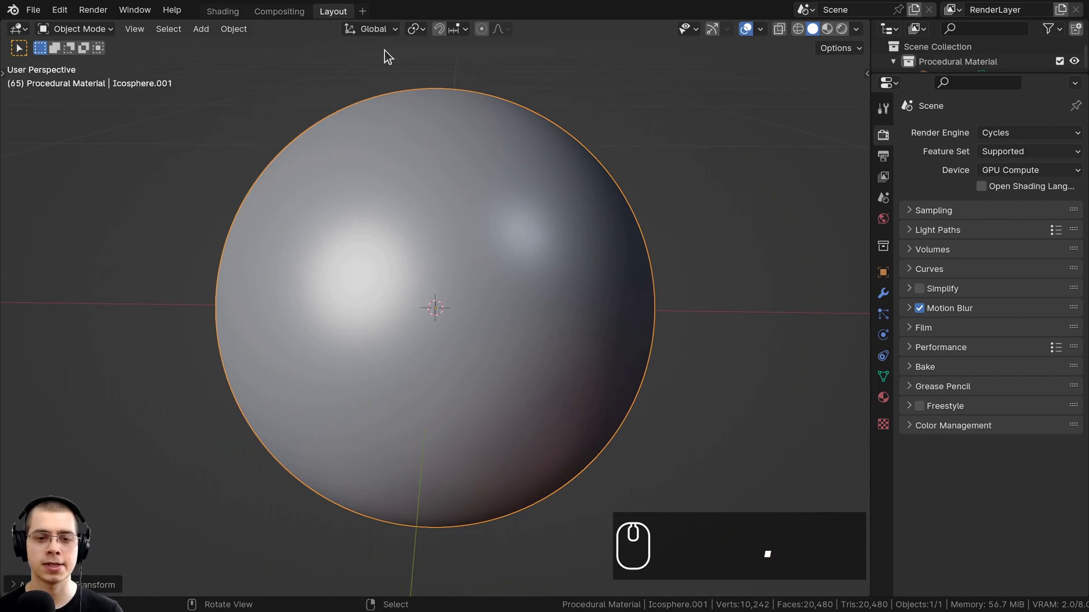
Step: Orbit to frame the lion beside the sphere and select the lion statue
scroll(down, 3)
drag(542, 277, 493, 304)
middle_click(485, 258)
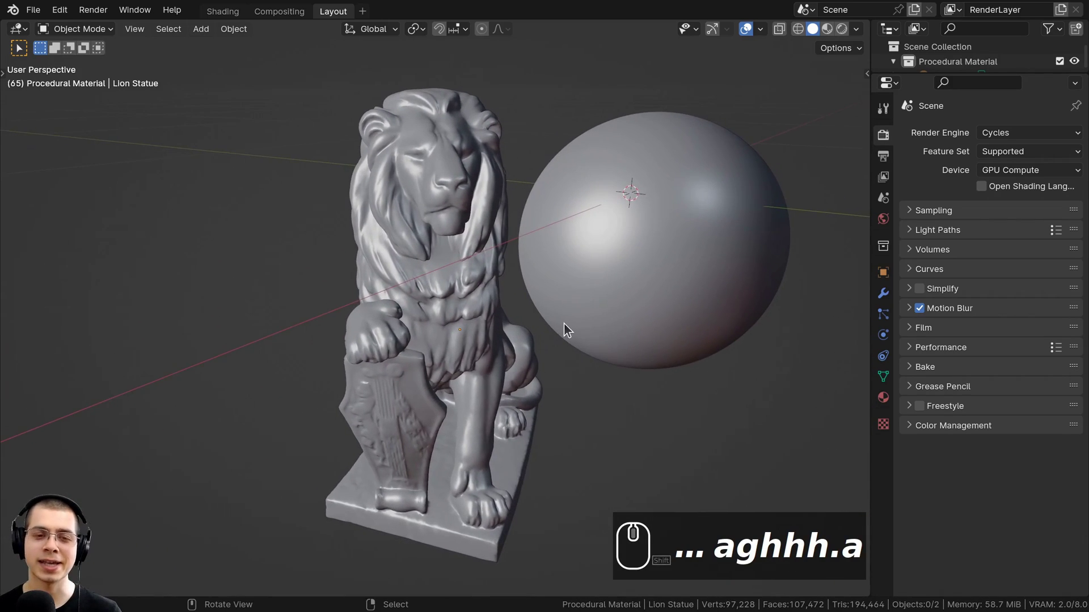
middle_click(441, 122)
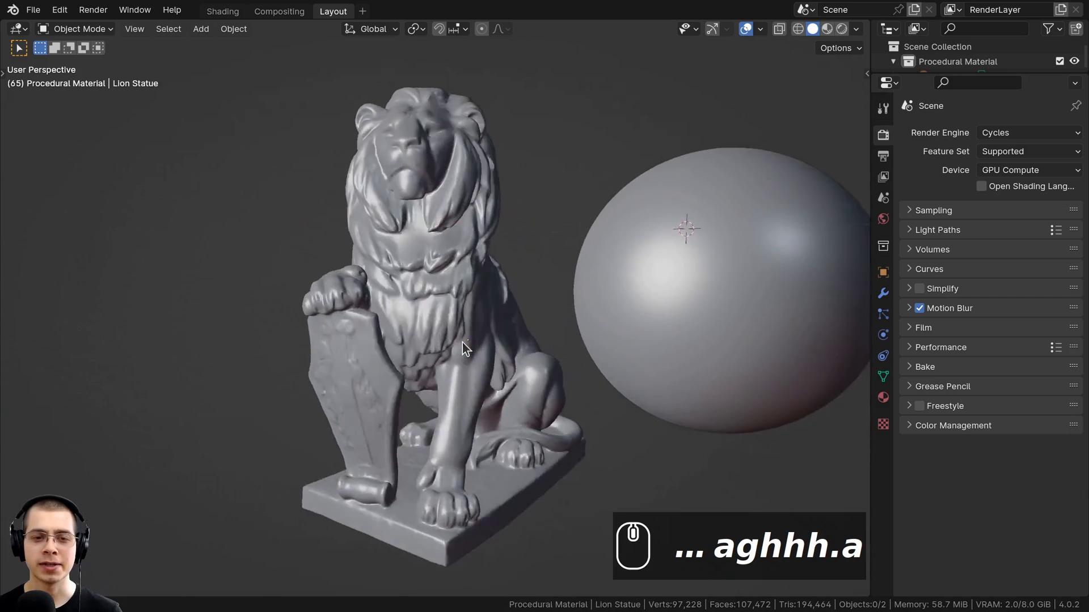
drag(474, 346, 459, 380)
click(474, 346)
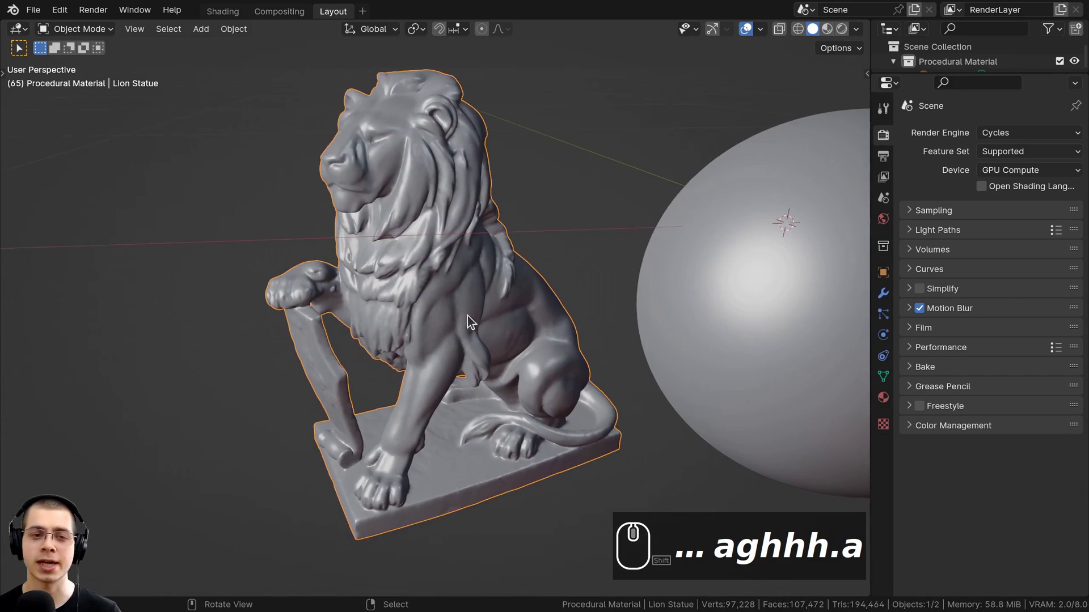
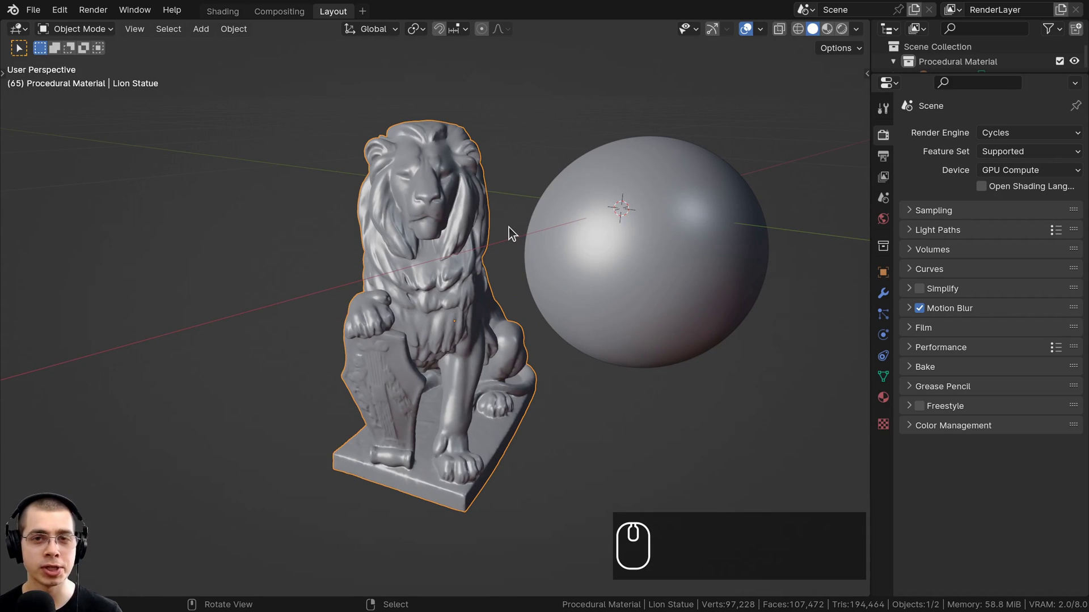
Step: Give the lion a Subdivision Surface modifier at level 1 from the File menu route
drag(399, 150, 382, 137)
drag(280, 137, 36, 28)
click(32, 16)
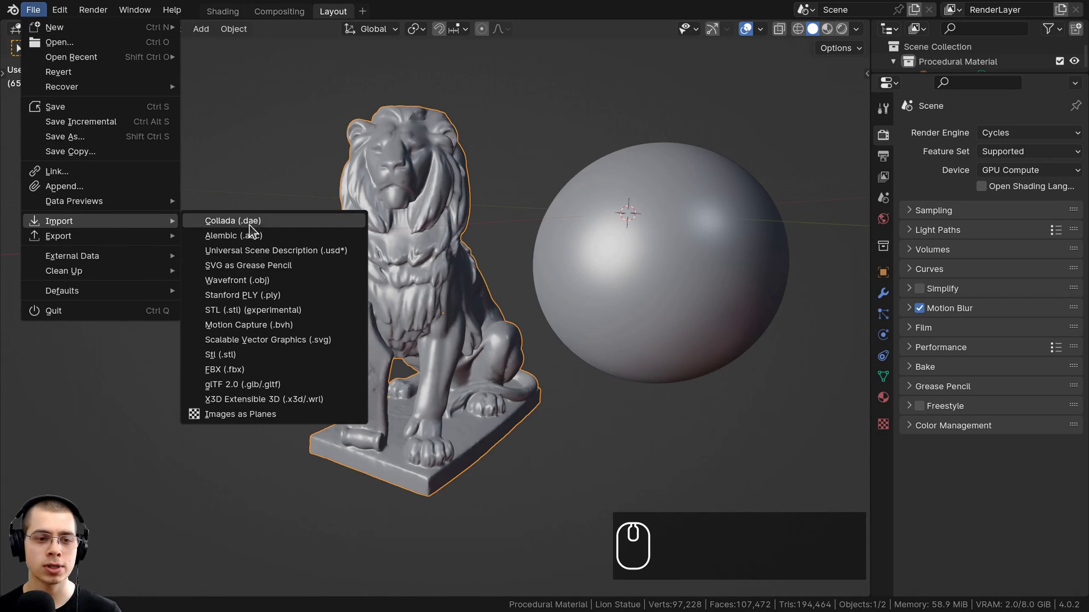
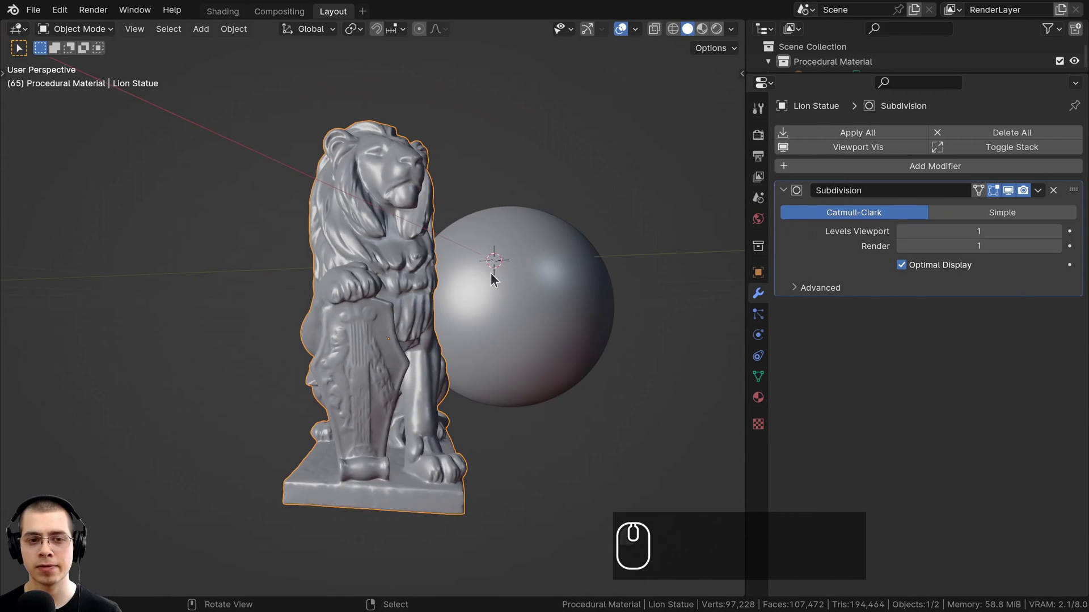
Step: Unhide and select the scene camera, then look through it at the lion and sphere
middle_click(440, 223)
scroll(up, 3)
scroll(up, 3)
drag(434, 301, 334, 326)
drag(350, 266, 253, 203)
scroll(down, 3)
drag(259, 217, 466, 222)
key(alt+h)
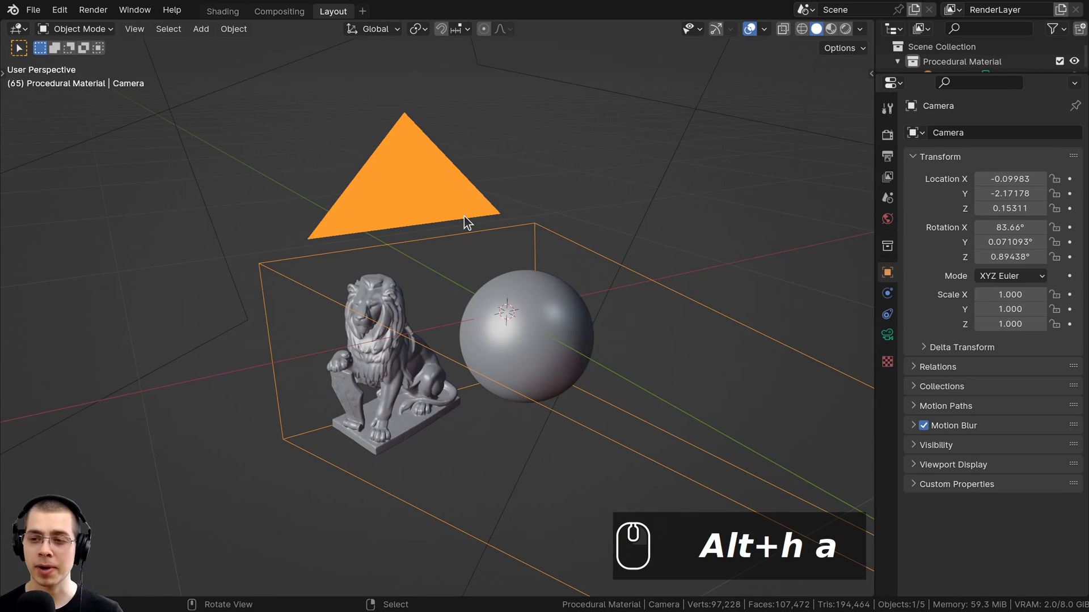
key(KP_0)
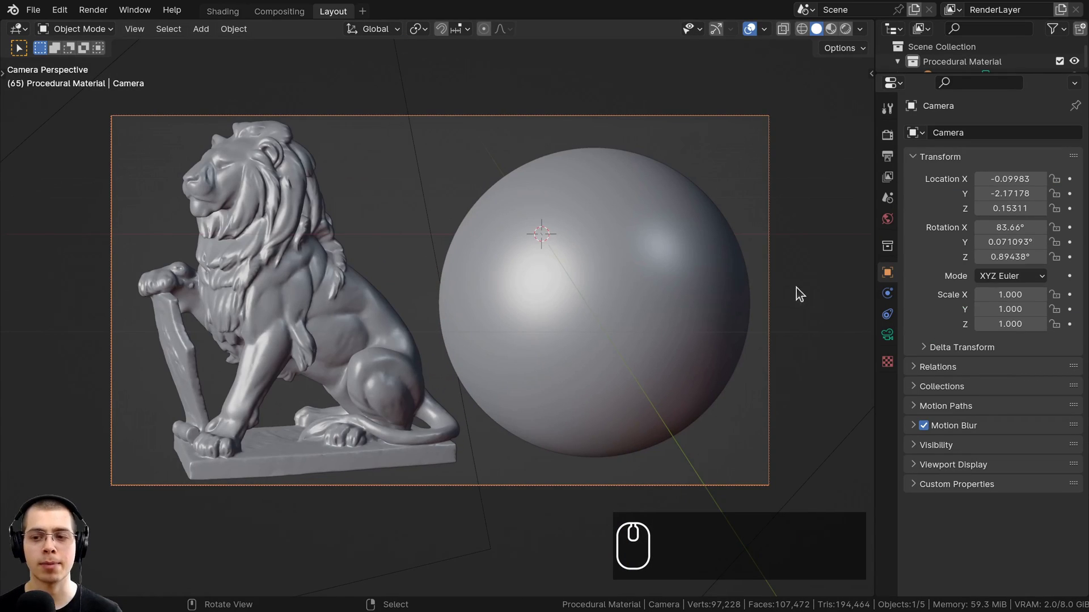
Step: Set the camera focal length to 80 mm and switch the viewport to Rendered shading
click(895, 338)
scroll(up, 3)
key(z)
key(z)
key(z)
key(z)
text(zzzz ...22×)
drag(461, 198, 423, 202)
key(a)
scroll(down, 3)
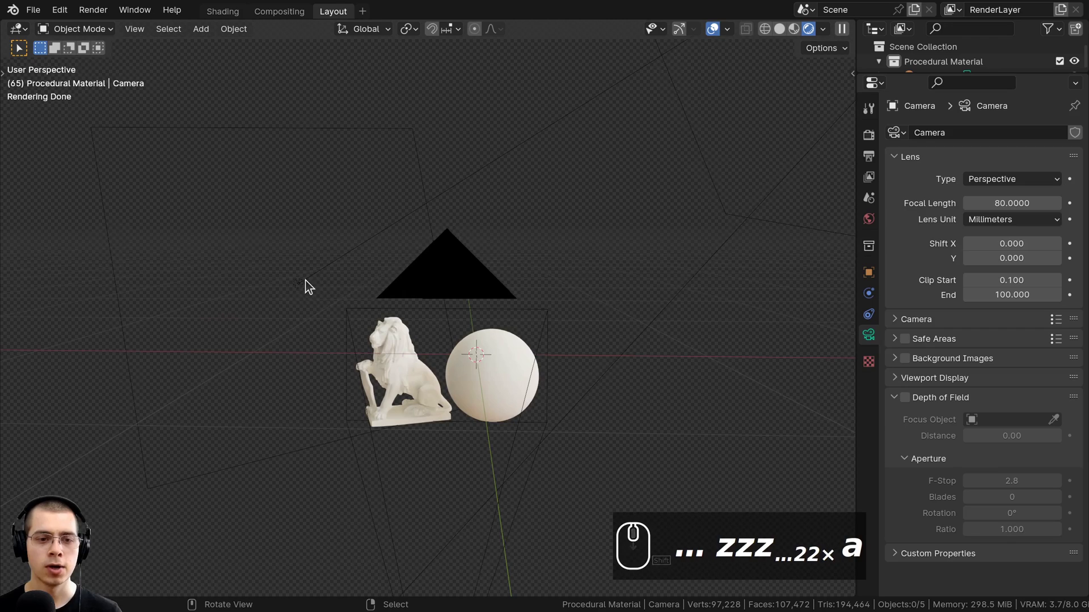
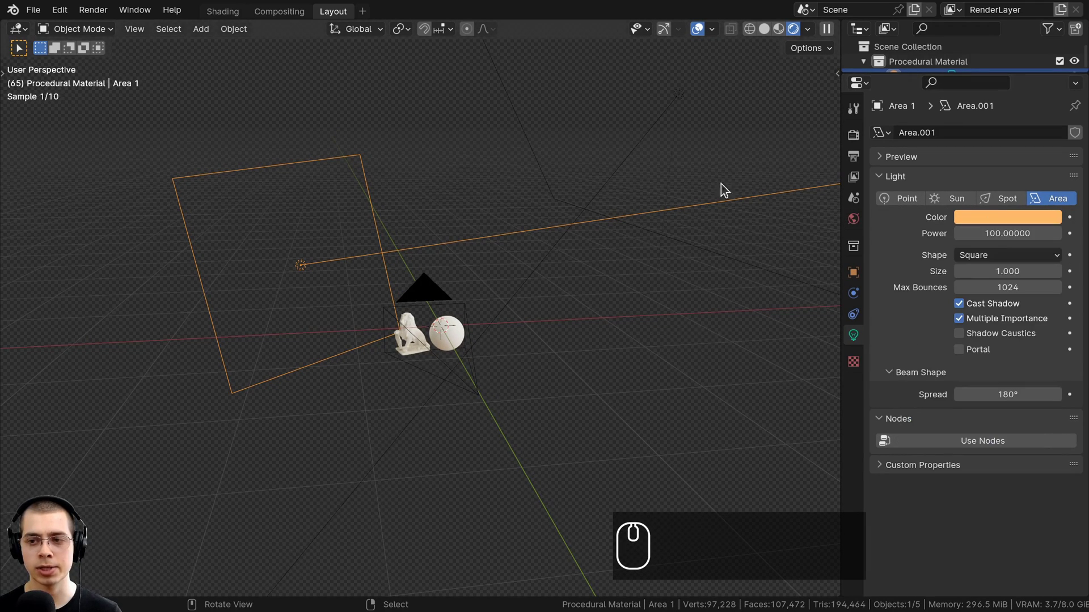
Step: Add the first area light, move it into place and set it orange at power 100
middle_click(421, 257)
key(a)
scroll(down, 3)
key(g)
drag(530, 218, 526, 150)
middle_click(539, 131)
Step: Add and position the second pale area light at power 500
scroll(up, 3)
drag(459, 286, 984, 224)
drag(984, 225, 963, 317)
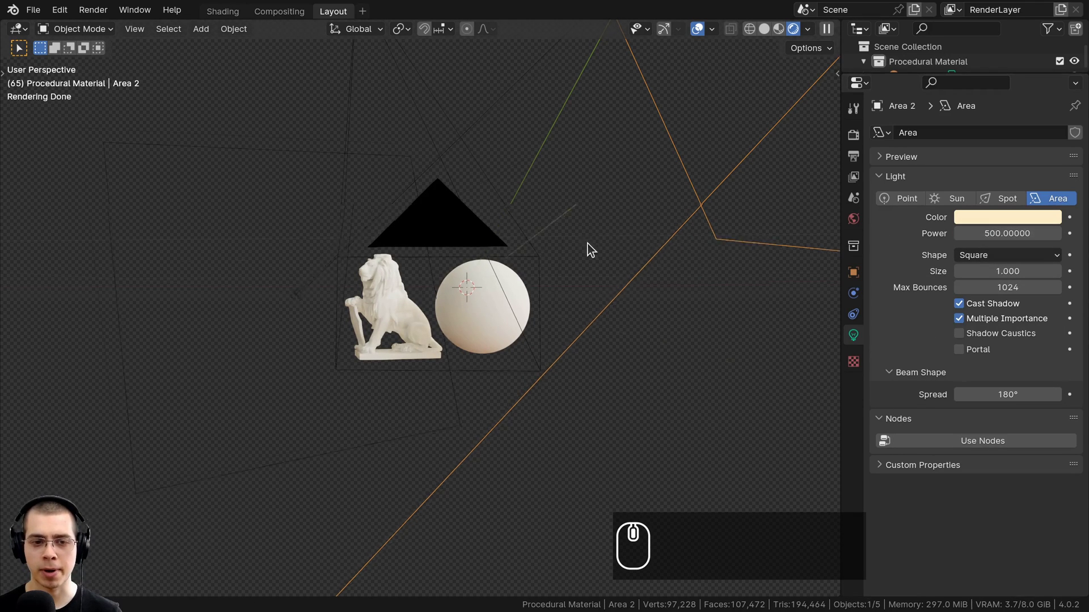
drag(774, 423, 861, 229)
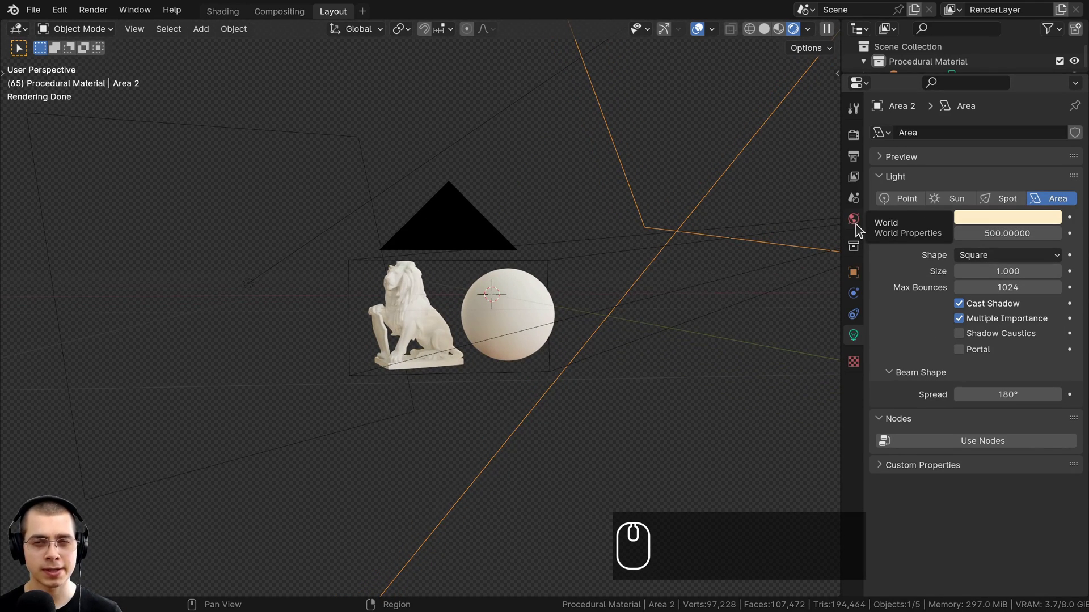
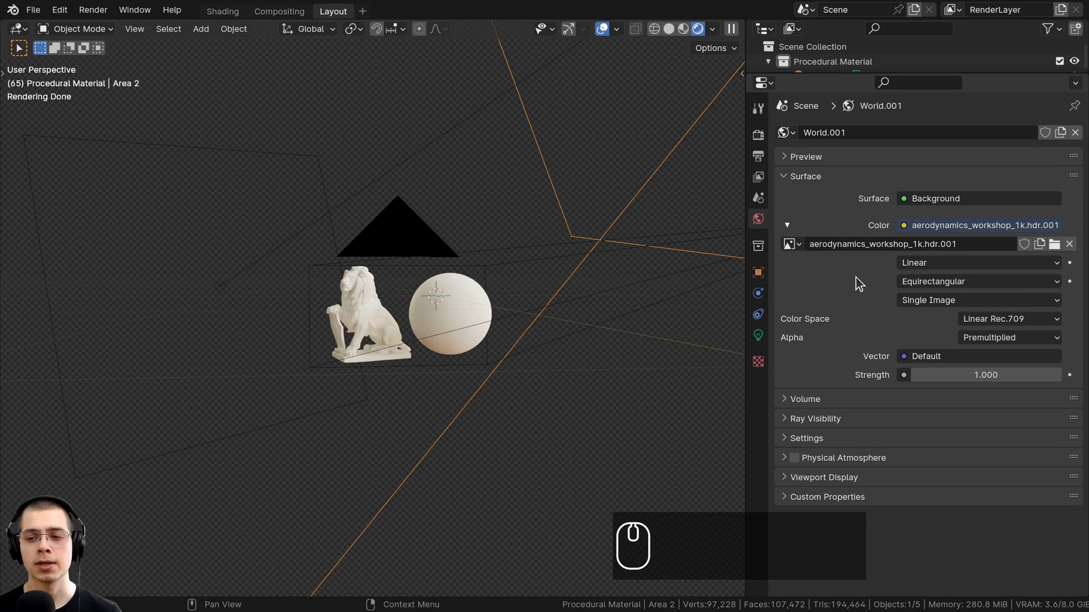
Step: Load aerodynamics_workshop_1k.hdr.001 as the world Environment Texture and check it through the camera
click(947, 244)
click(916, 247)
click(917, 243)
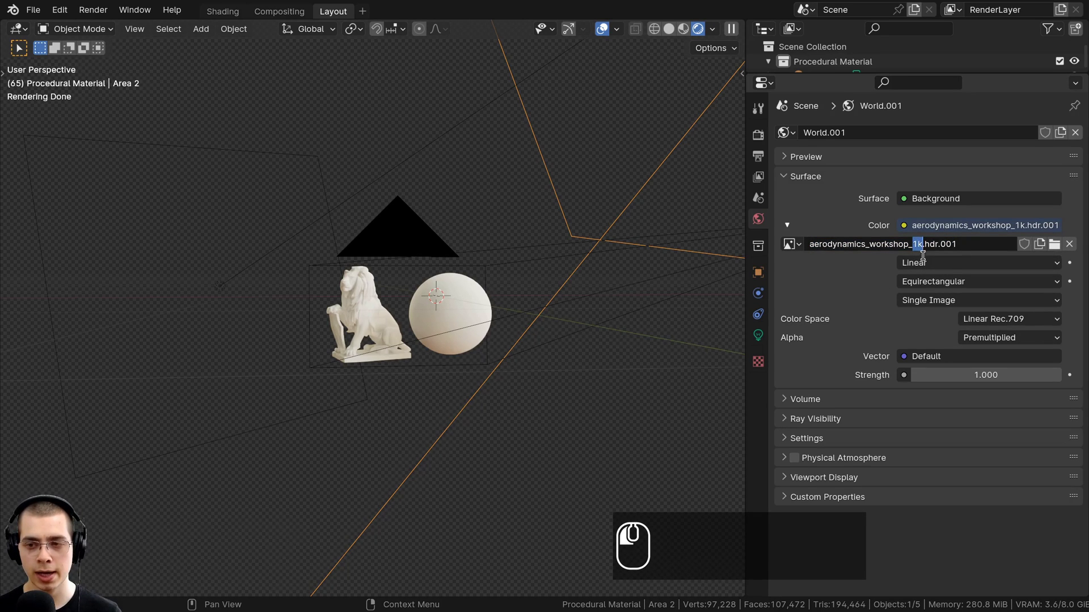
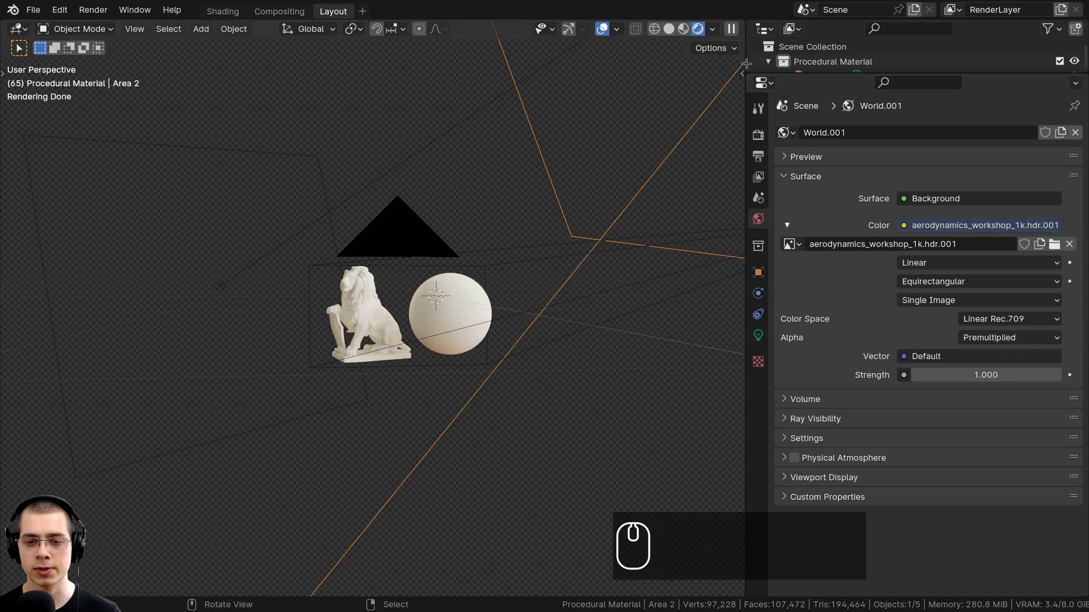
drag(497, 296, 495, 280)
key(KP_0)
middle_click(532, 299)
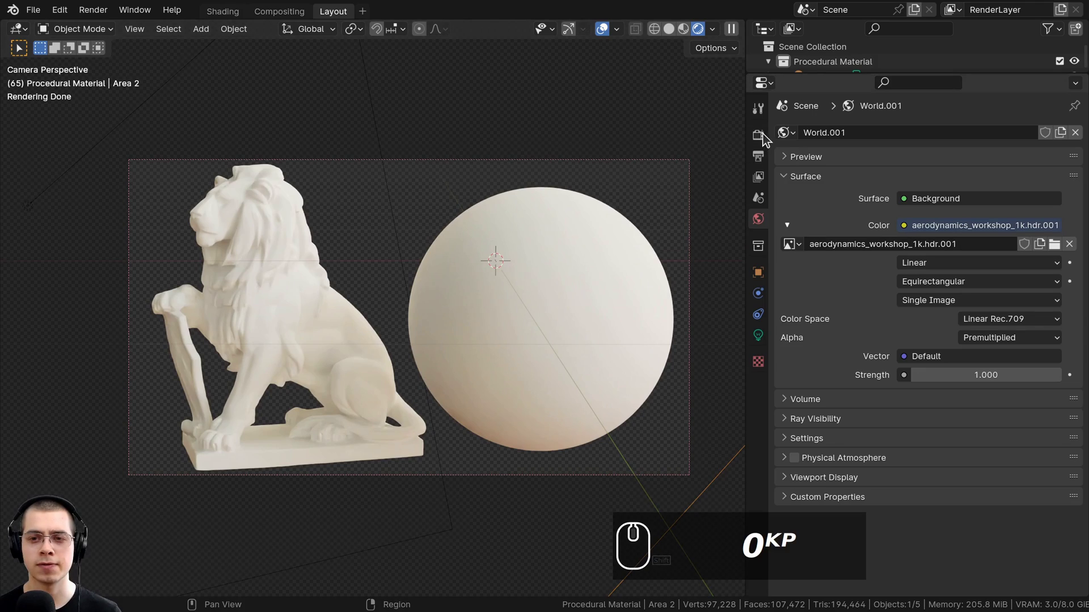
Step: Review Render properties, enabling transparent Film and expanding Color Management
click(763, 135)
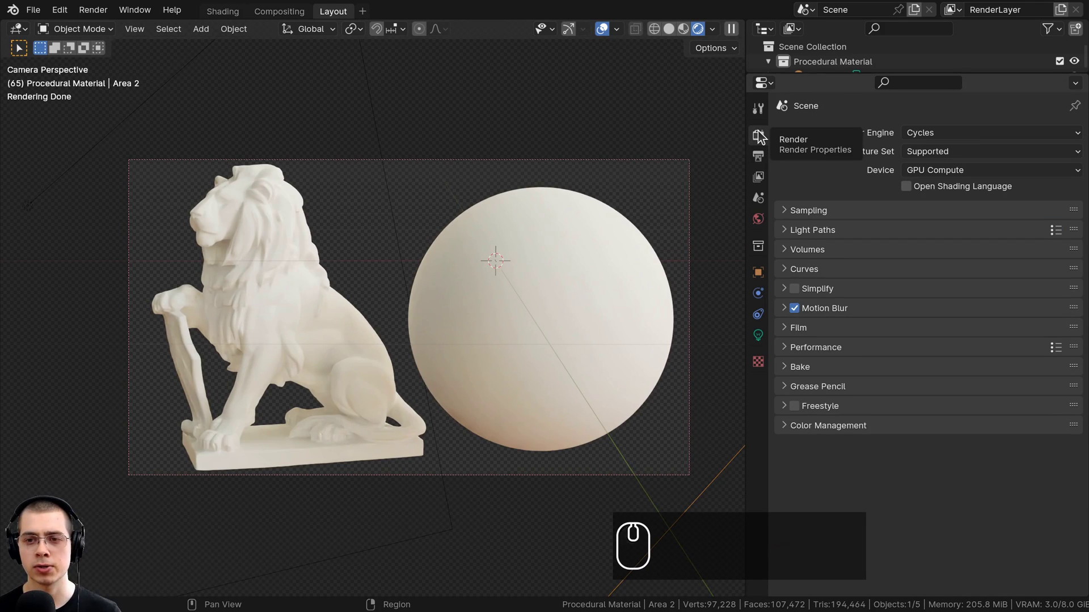
click(913, 139)
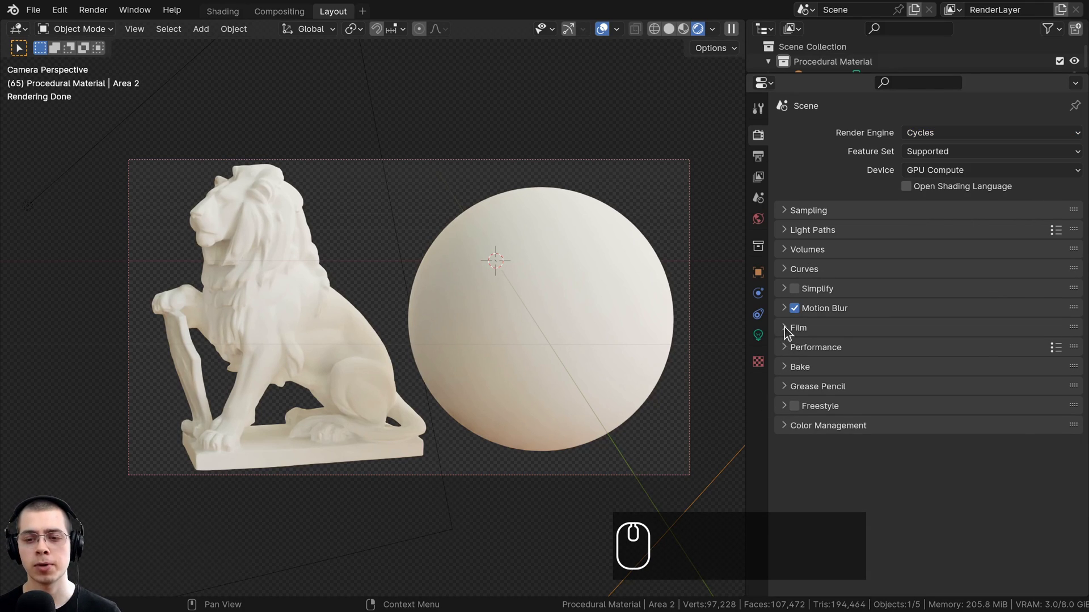
click(789, 332)
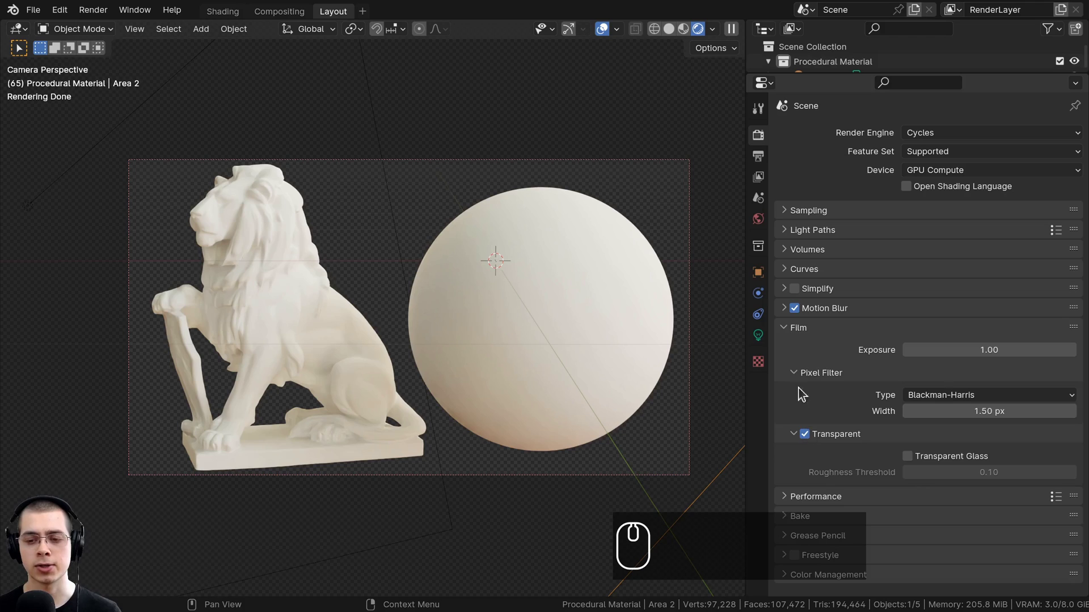
click(810, 439)
Step: Scroll through the remaining render settings and switch to the Shading workspace
drag(801, 578, 777, 497)
scroll(down, 3)
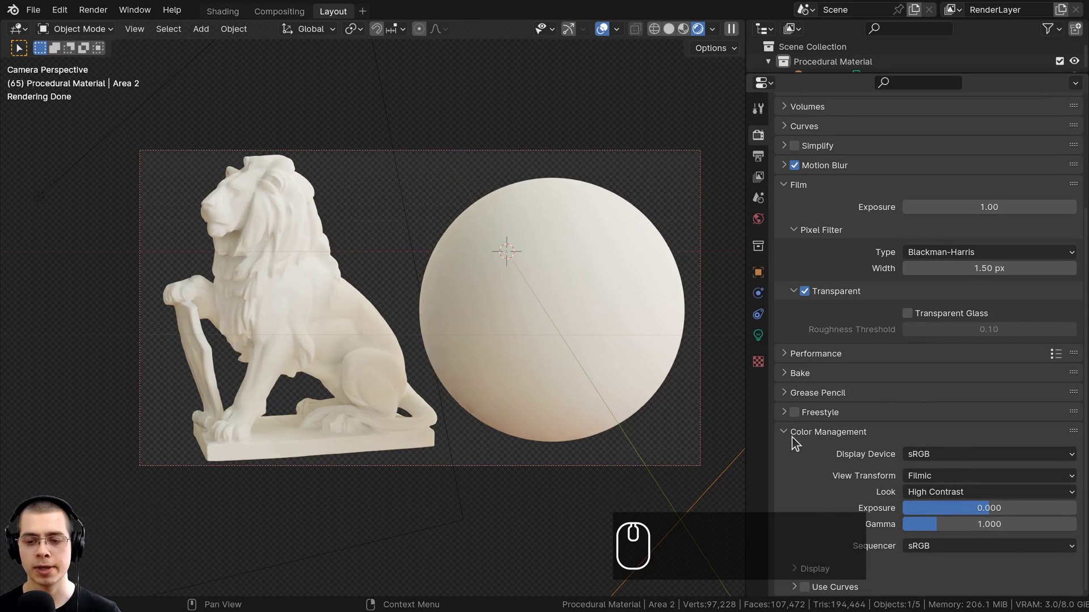
drag(795, 440, 785, 345)
drag(785, 336, 768, 97)
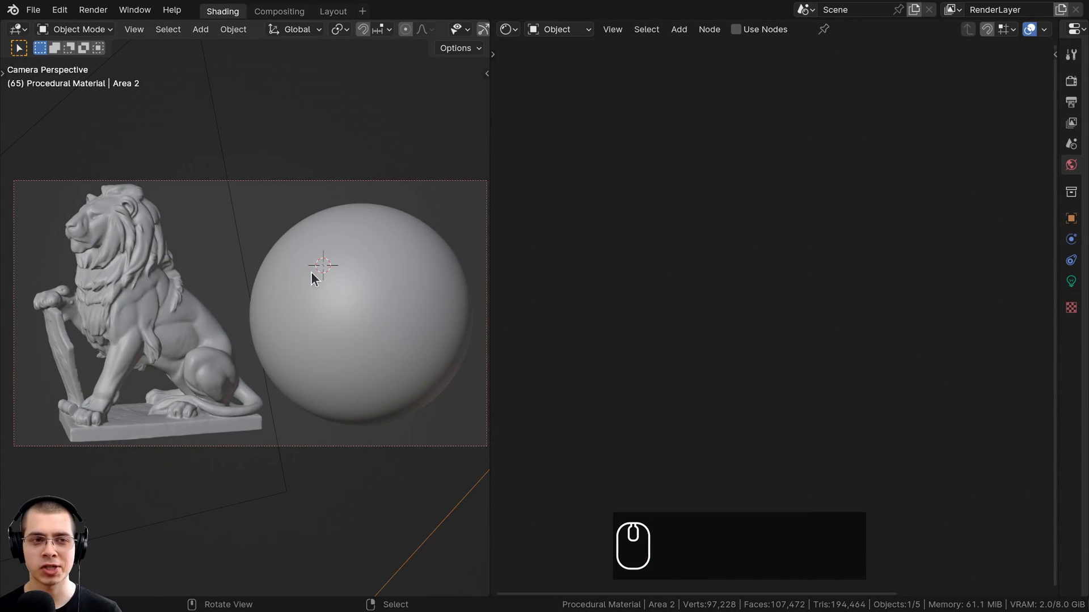
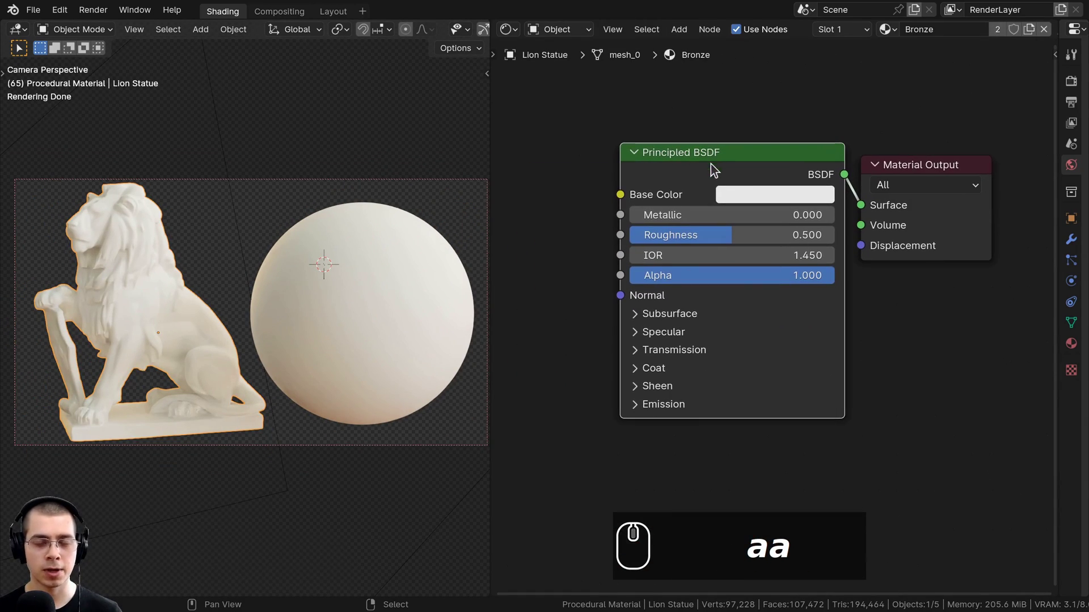
Step: Create the Bronze Principled BSDF material and share it between the lion and the icosphere
right_click(349, 271)
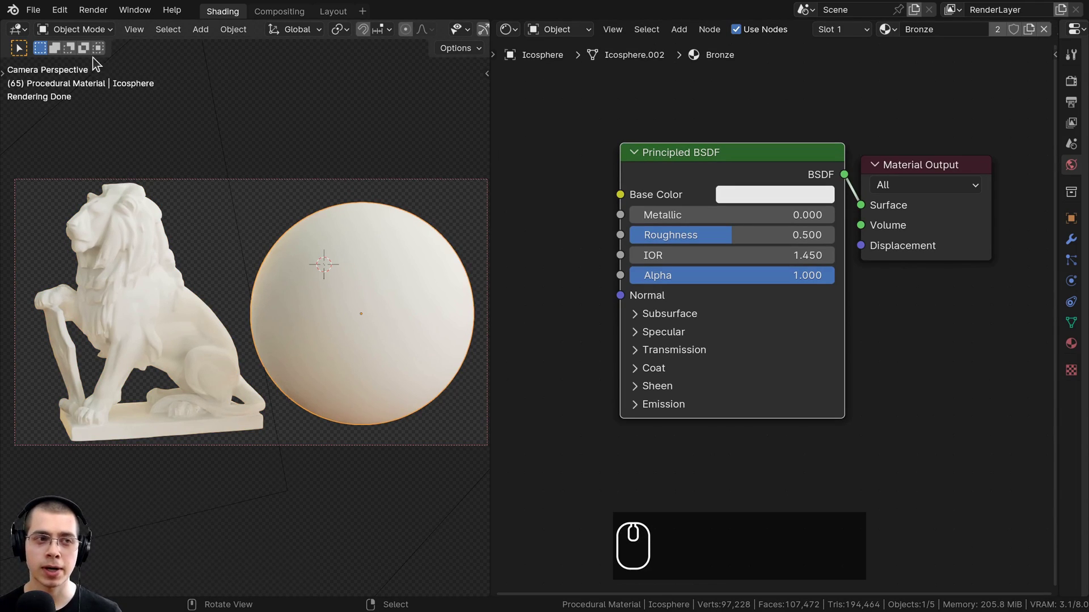
click(65, 15)
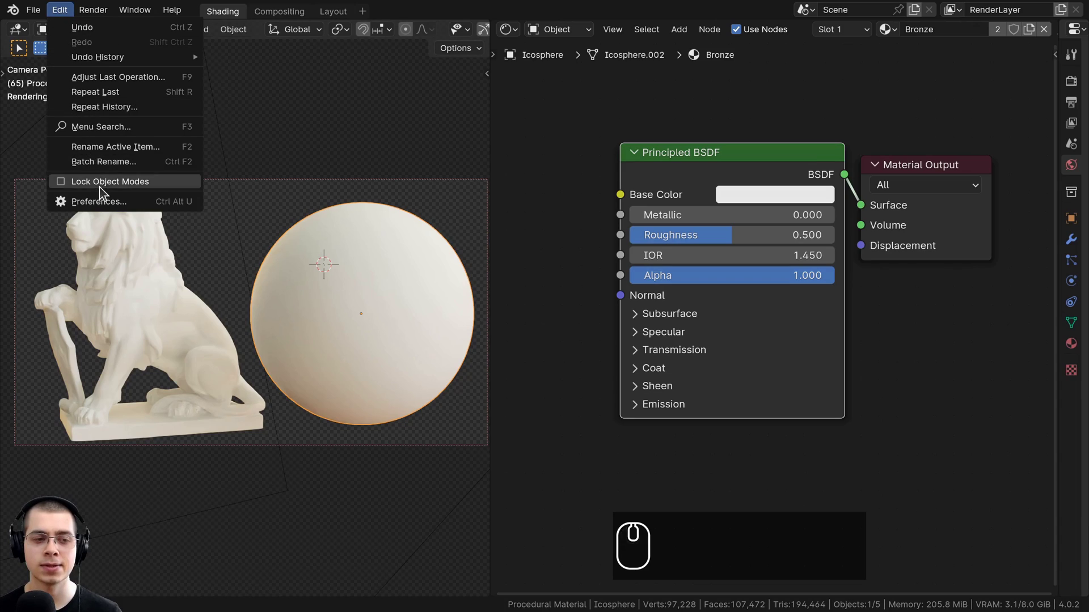
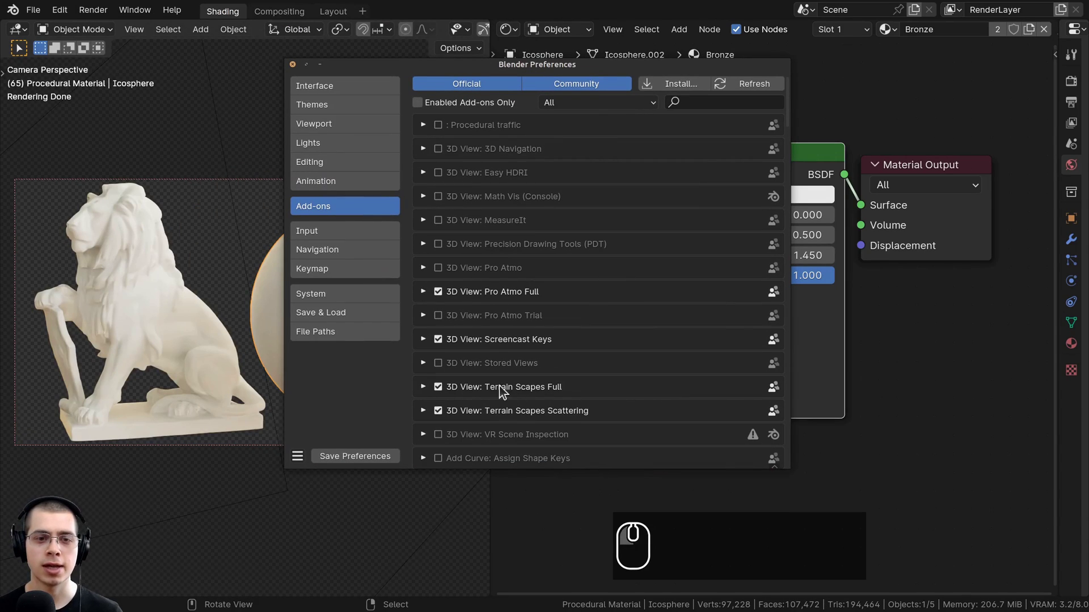
Step: In Preferences Add-ons, search 'node' and enable the Node Wrangler add-on
click(330, 207)
click(695, 100)
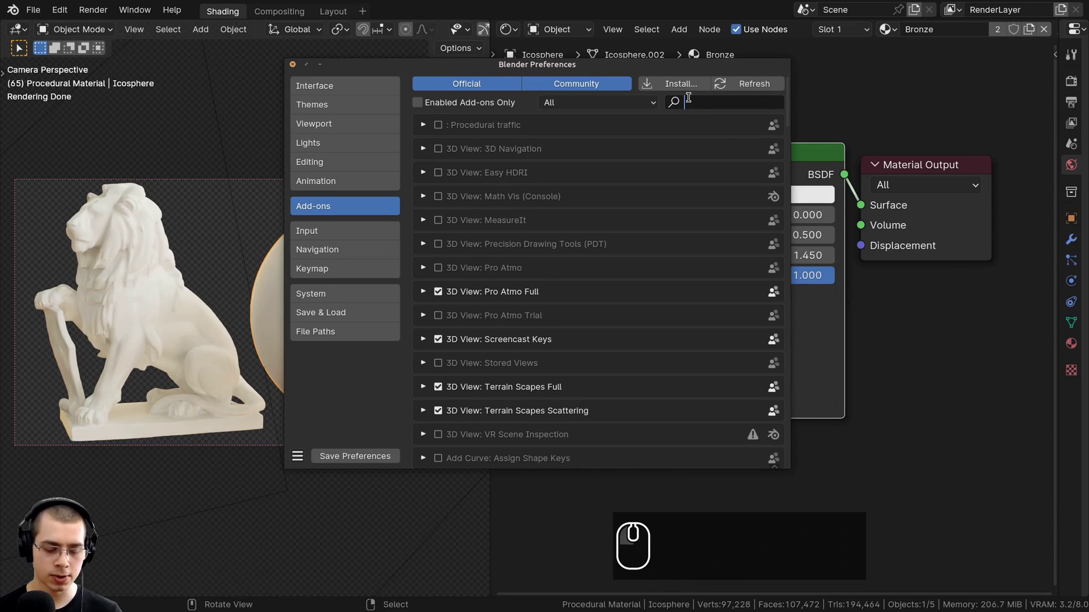
text(node)
drag(524, 260, 436, 181)
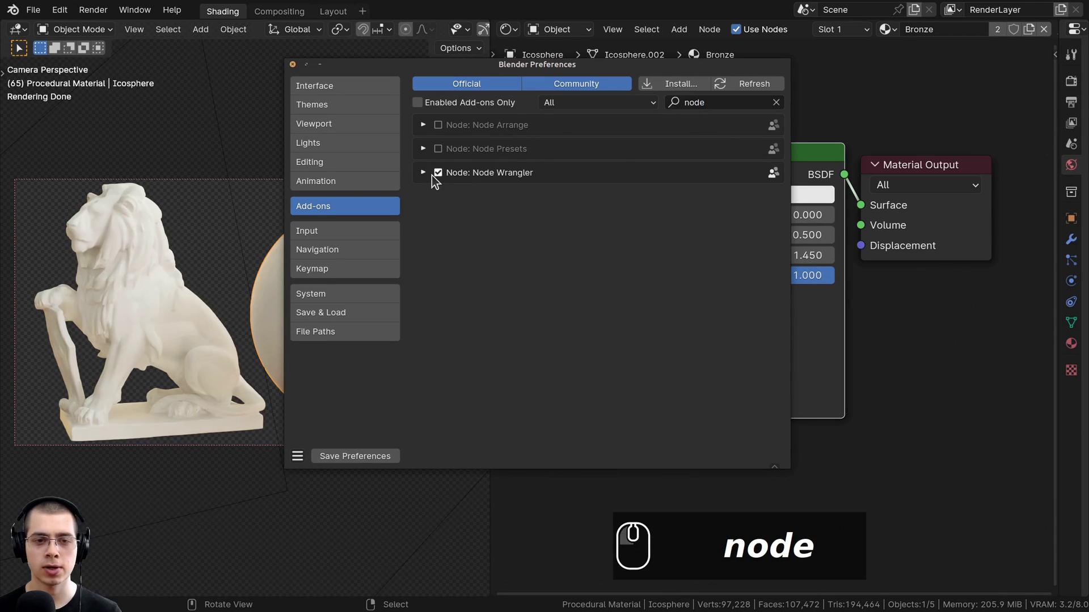
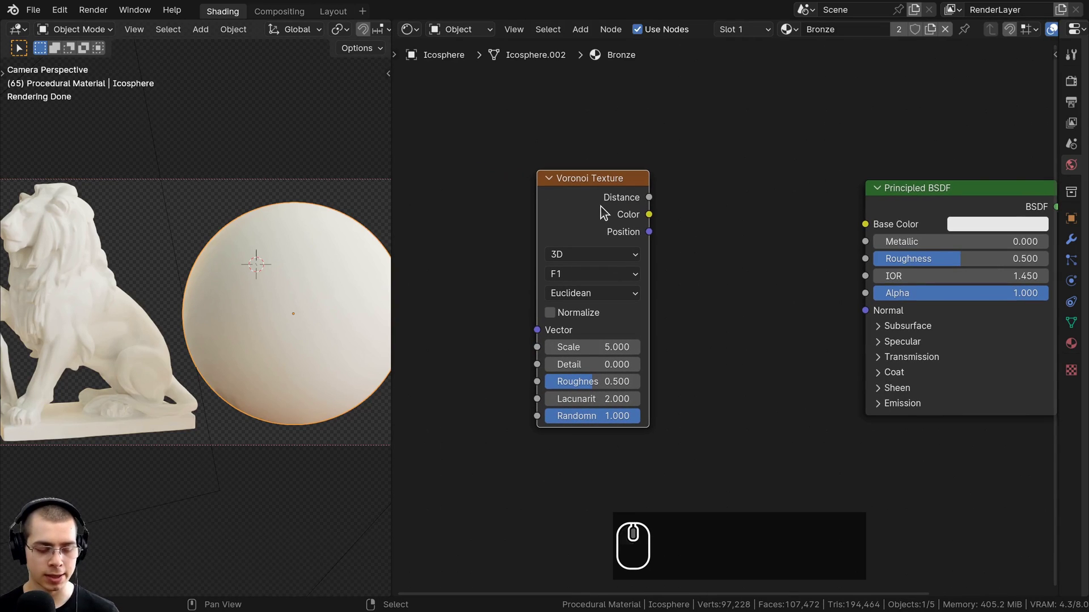
Step: Add Texture Coordinate and Mapping nodes (Ctrl+T) and feed Object coordinates into Mapping
key(ctrl+t)
key(a)
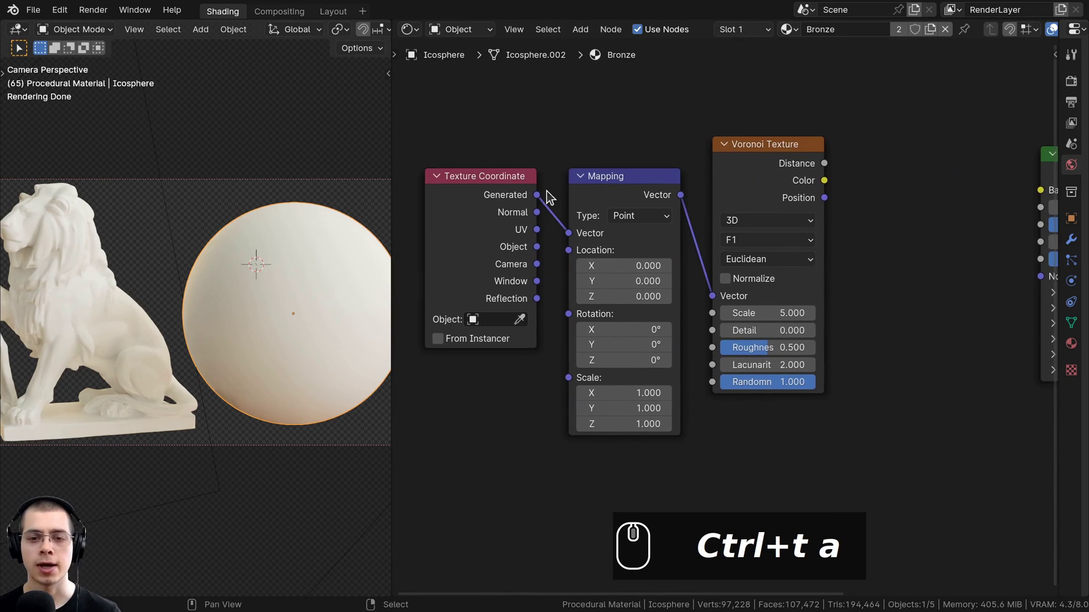
drag(608, 198, 534, 189)
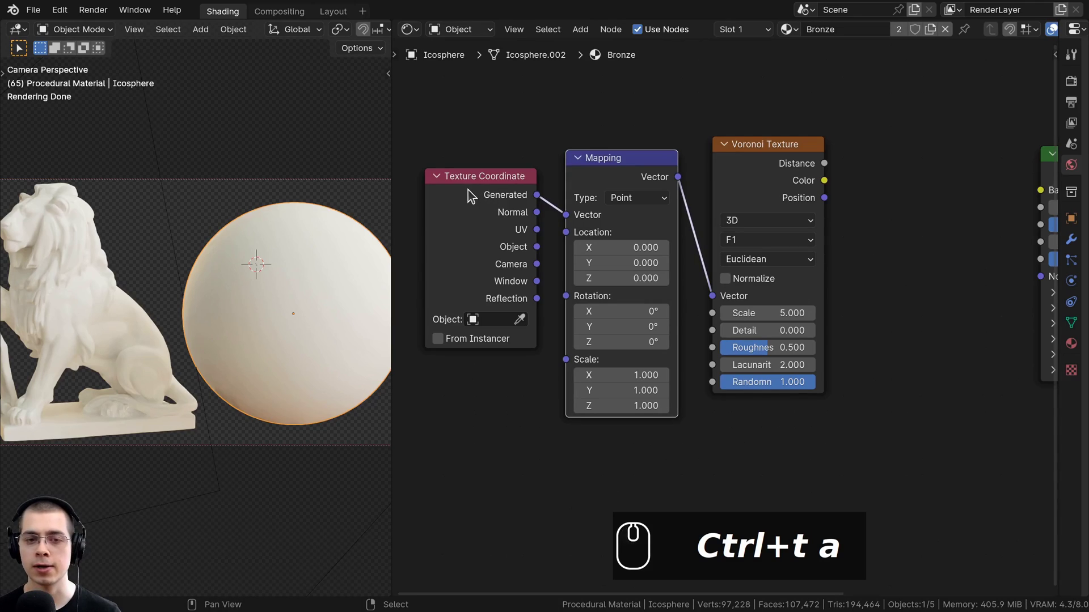
click(489, 183)
click(616, 172)
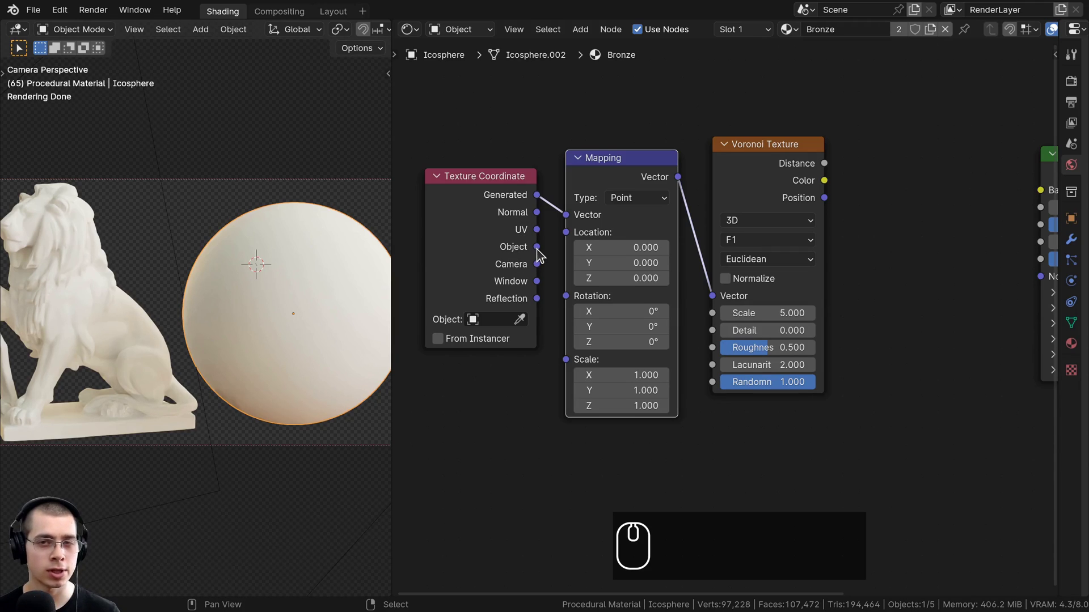
click(772, 181)
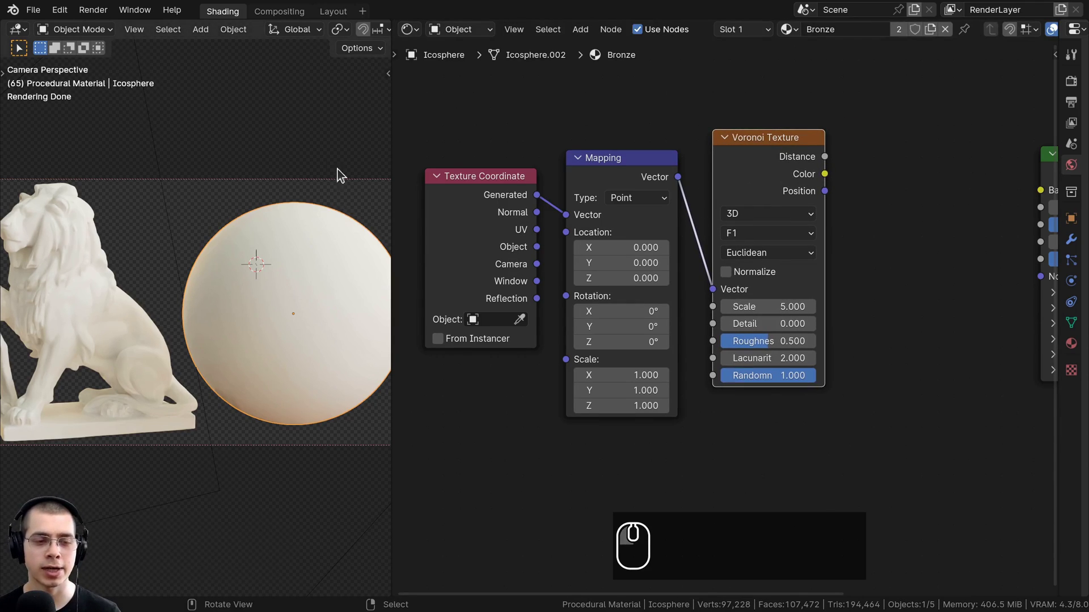
scroll(up, 3)
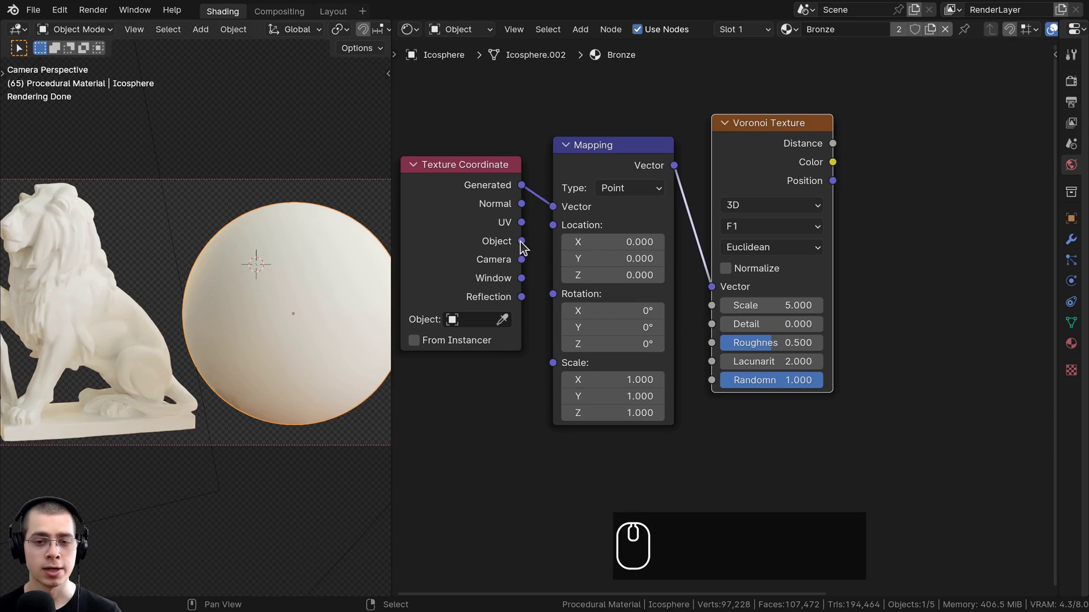
drag(520, 246, 661, 296)
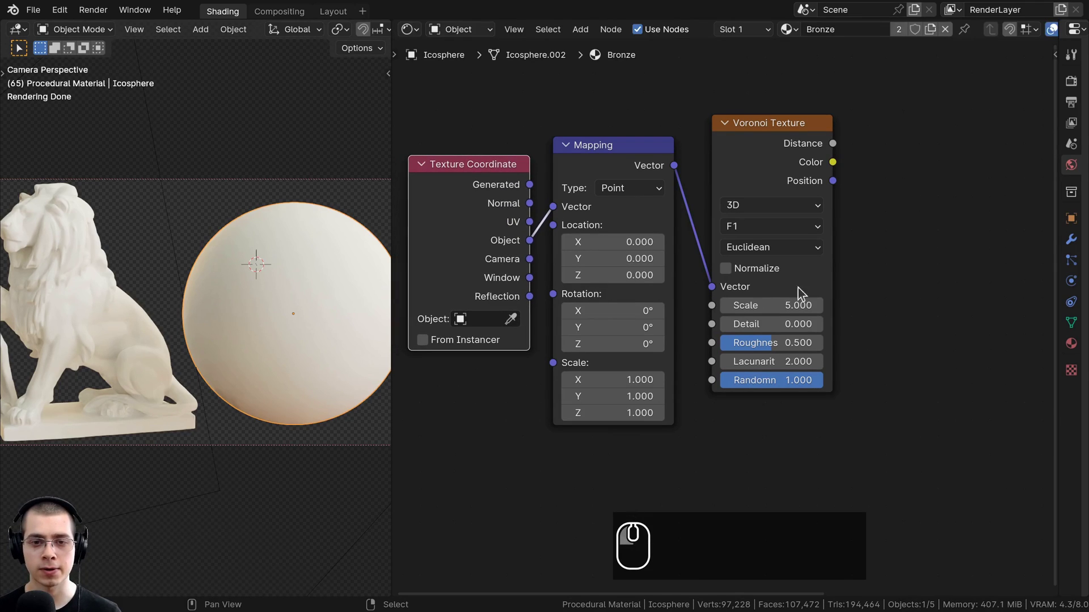
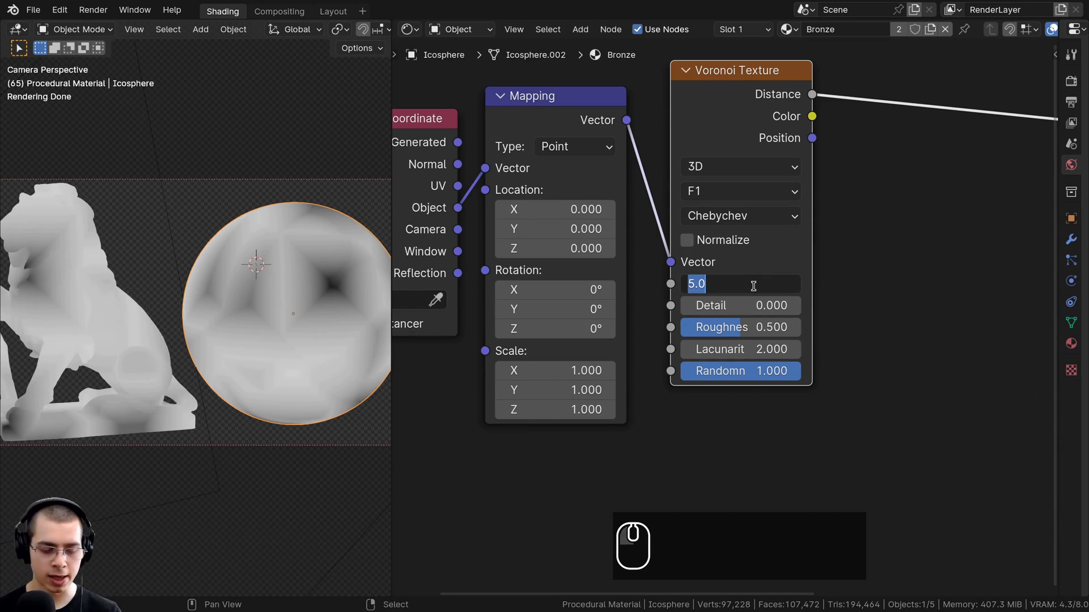
Step: Set the Chebychev Voronoi to Scale 20, Detail 15, Roughness 0.45 and Lacunarity 3
text(20)
key(Return)
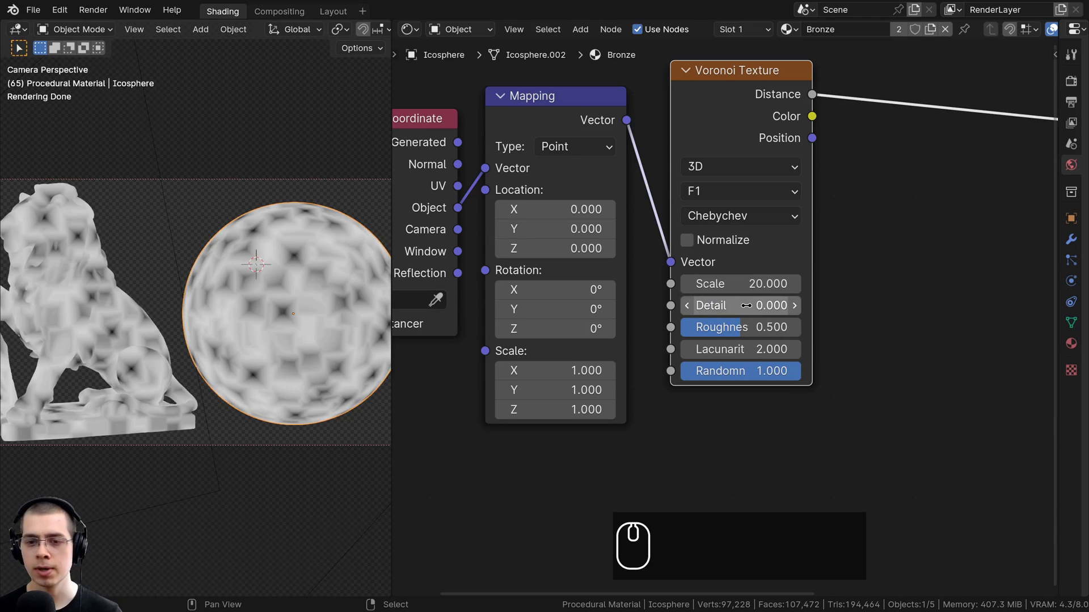
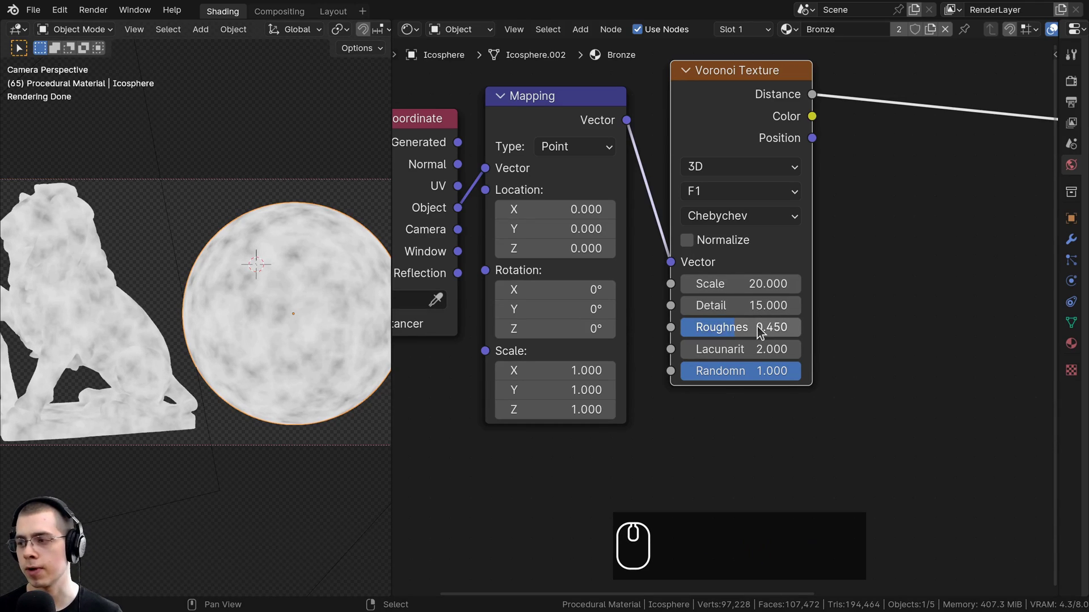
double_click(749, 348)
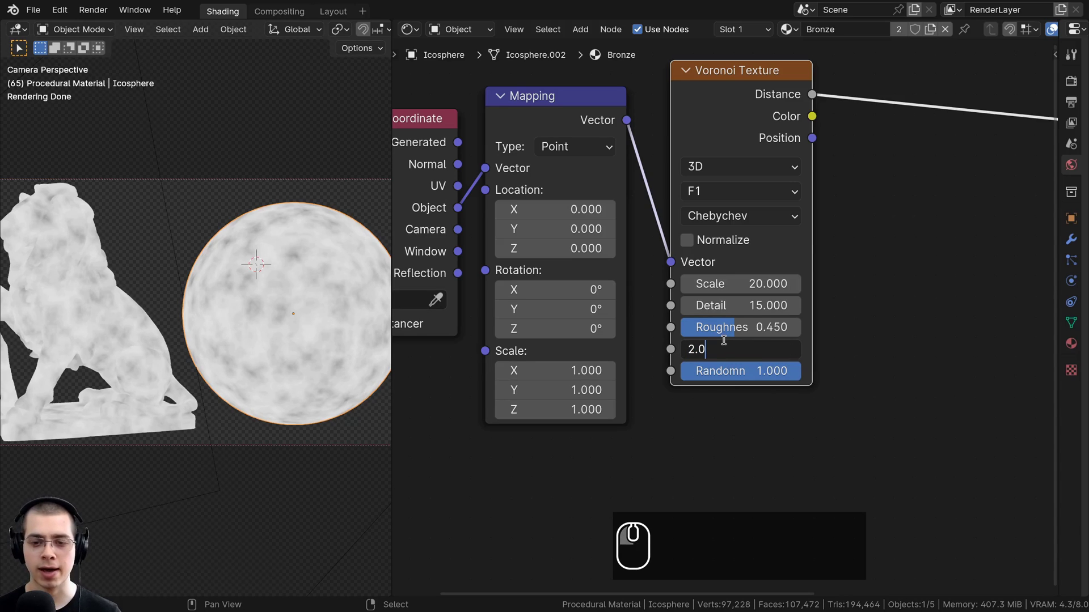
key(BackSpace)
key(BackSpace)
key(BackSpace)
text(3)
key(Return)
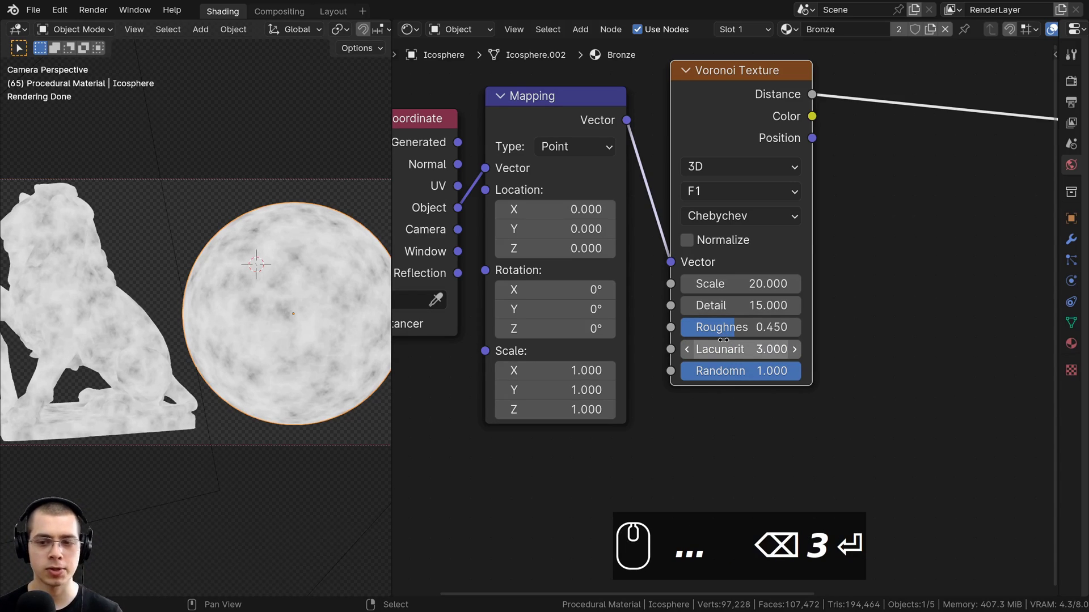
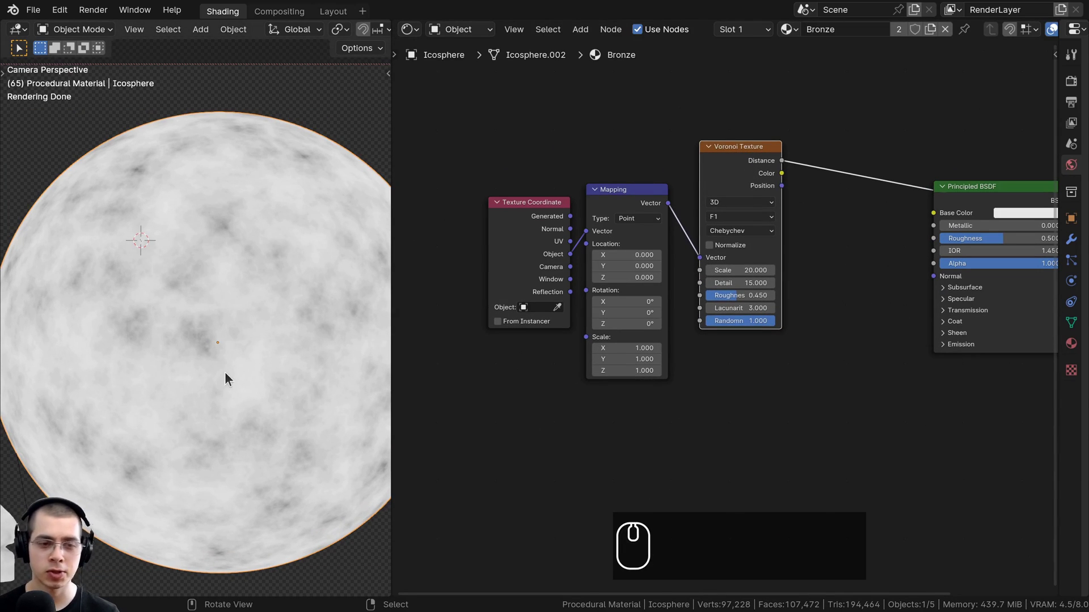
Step: Add a Noise Texture node fed by Mapping and preview it on the sphere
drag(710, 223, 706, 172)
scroll(up, 3)
text(a)
click(706, 172)
text(noi)
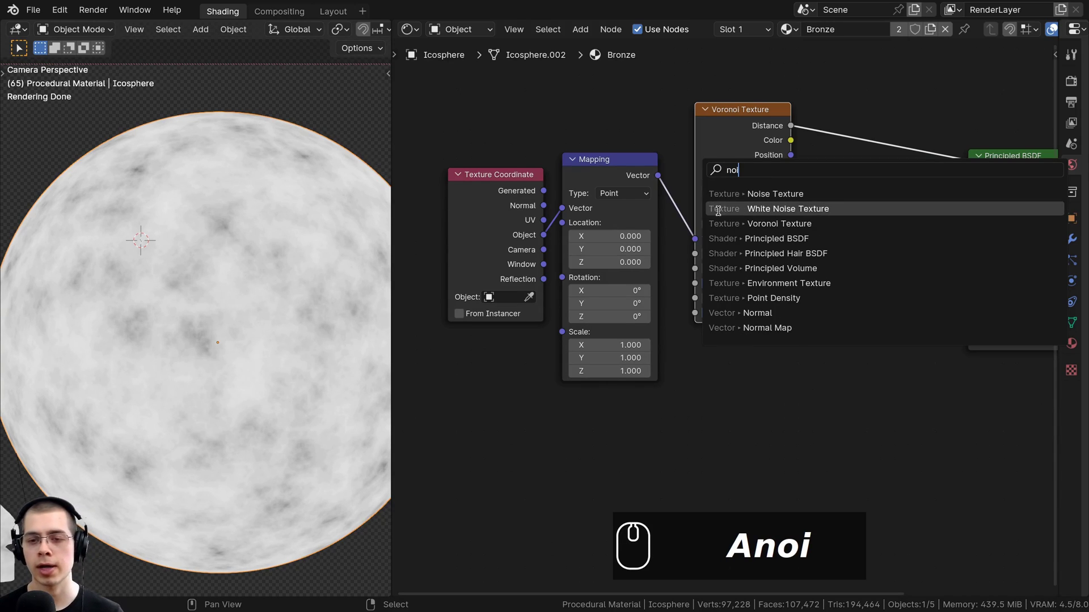
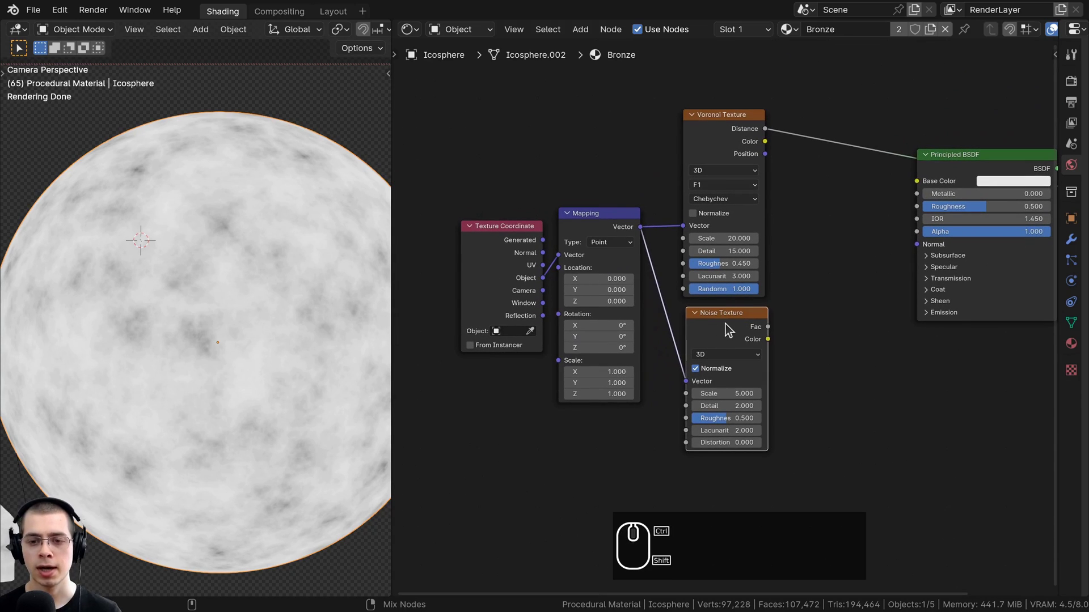
click(730, 328)
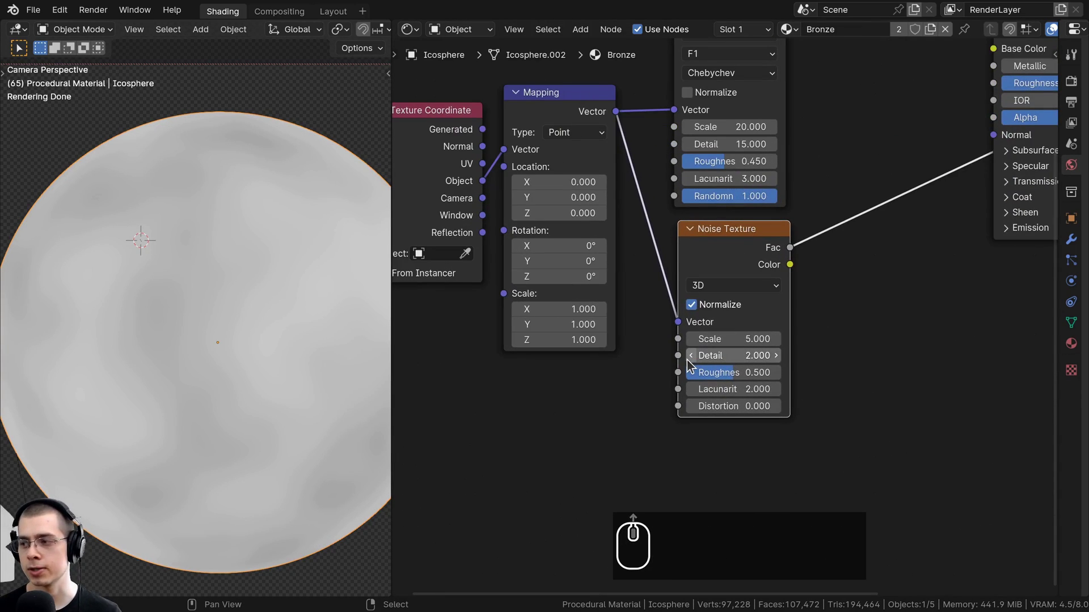
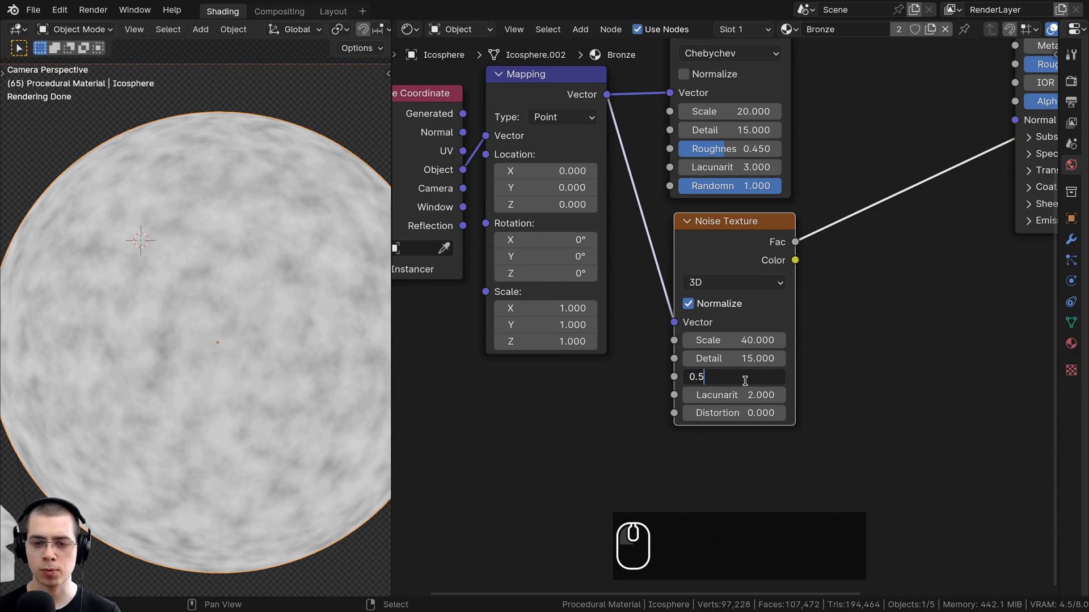
Step: Set the Noise Texture to Scale 40, Detail 15, Roughness 0.65 and Lacunarity 3
key(BackSpace)
key(6)
key(5)
key(Return)
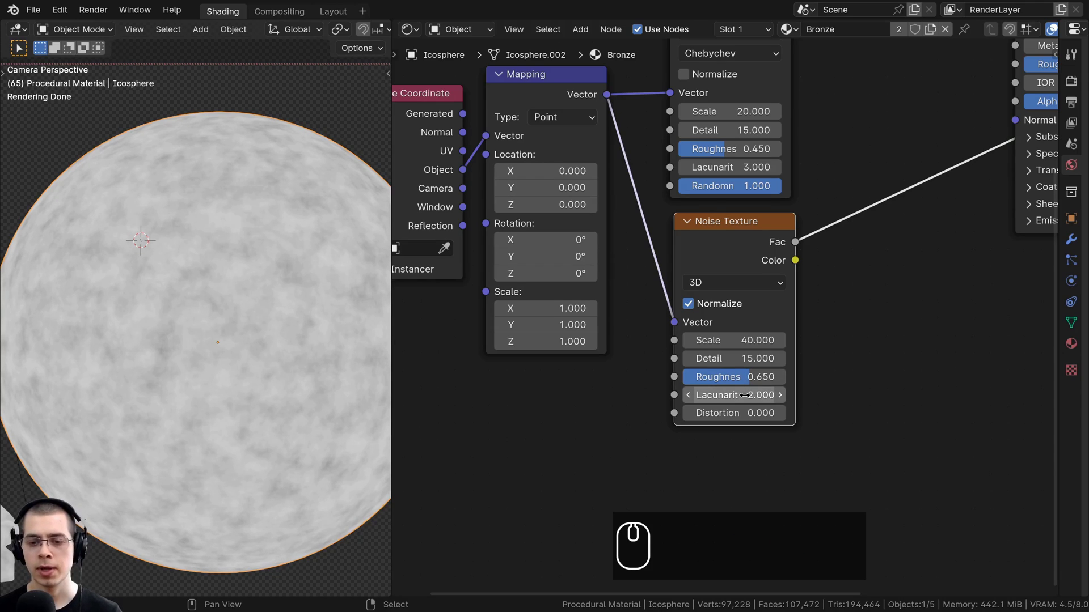
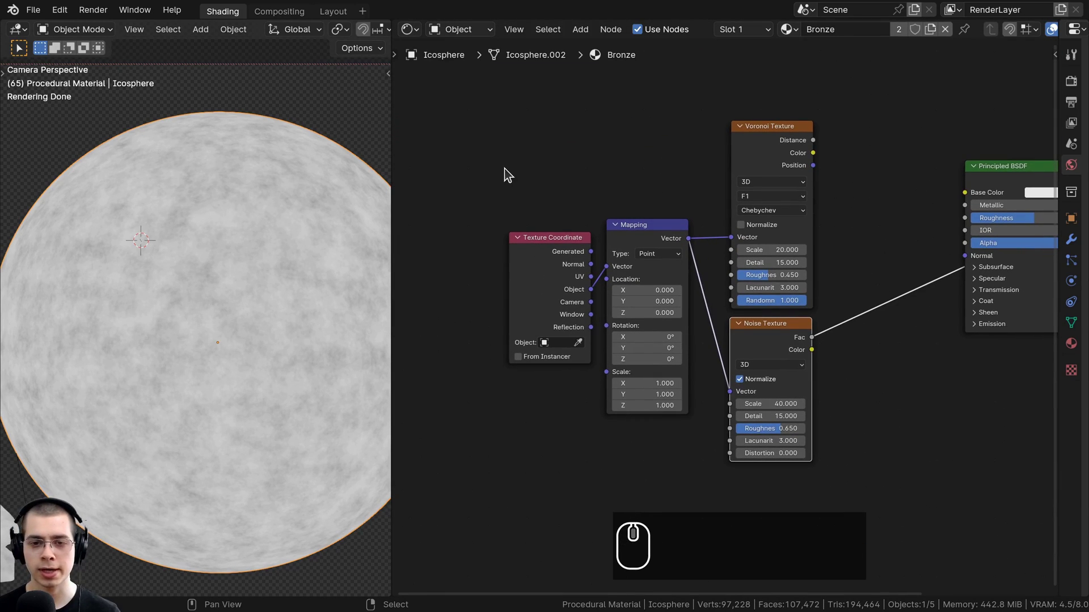
Step: Frame the coordinate and mapping nodes and link the Voronoi and Noise outputs into the Mix node
drag(495, 155, 696, 427)
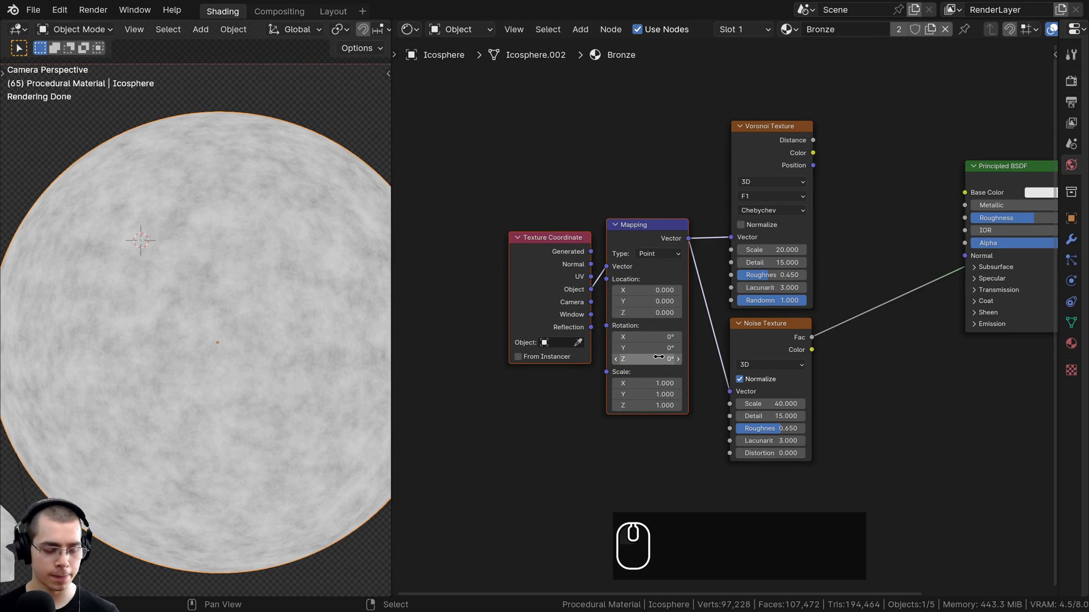
key(ctrl+j)
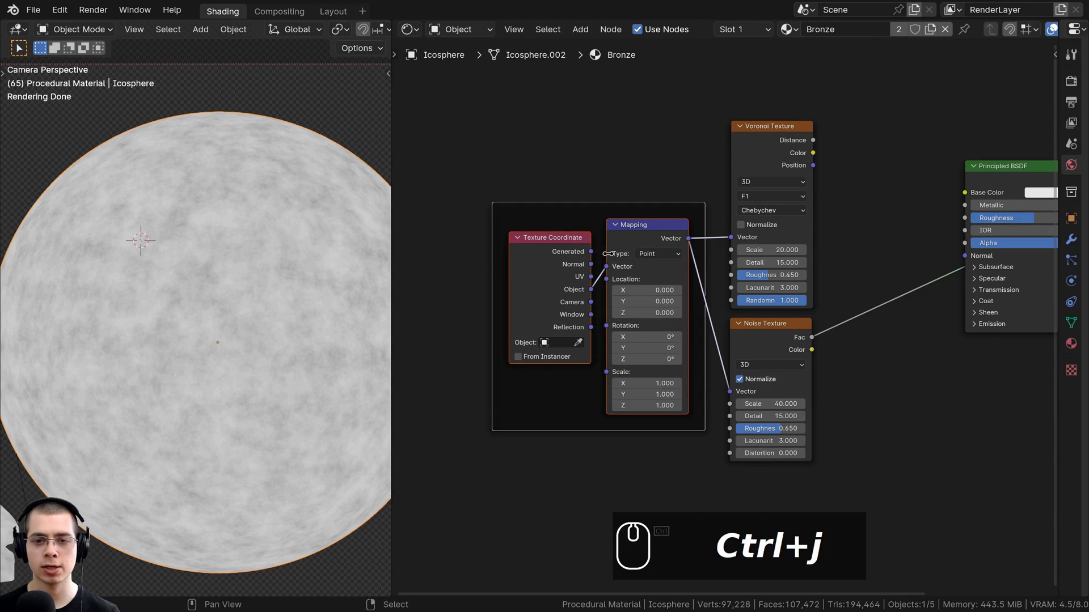
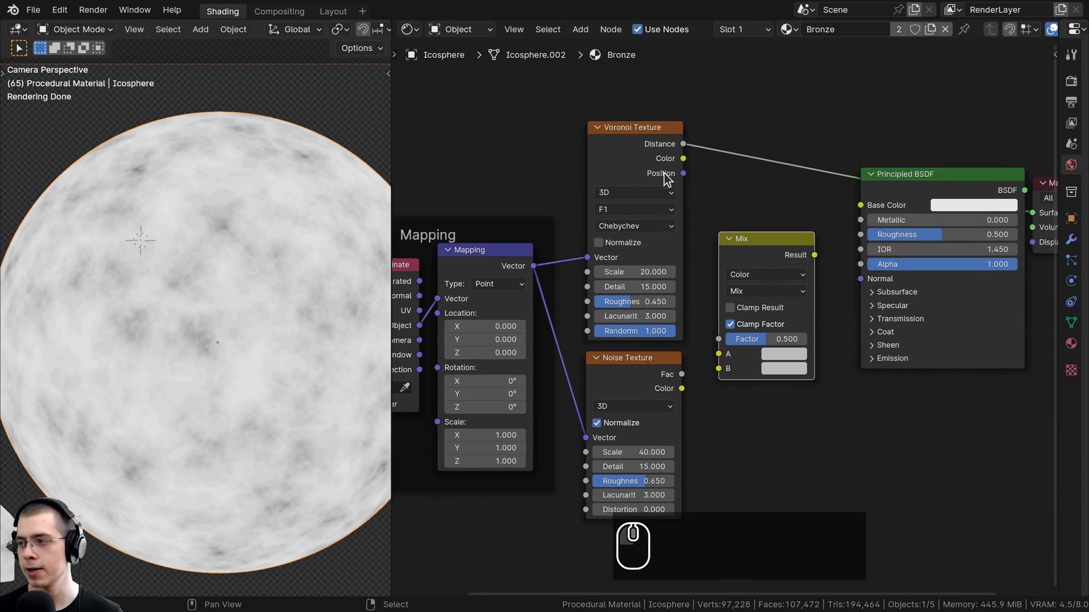
scroll(up, 3)
drag(683, 136, 769, 251)
click(769, 251)
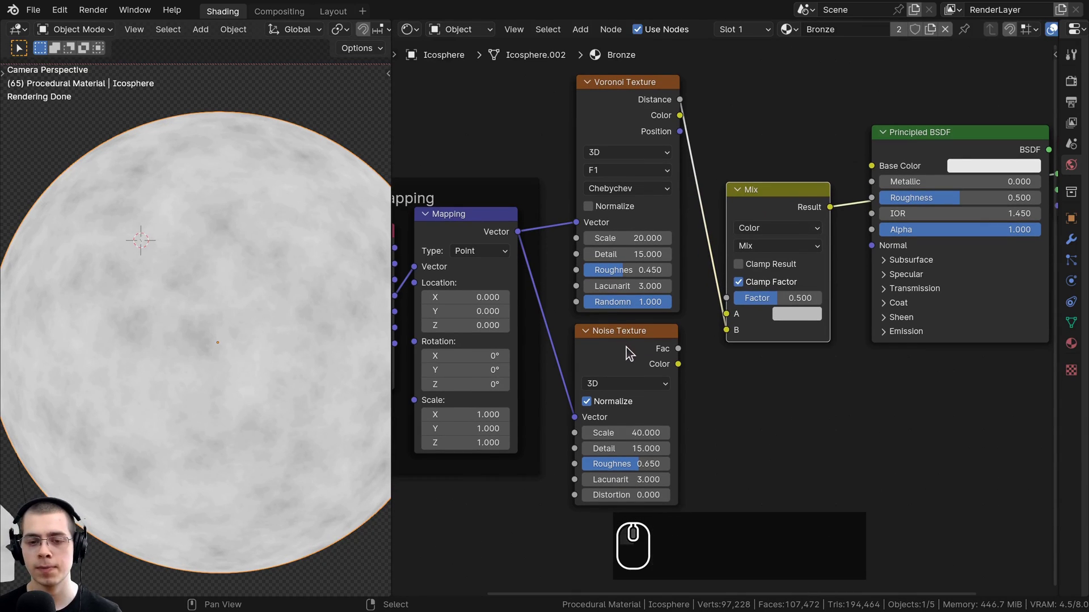
click(630, 352)
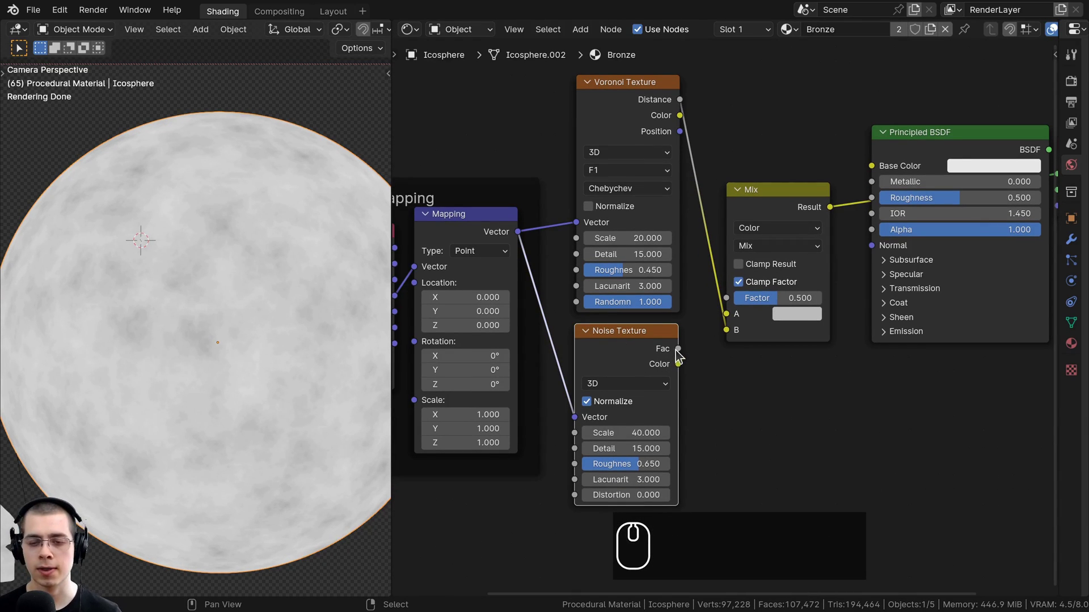
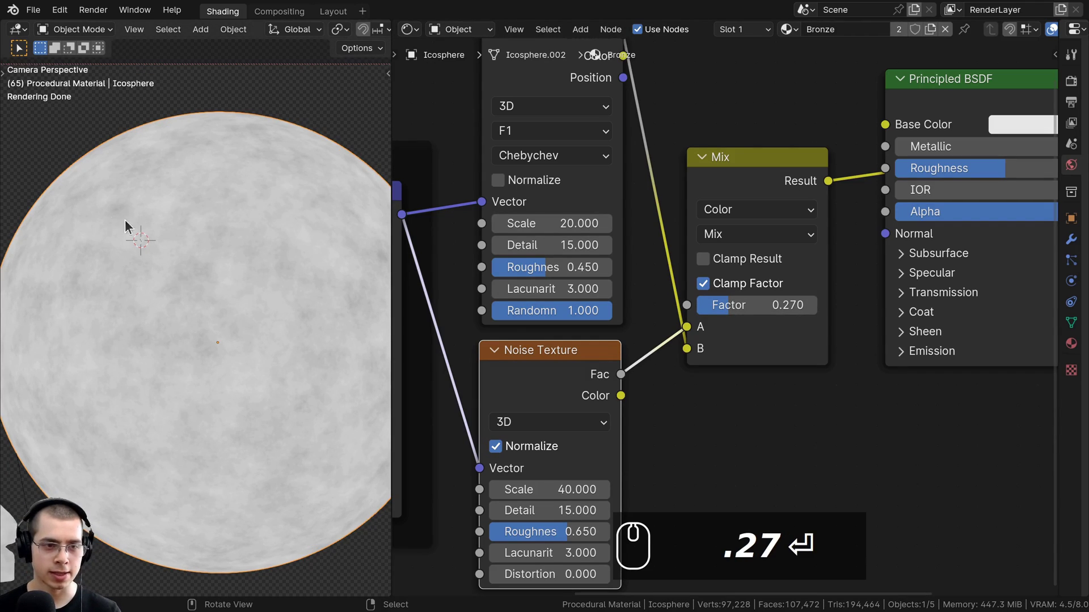
Step: Set the Mix factor to 0.270 and route its result toward the shader's Base Color
scroll(down, 3)
click(726, 201)
scroll(down, 3)
click(729, 427)
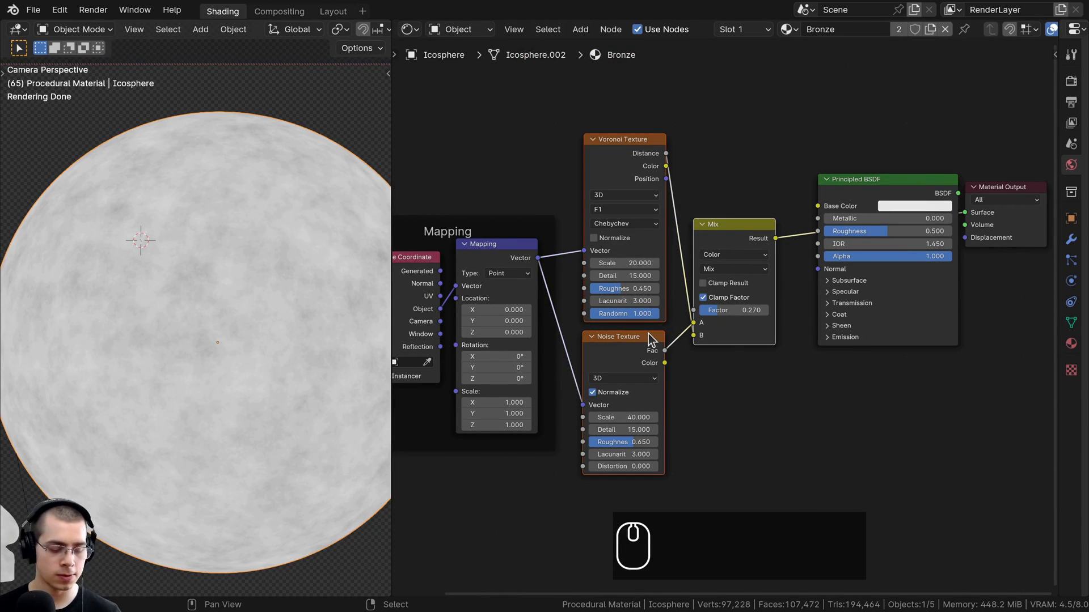
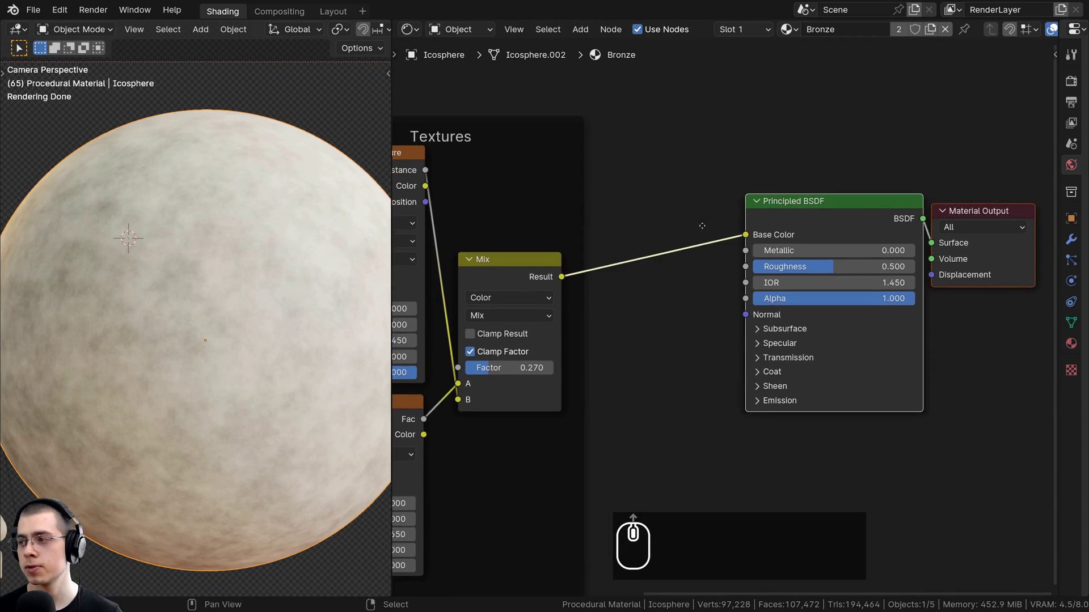
Step: Add a Color Ramp and insert it on the link between the texture Mix and Base Color
middle_click(705, 221)
middle_click(688, 210)
drag(678, 206, 675, 183)
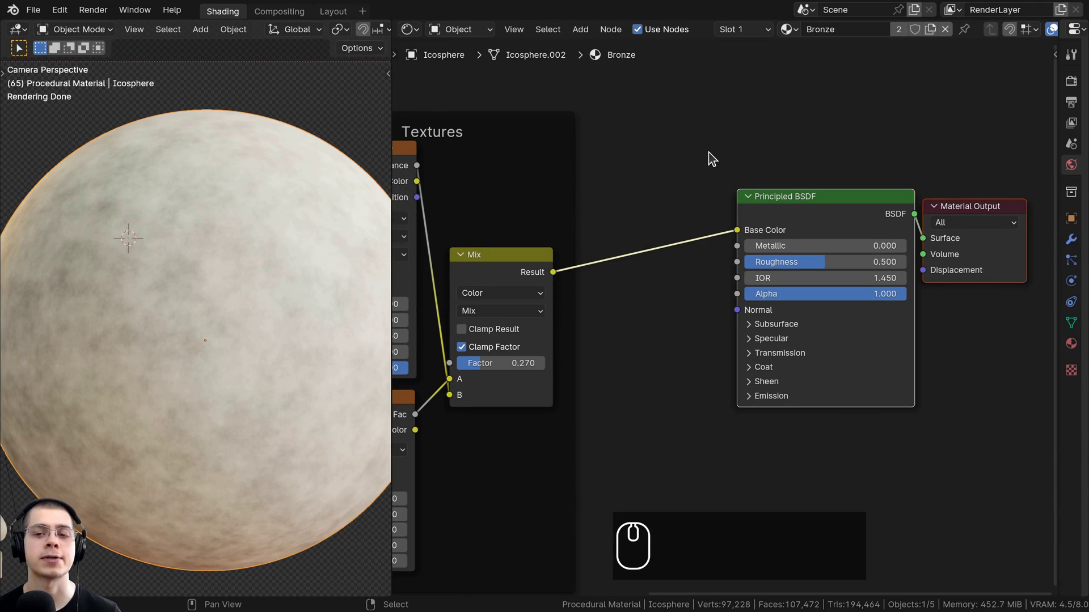
drag(710, 156, 709, 151)
key(shift+a)
click(708, 150)
text(col)
click(756, 185)
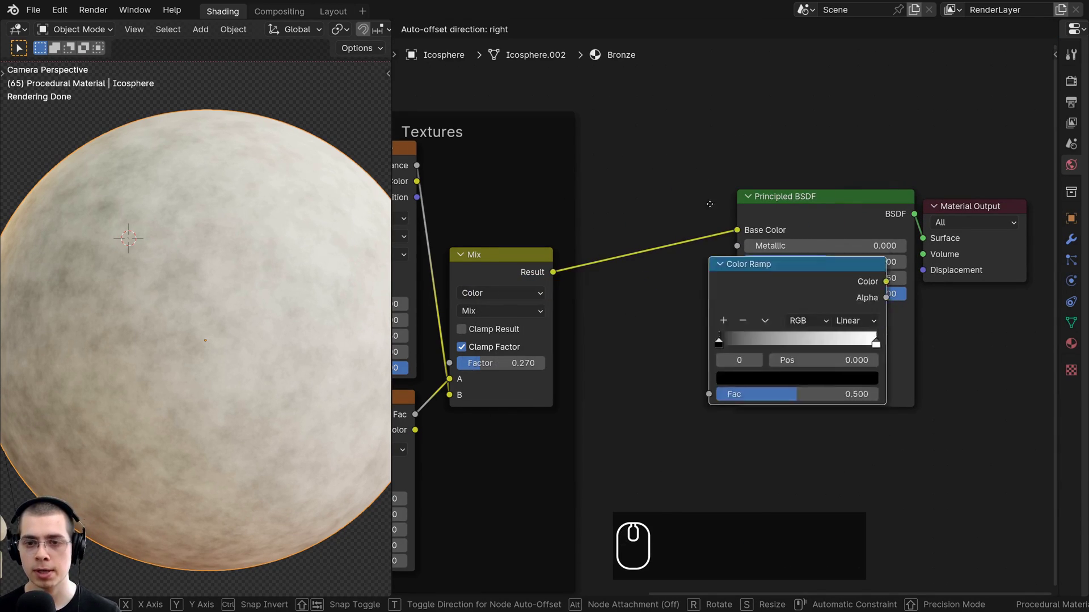
drag(627, 164, 760, 179)
Step: Move the ramp's black stop to 0.425 so dark dirt blotches appear on the sphere
drag(724, 183, 667, 230)
scroll(up, 3)
drag(579, 260, 674, 224)
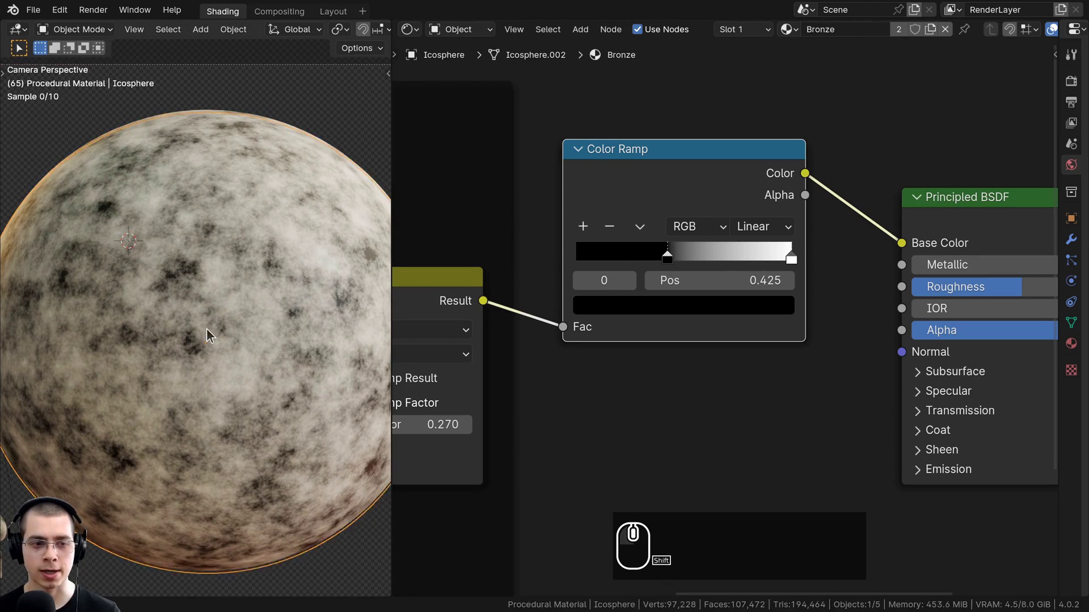
drag(208, 335, 192, 331)
scroll(up, 3)
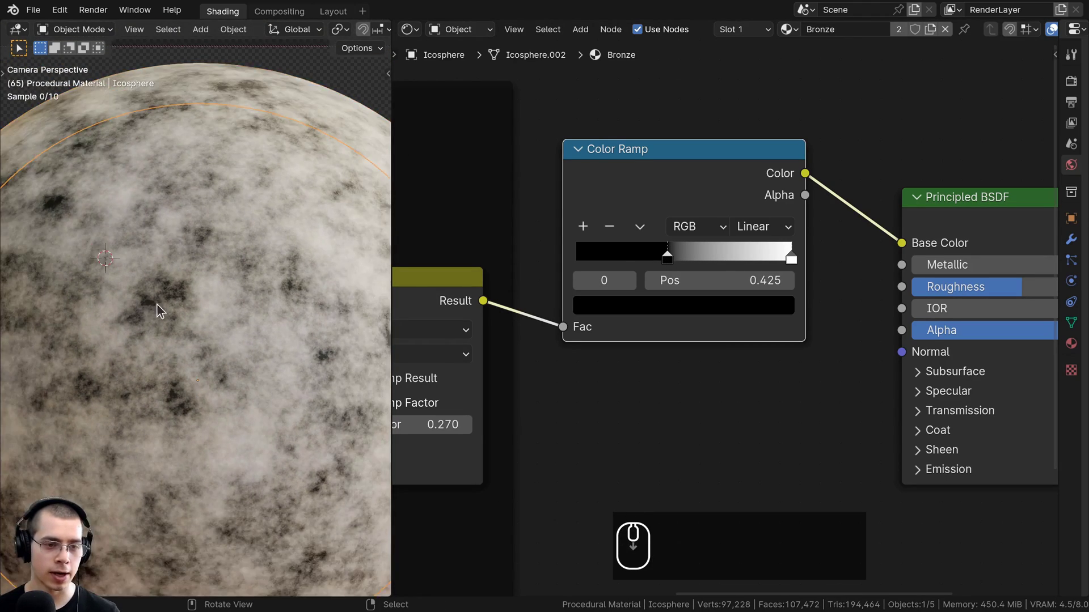
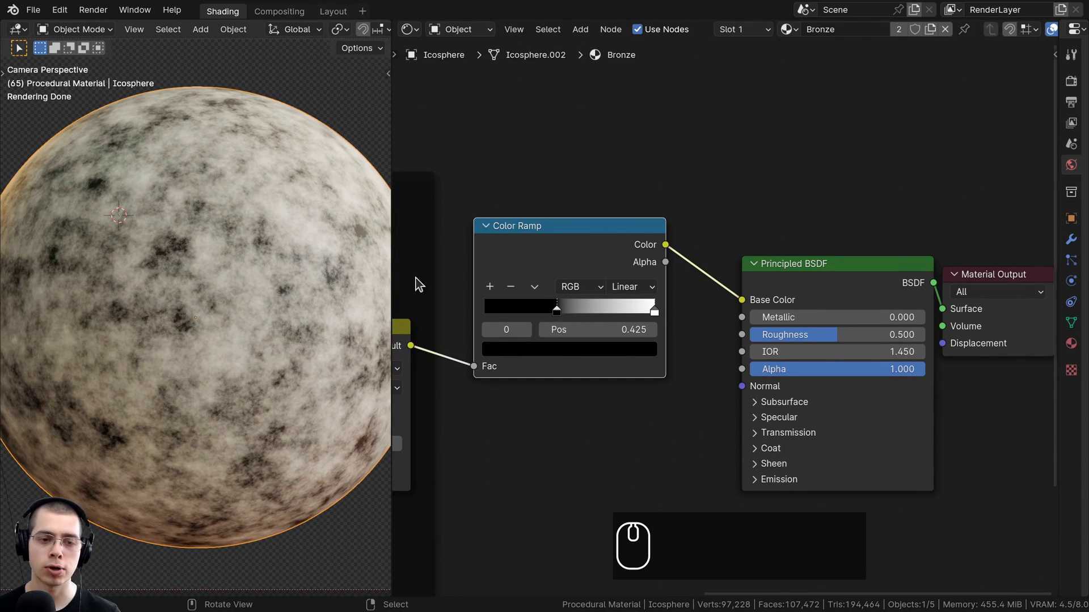
click(615, 248)
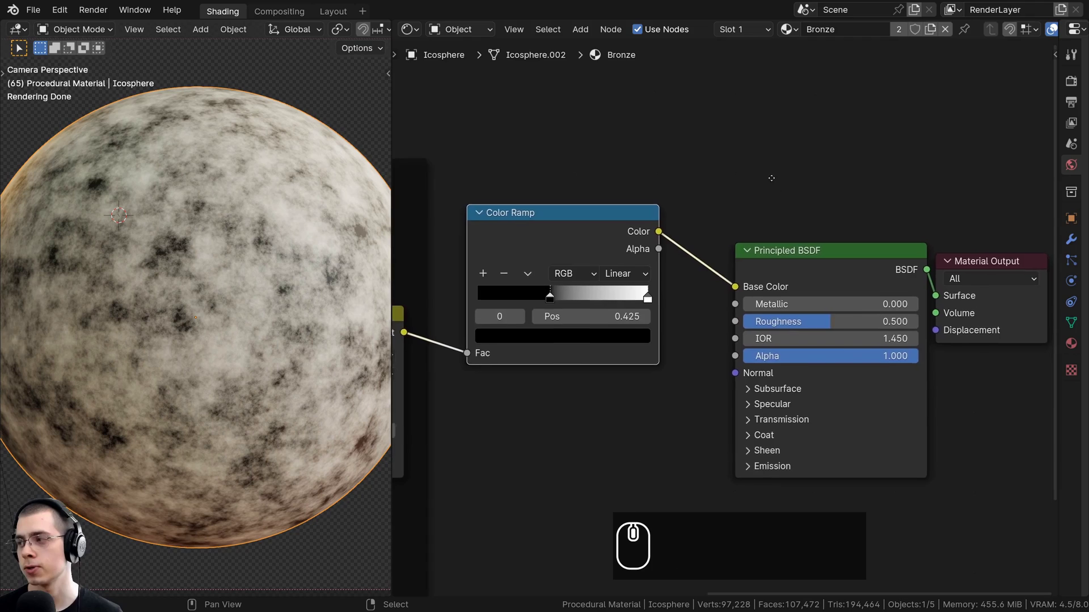
scroll(up, 3)
drag(700, 155, 742, 164)
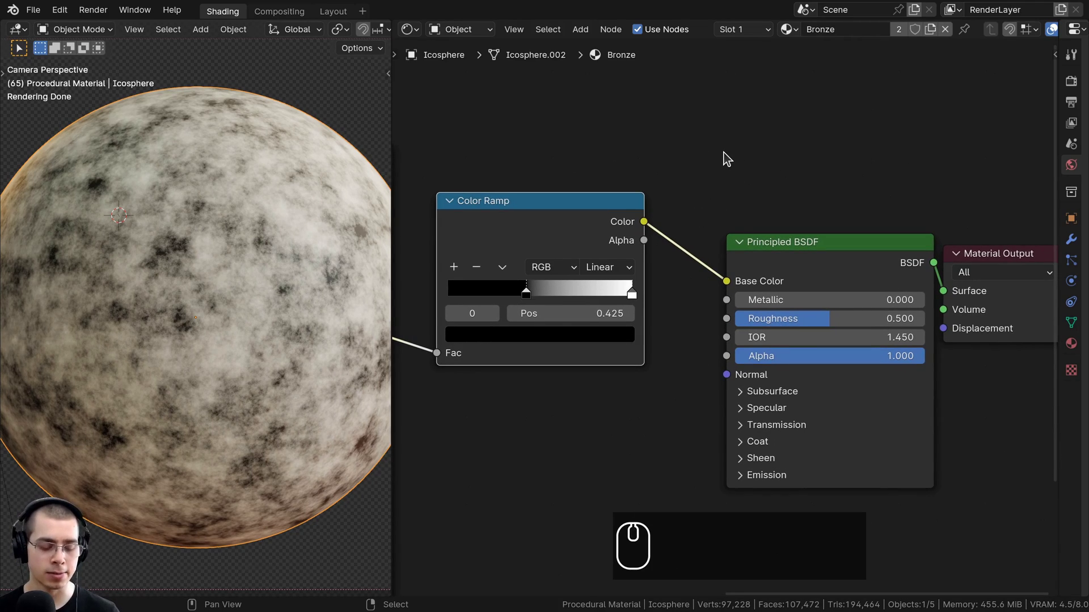
Step: Add a second Mix node after the Color Ramp with the ramp colour driving its Factor
text(amix)
click(739, 188)
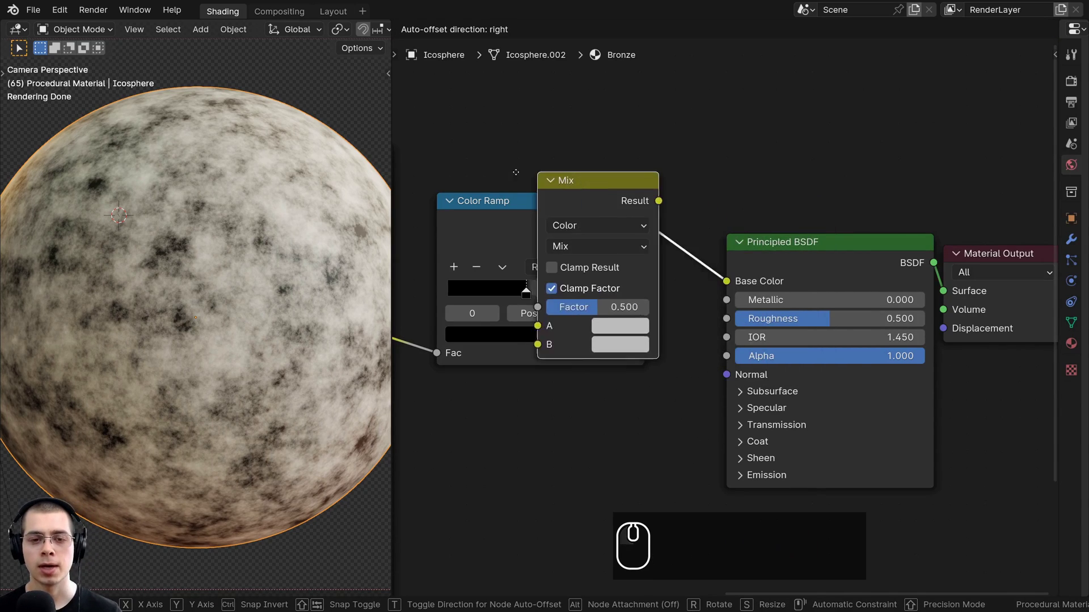
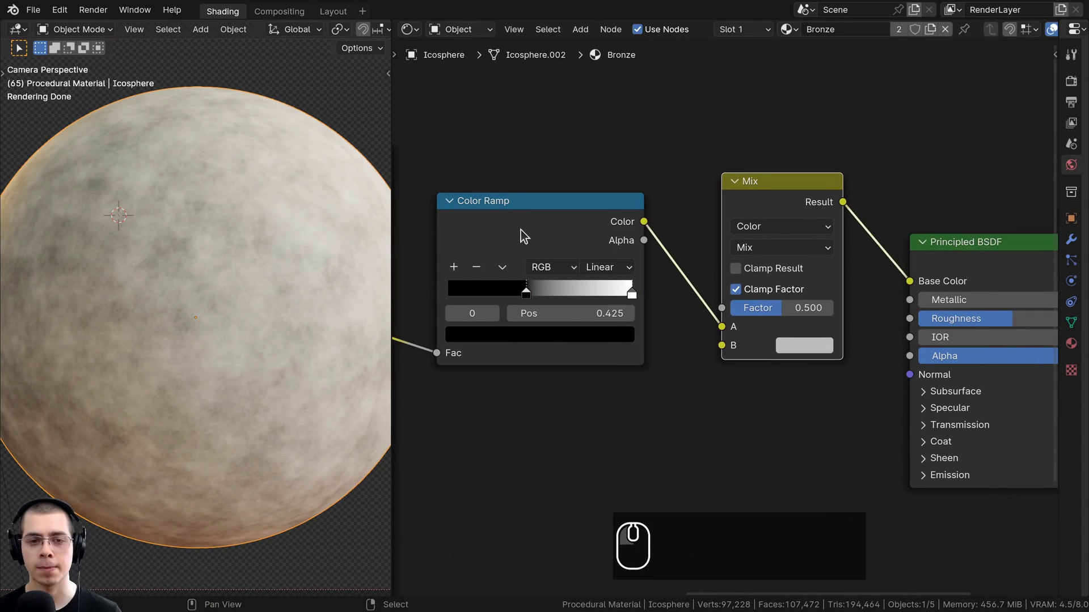
drag(715, 335, 746, 313)
drag(609, 274, 588, 214)
click(588, 214)
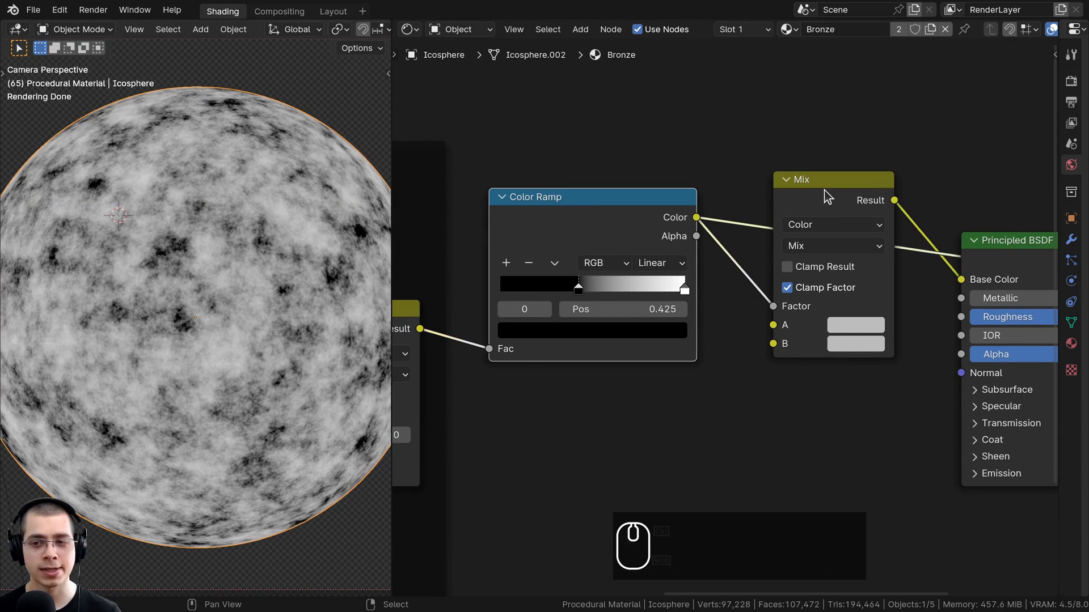
drag(836, 194, 824, 278)
middle_click(773, 277)
scroll(up, 3)
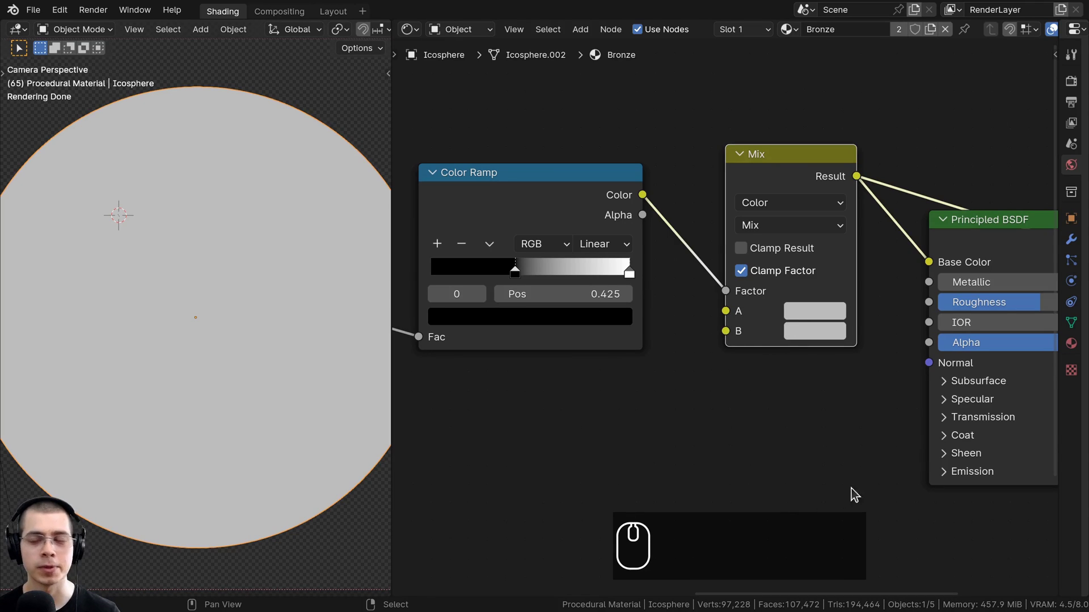
middle_click(820, 458)
scroll(up, 3)
scroll(down, 3)
Step: Set Mix input A to an orange copper colour and darken input B
drag(740, 373, 745, 362)
click(746, 362)
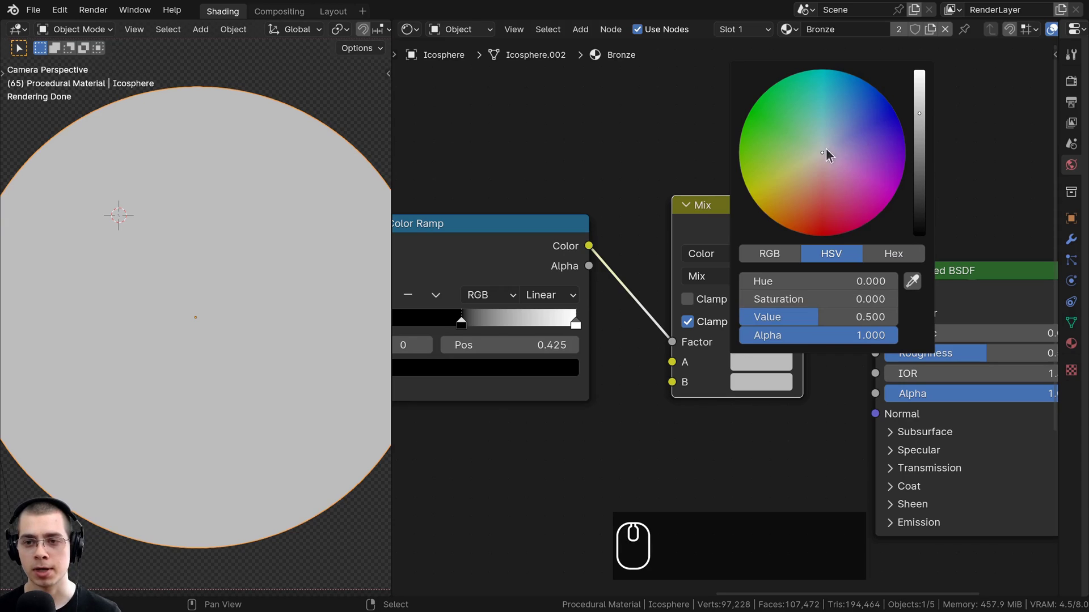
drag(819, 165, 757, 387)
drag(757, 387, 897, 123)
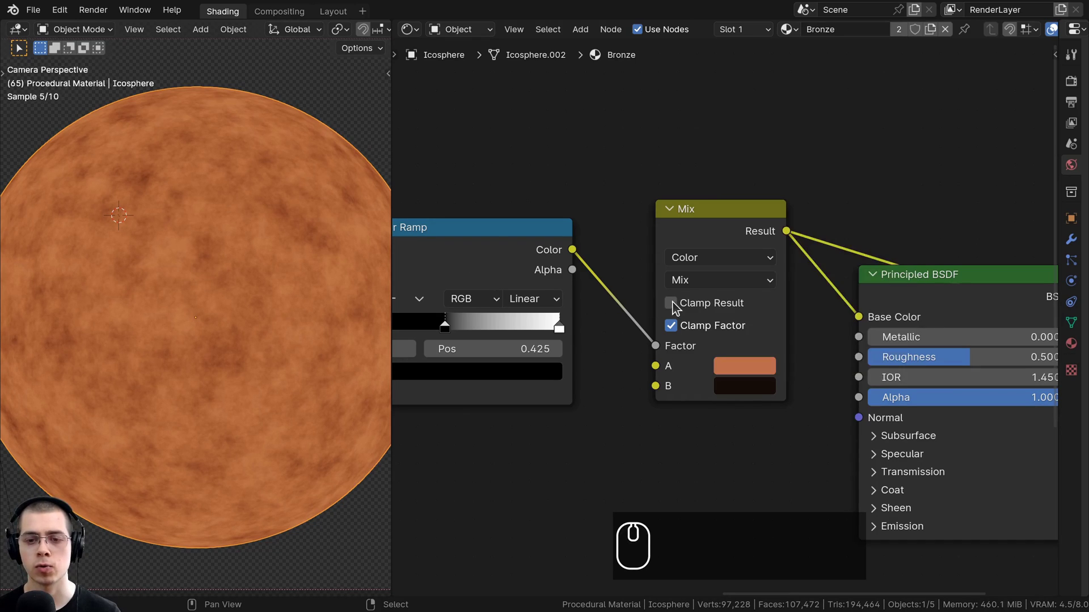
drag(692, 267, 682, 223)
click(691, 223)
middle_click(682, 195)
scroll(down, 3)
middle_click(638, 309)
Step: Refine the copper orange of A and enter hex 160D09 for the near-black brown of B
drag(653, 261, 710, 242)
drag(710, 242, 789, 424)
click(832, 425)
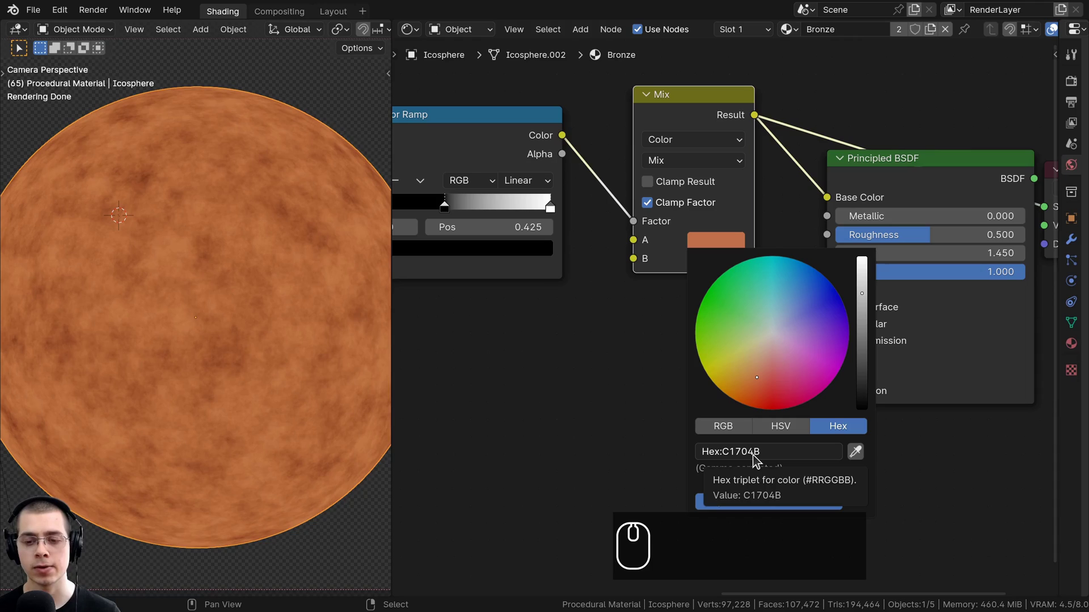
drag(643, 142, 692, 200)
click(692, 200)
click(706, 206)
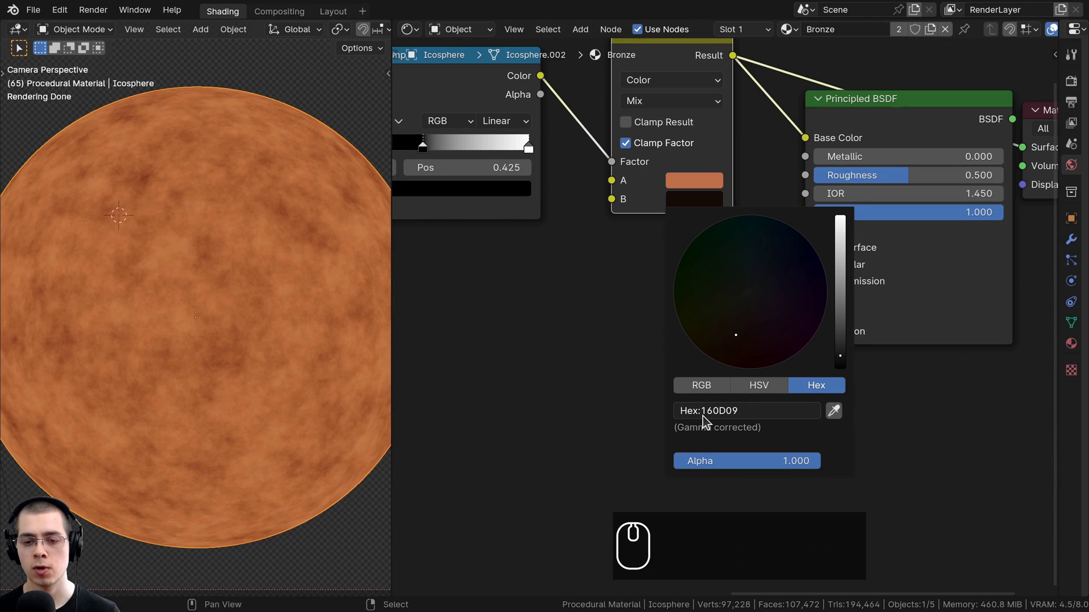
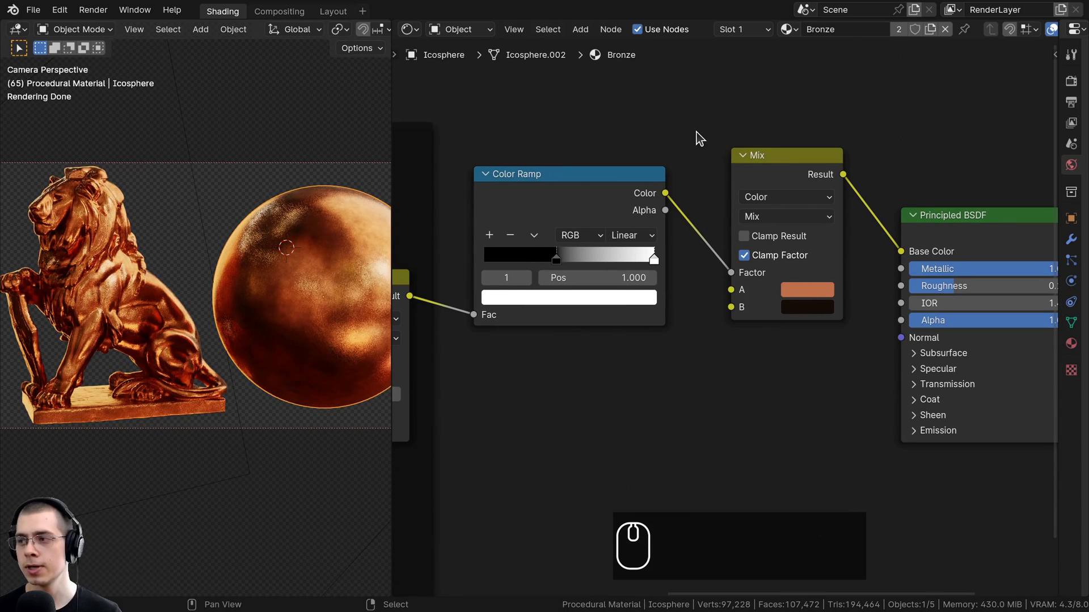
Step: Search the add-node menu for a Hue/Saturation/Value node
text(a)
click(701, 137)
text(hues)
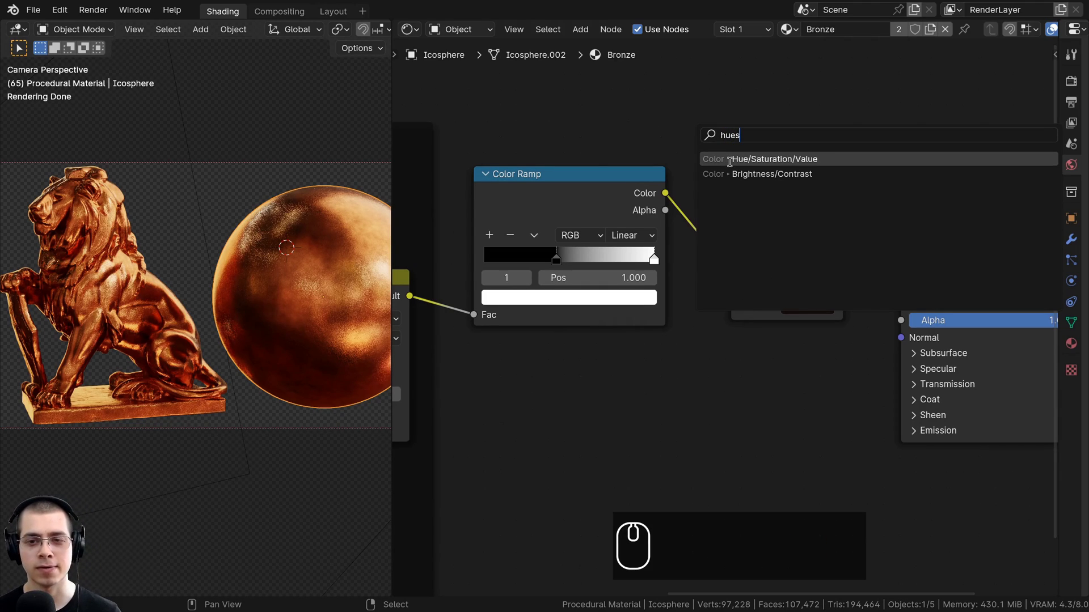
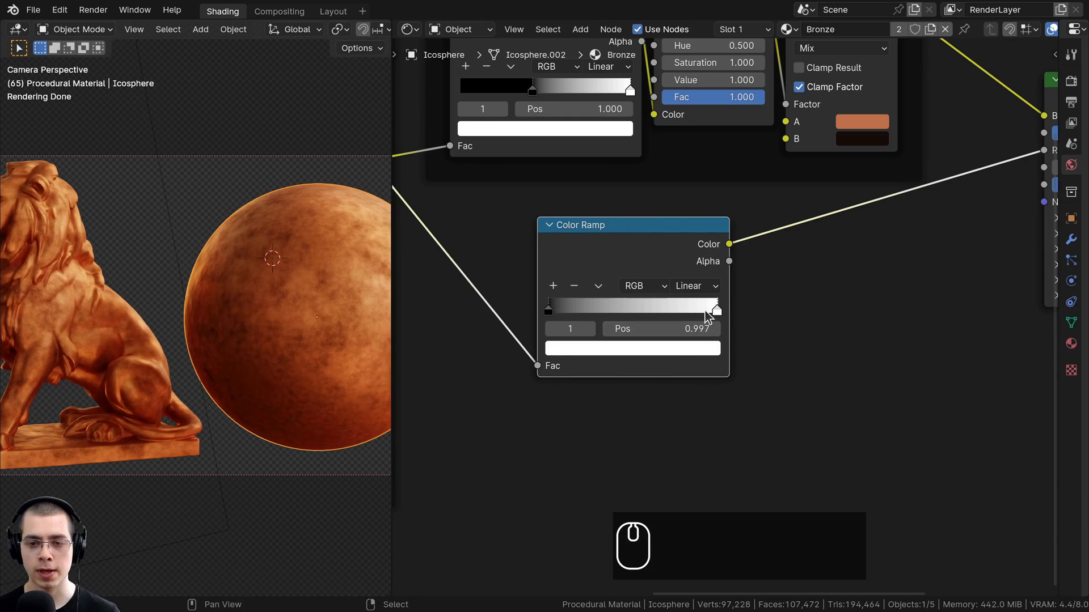
Step: Set the roughness ramp's dark stop at 0.133 to grey 3A3A3A via a pasted colour
drag(714, 316, 705, 346)
click(702, 346)
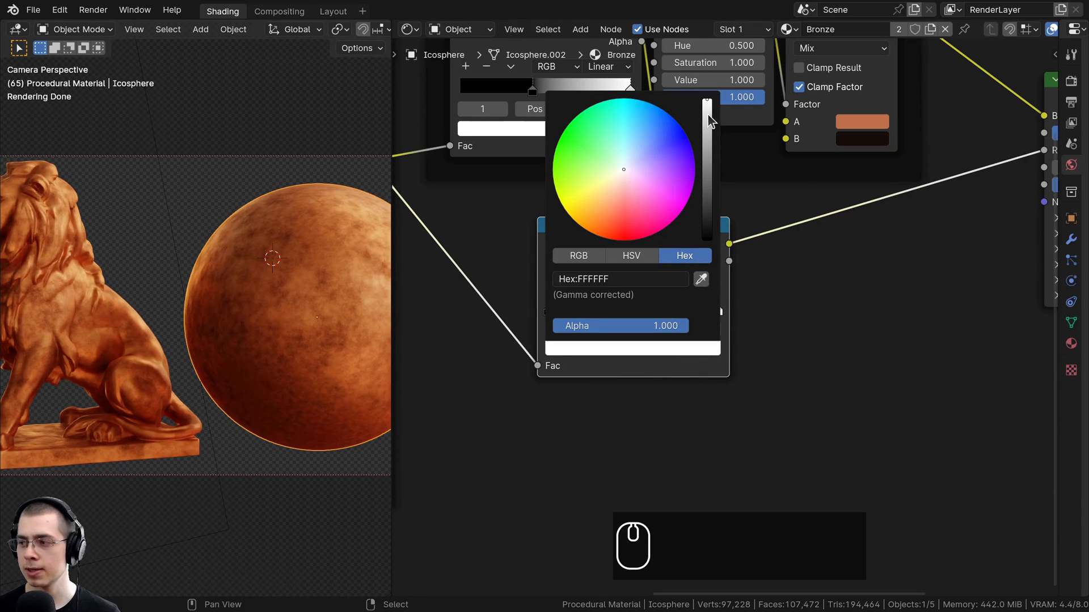
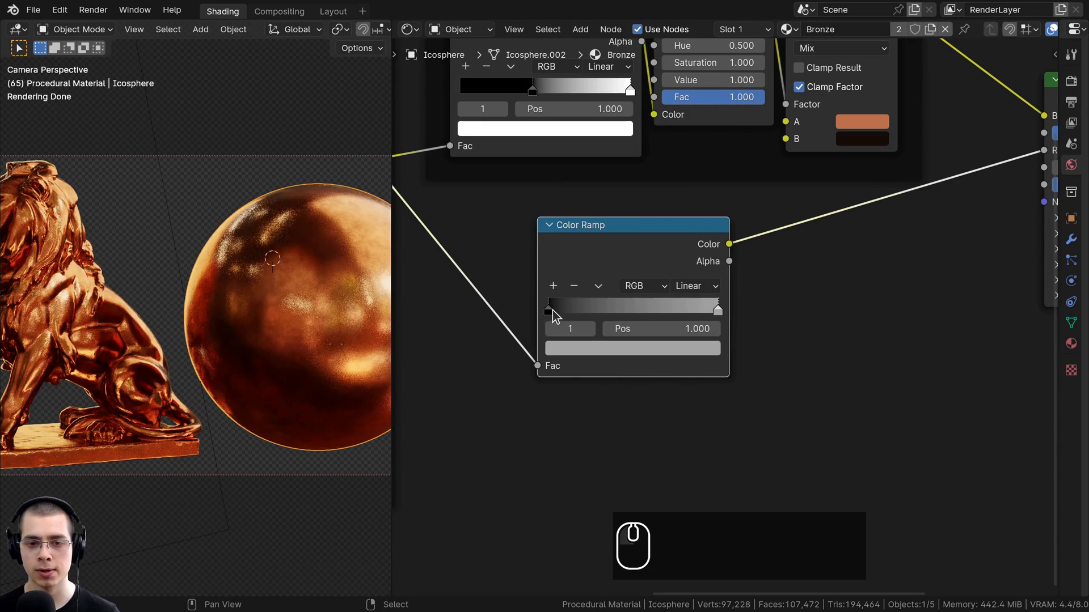
click(558, 314)
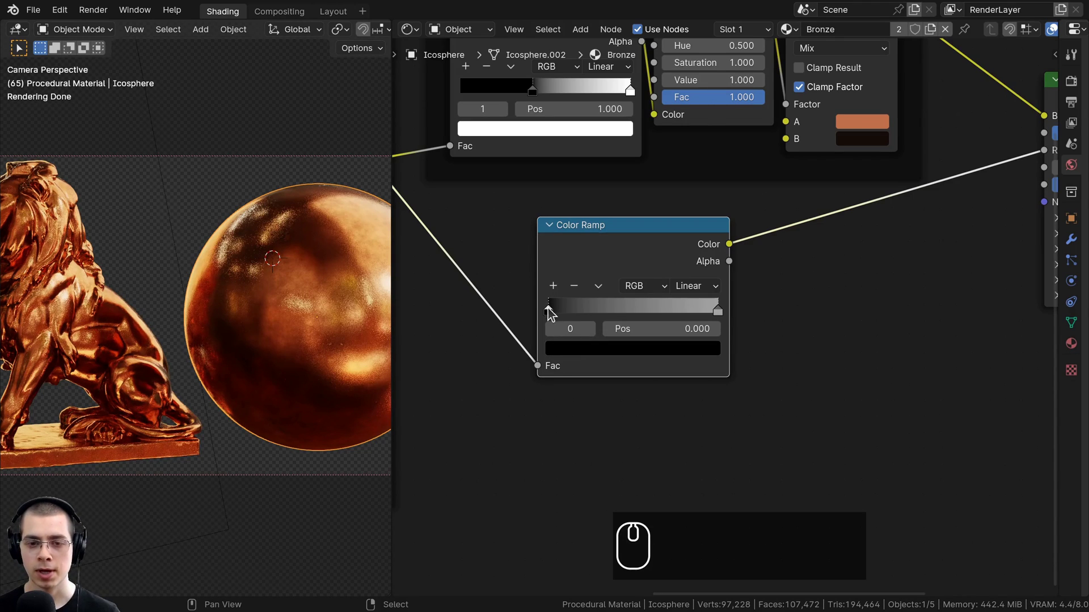
drag(553, 313, 576, 324)
click(593, 355)
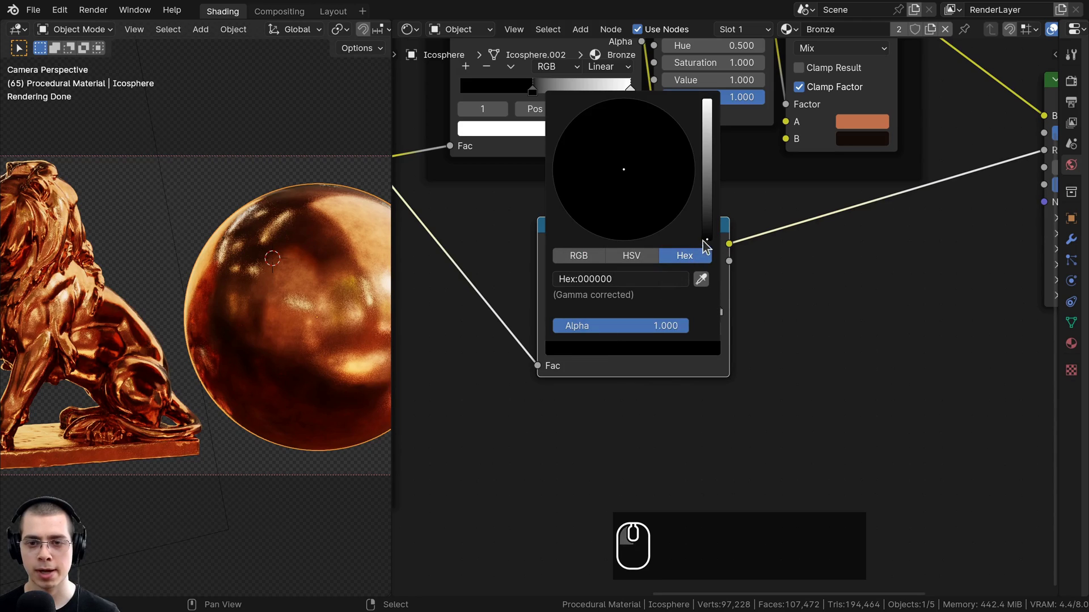
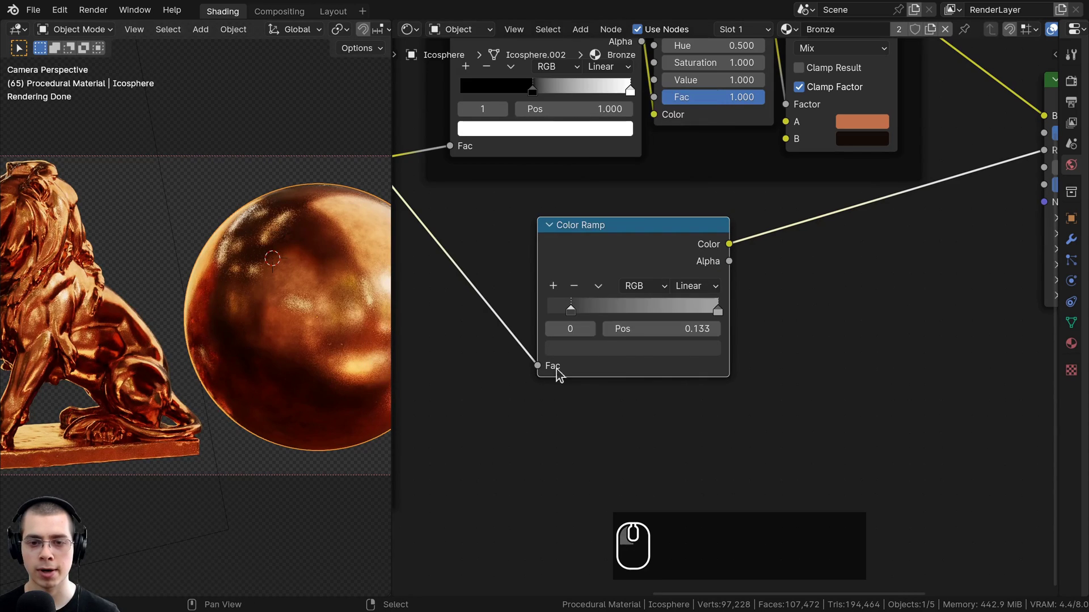
key(c)
key(ctrl+v)
drag(582, 212, 554, 229)
scroll(down, 3)
Step: Set the ramp's light stop to light grey hex B9B9B9
click(585, 309)
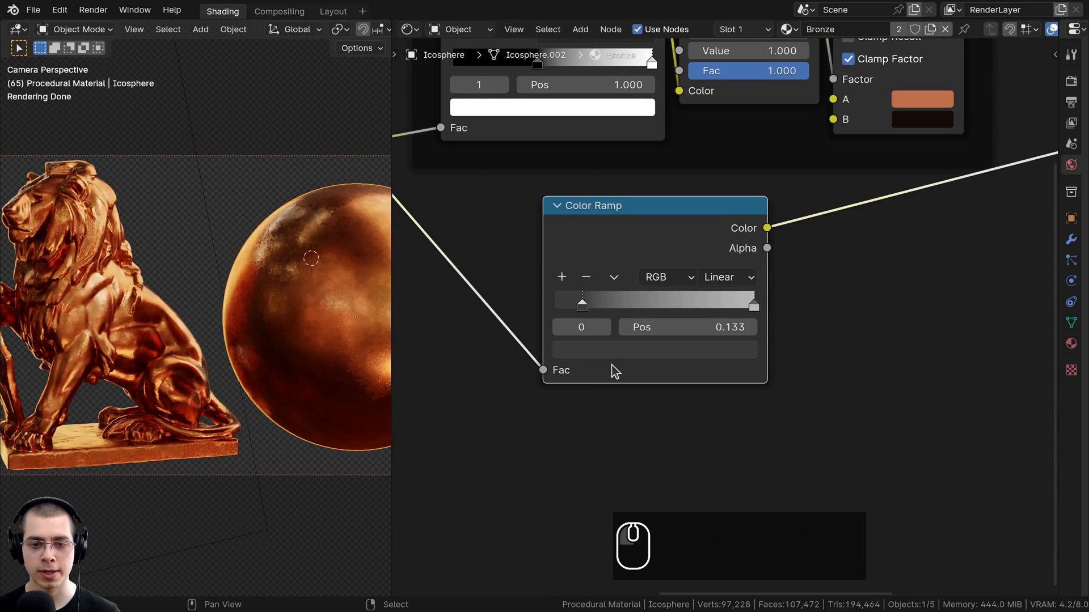
click(613, 353)
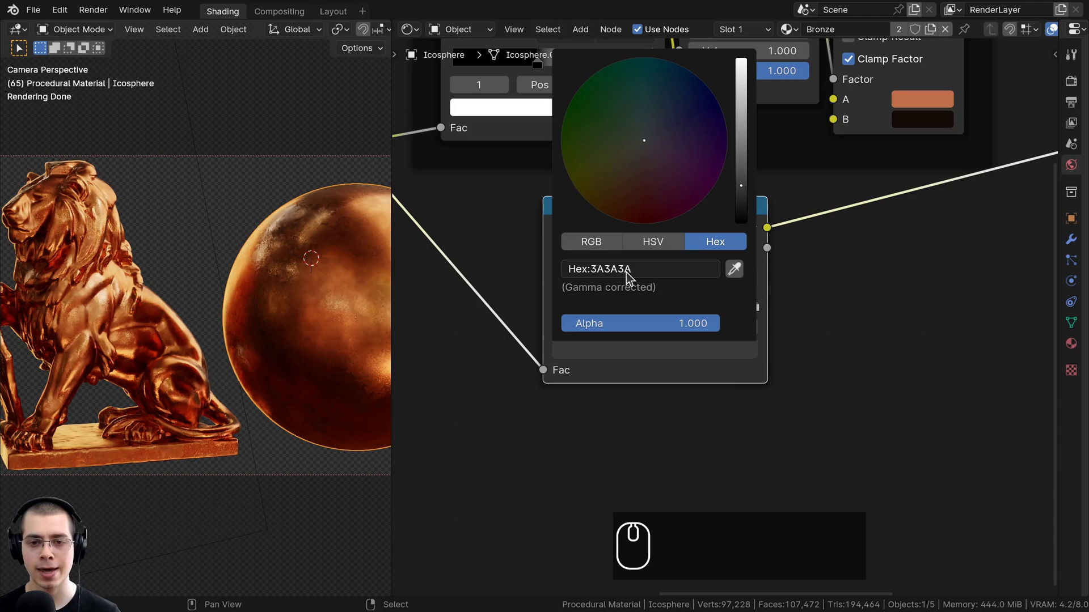
click(757, 309)
click(623, 348)
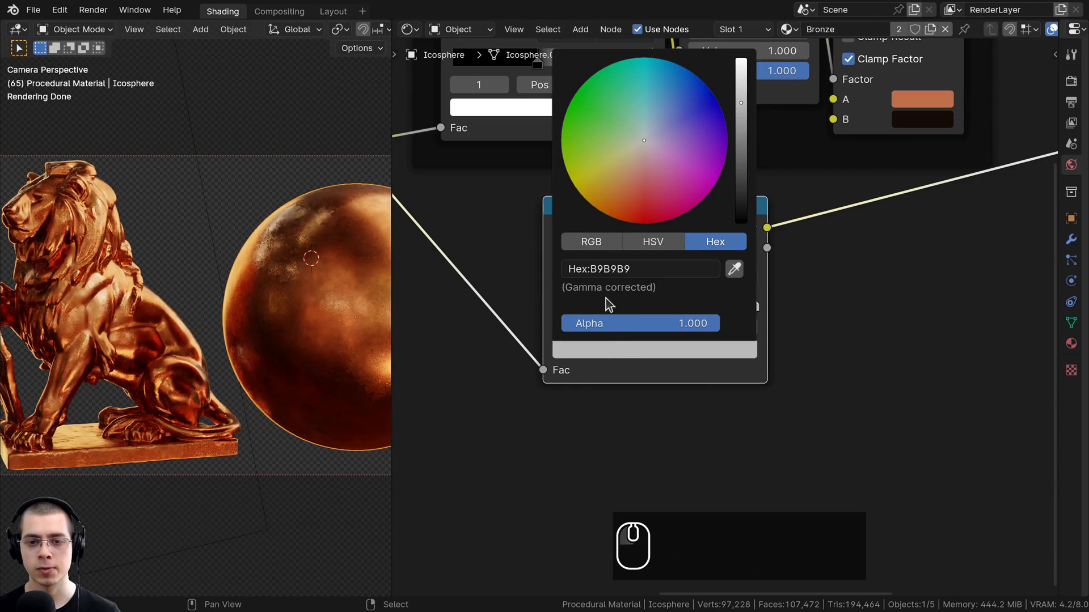
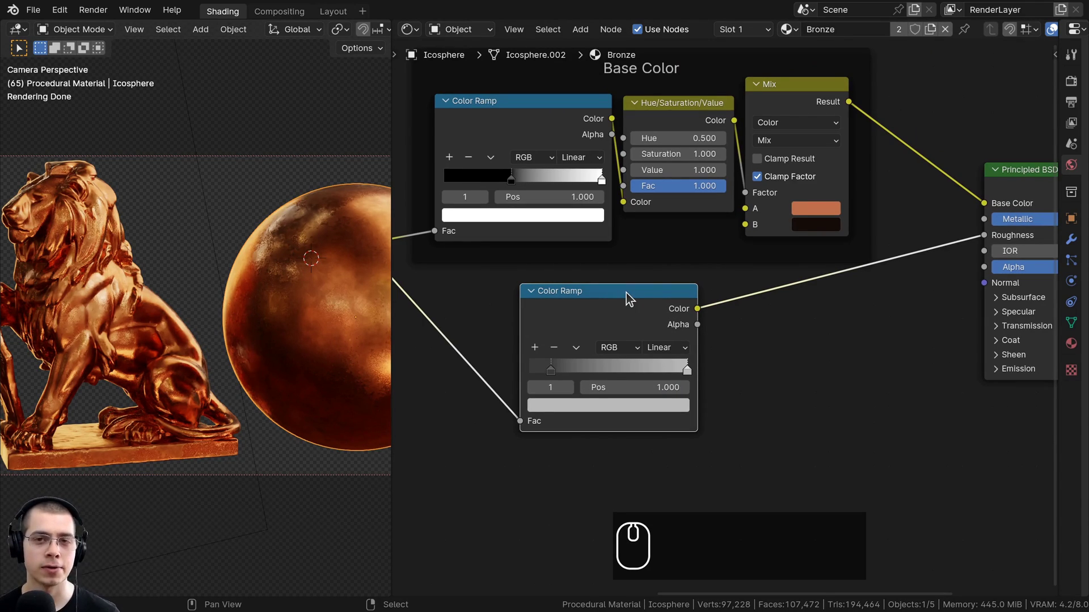
Step: Add a Hue/Saturation/Value node between the roughness Color Ramp and the Principled BSDF
middle_click(643, 267)
key(shift+a)
click(646, 258)
text(ahue)
click(753, 279)
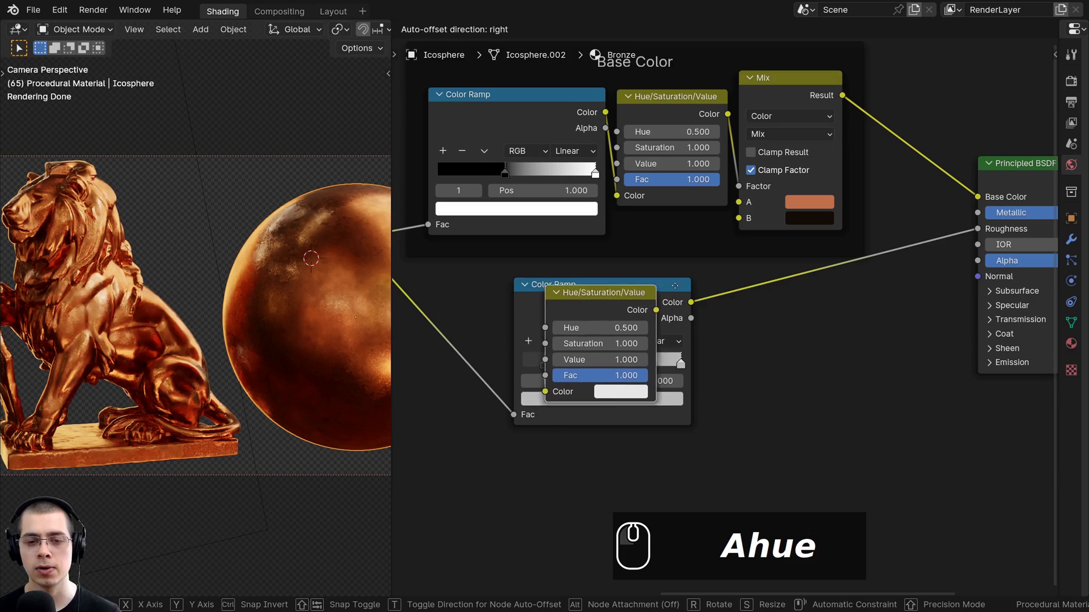
drag(750, 282, 810, 304)
drag(803, 300, 738, 371)
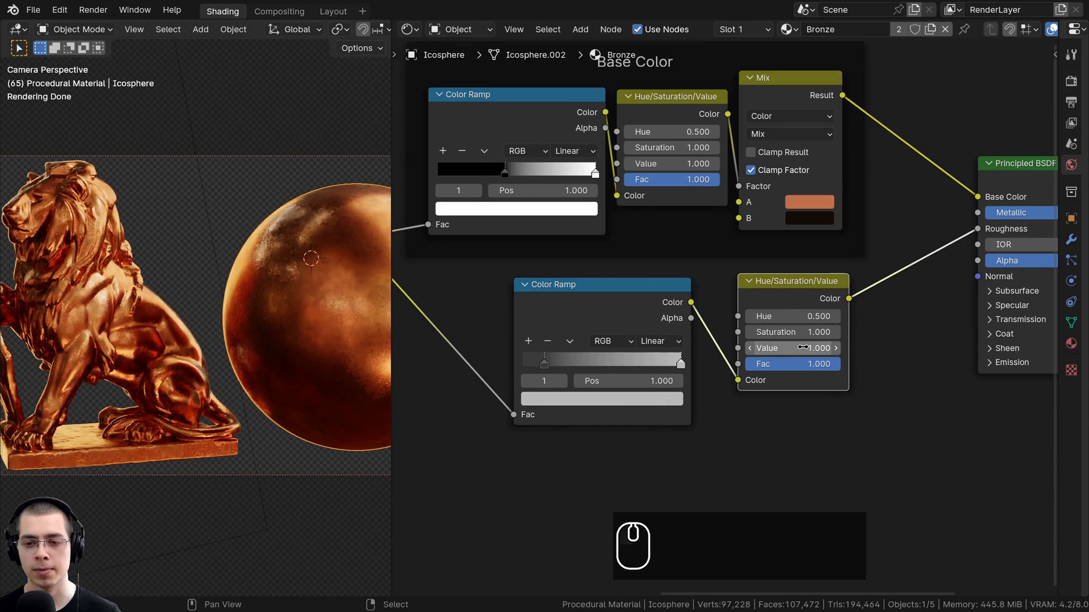
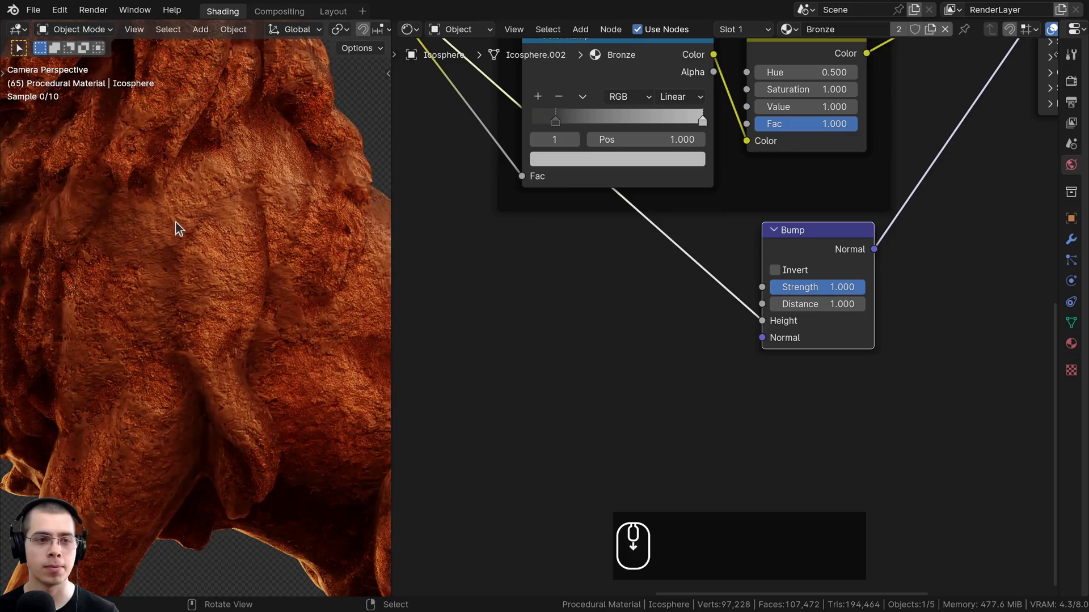
Step: Orbit and zoom the viewport to inspect the lion's surface bumps close-up
drag(212, 166, 217, 373)
scroll(up, 3)
drag(203, 291, 263, 324)
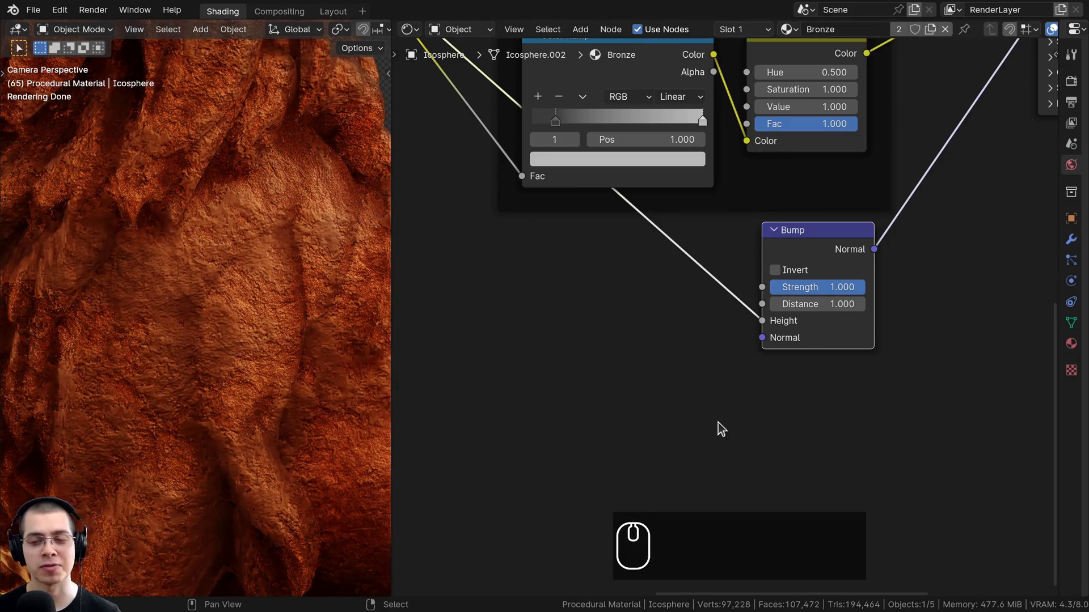
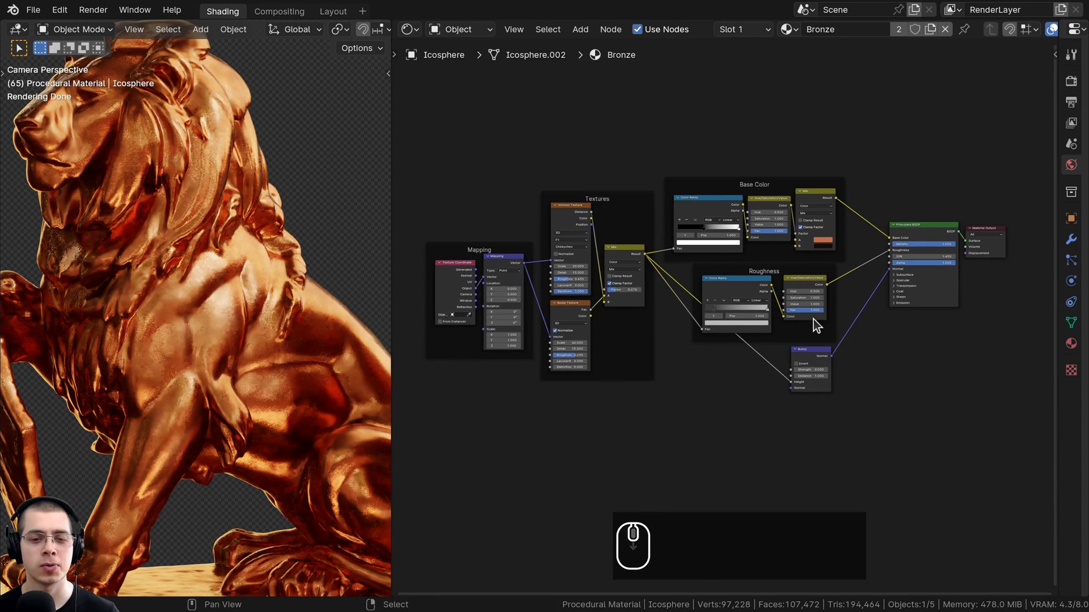
Step: Box-select every material node except Material Output, ready to group them as Bronze
click(928, 233)
click(465, 123)
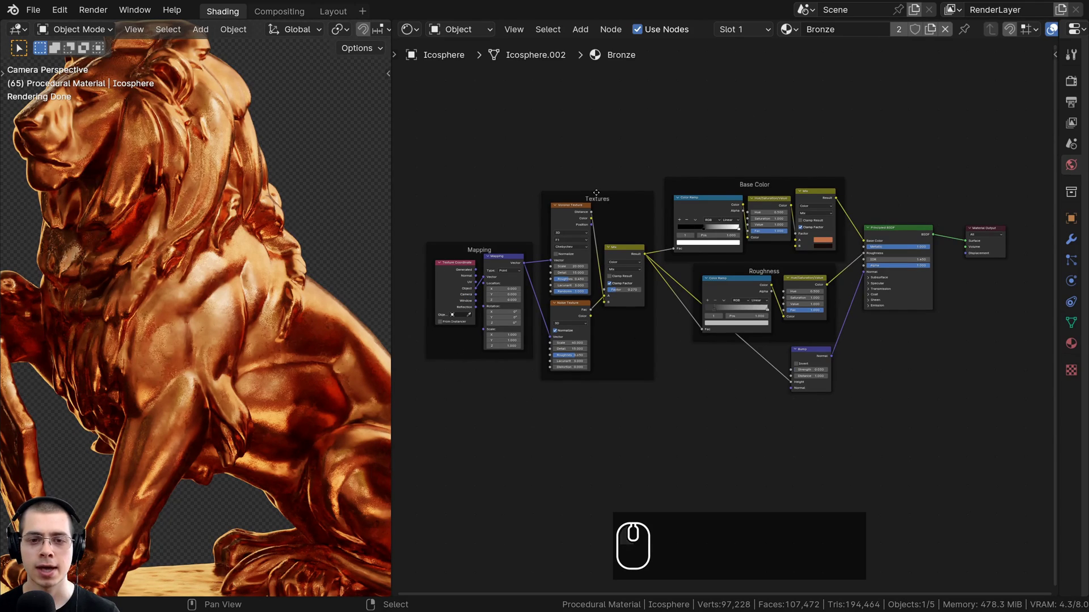
drag(422, 131, 923, 412)
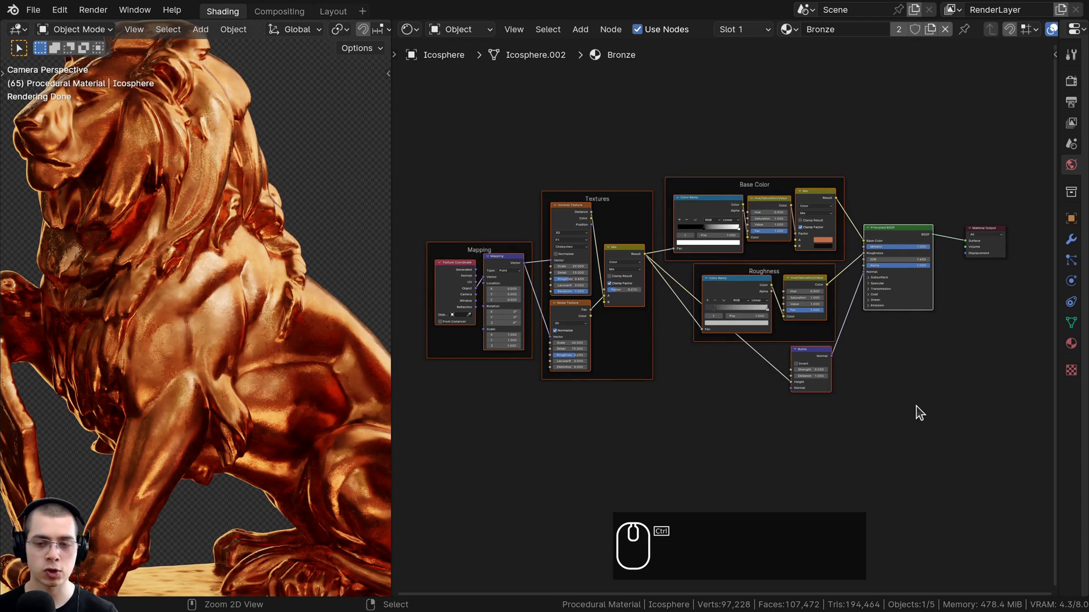
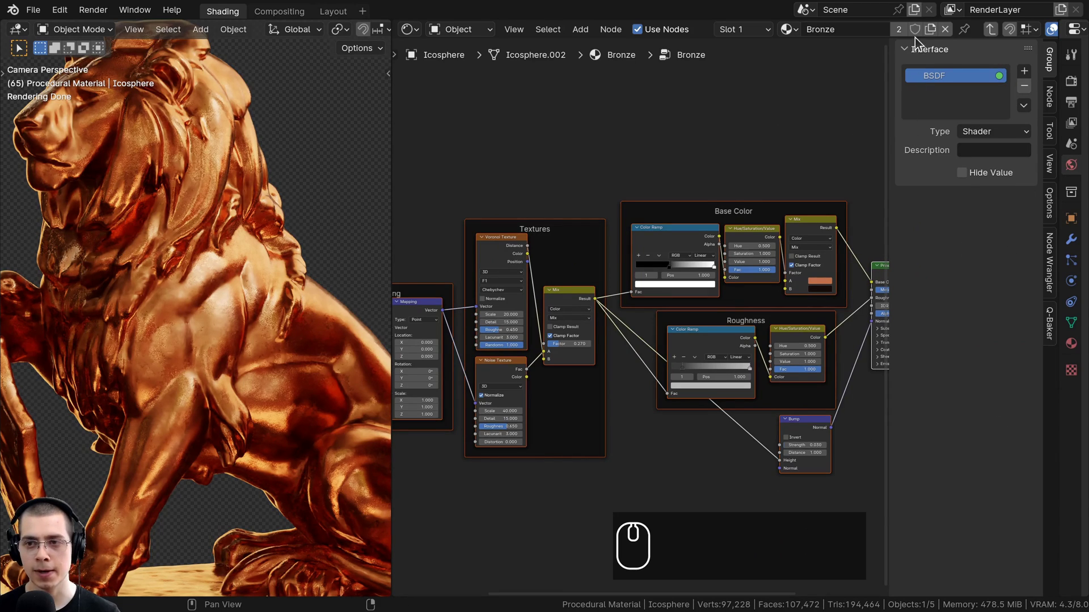
Step: Rename the group's output socket to Shader and view the Bronze group from outside
click(1052, 61)
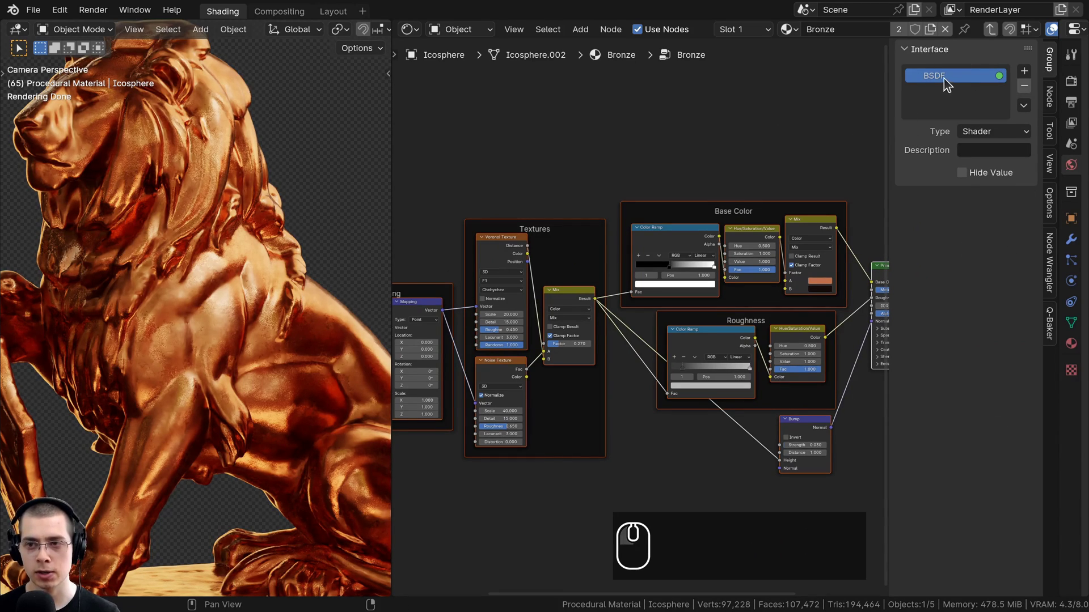
double_click(945, 80)
text(shader)
key(Return)
key(Tab)
drag(713, 184, 721, 219)
scroll(up, 3)
Step: Re-enter the Bronze group and move the Group Input node next to the Mapping node
click(705, 256)
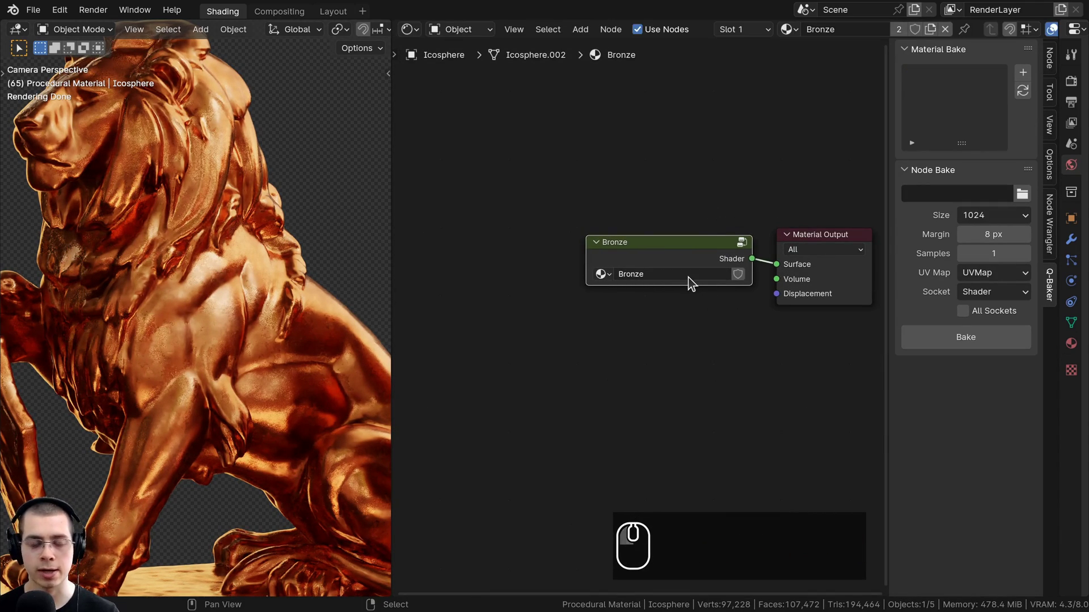
key(Tab)
scroll(down, 3)
scroll(up, 3)
middle_click(599, 314)
middle_click(551, 330)
drag(760, 270, 780, 290)
scroll(down, 3)
key(g)
click(673, 319)
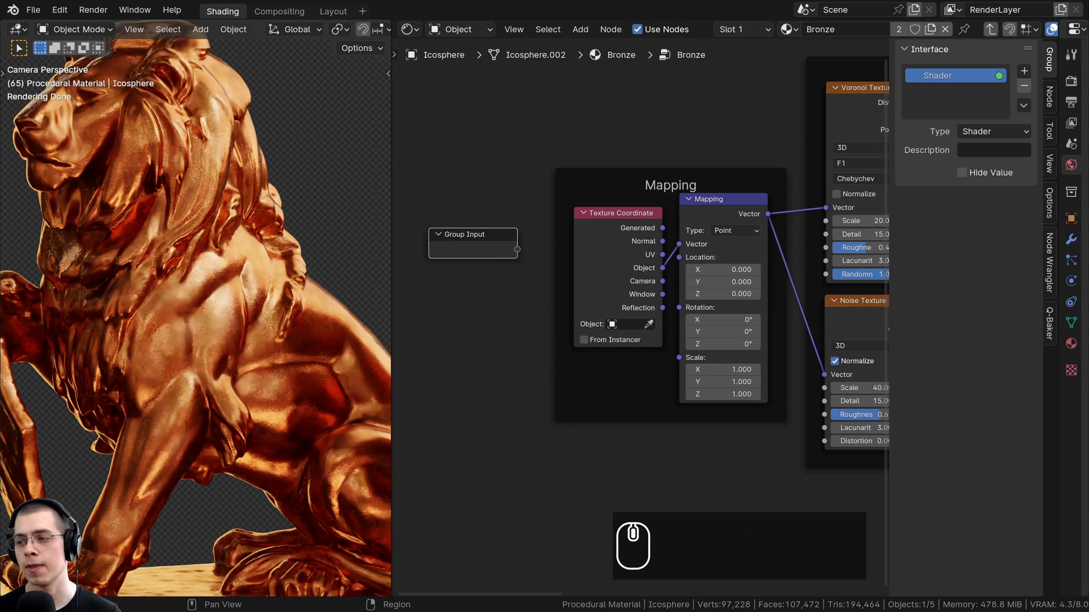
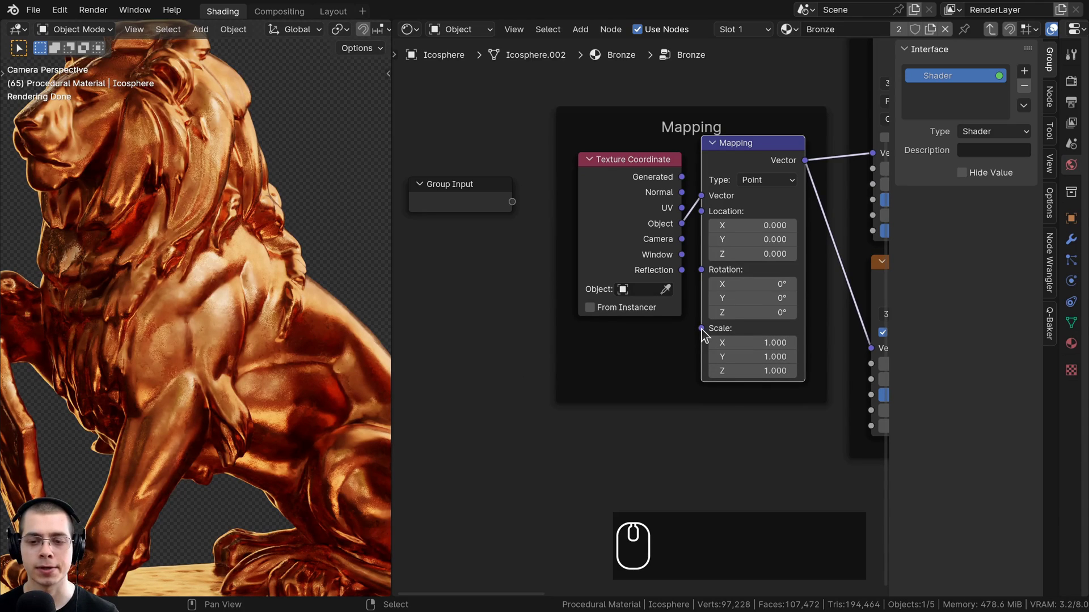
Step: Expose a Scale group input driving the Mapping scale and set its socket type to Float
drag(706, 335, 544, 352)
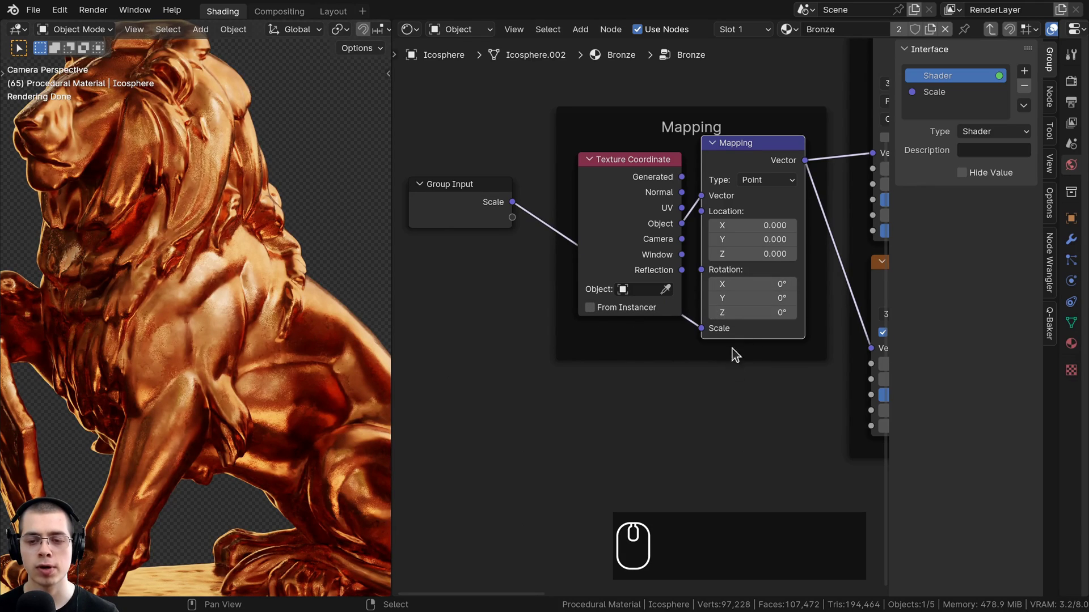
click(939, 101)
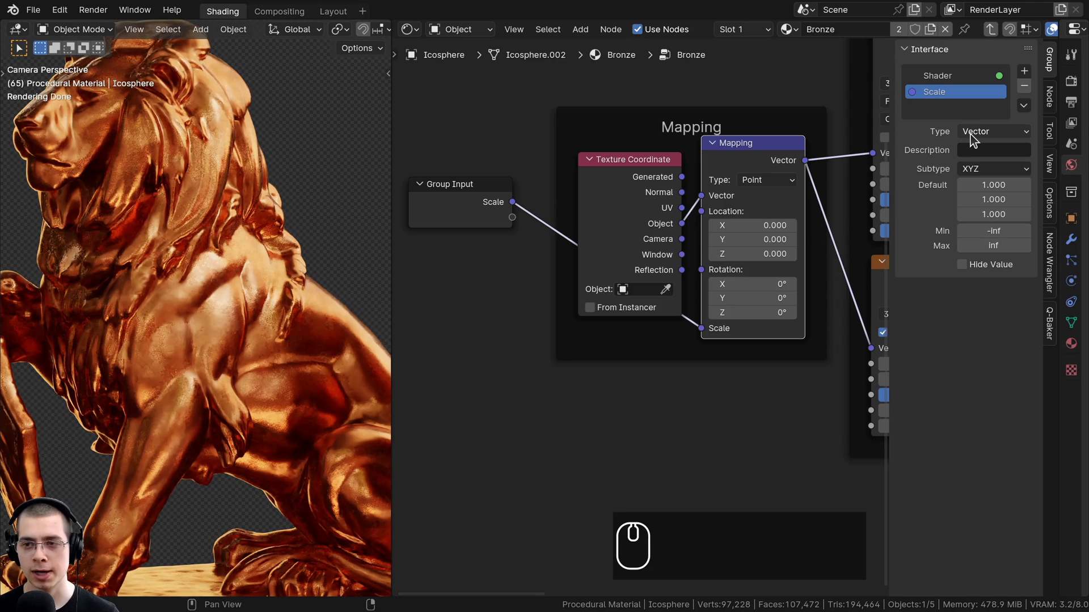
drag(975, 138, 981, 186)
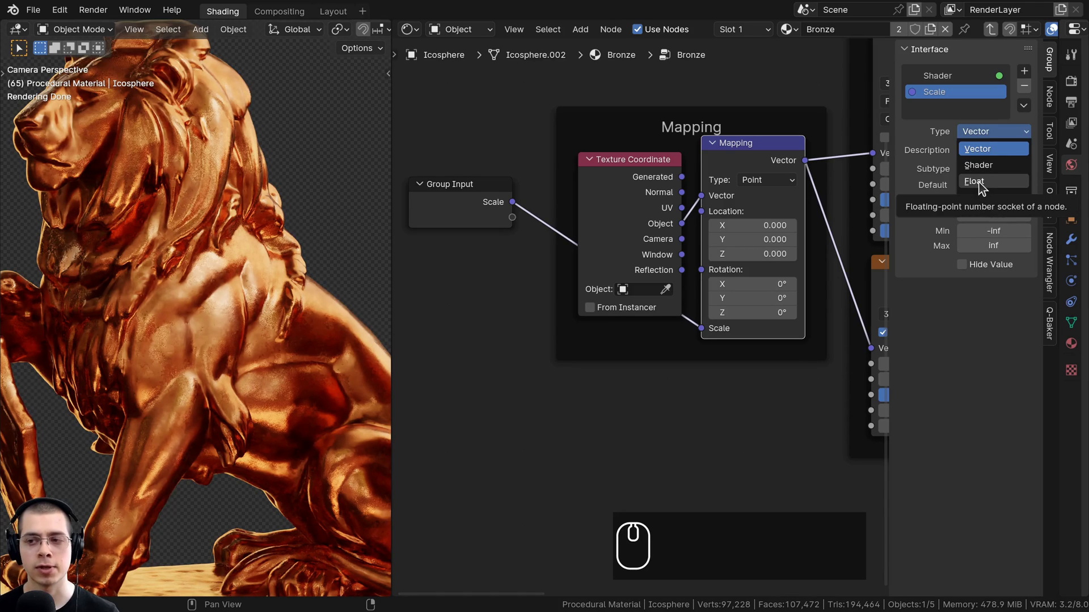
click(983, 186)
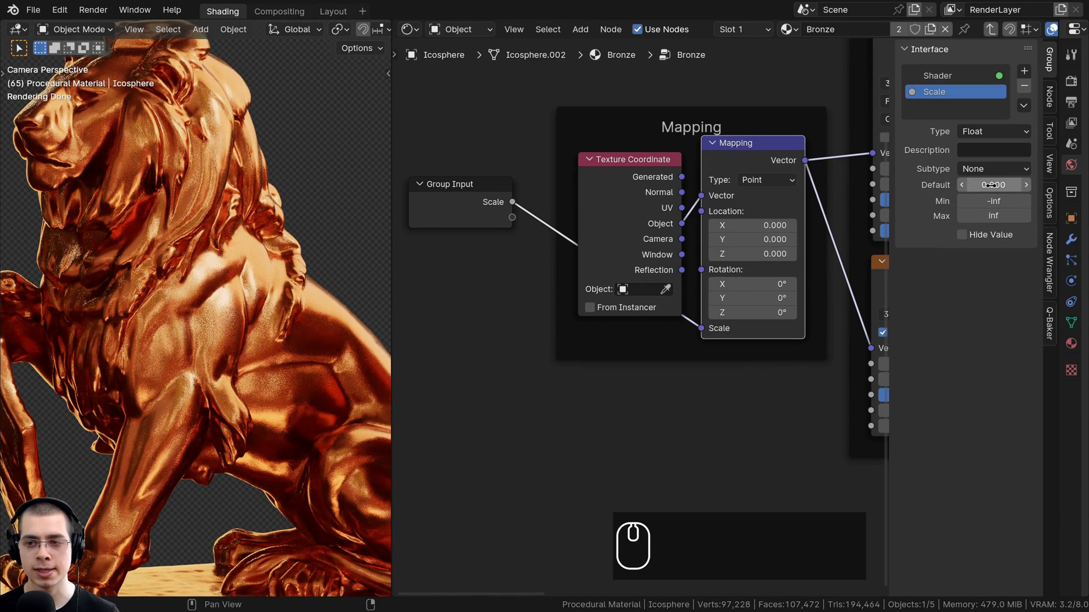
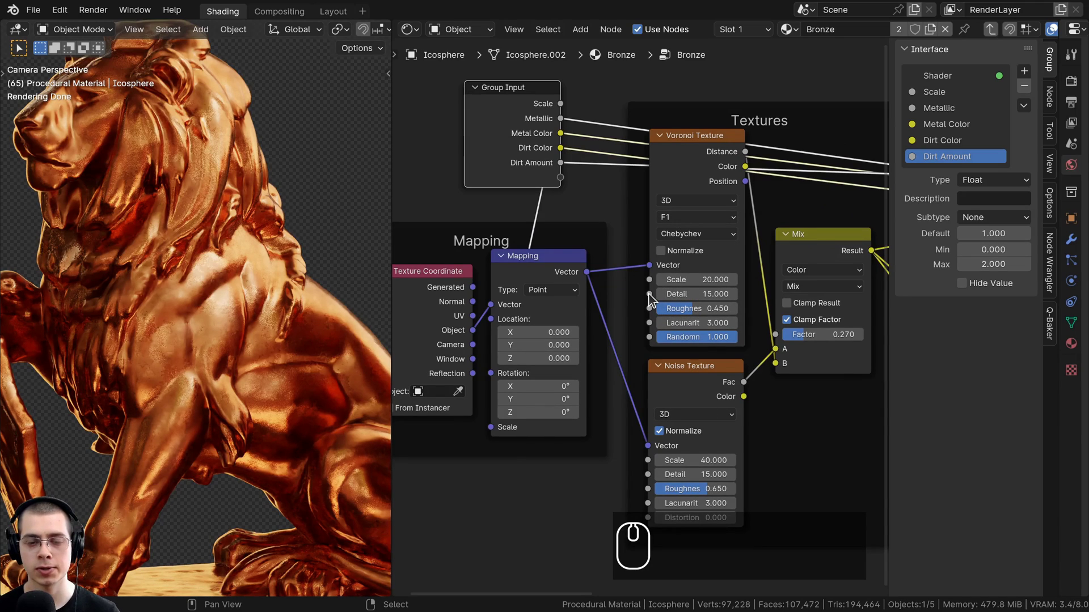
Step: Expose new Detail and Lacunarity group inputs and wire them into the Voronoi and Noise textures
drag(652, 299, 567, 183)
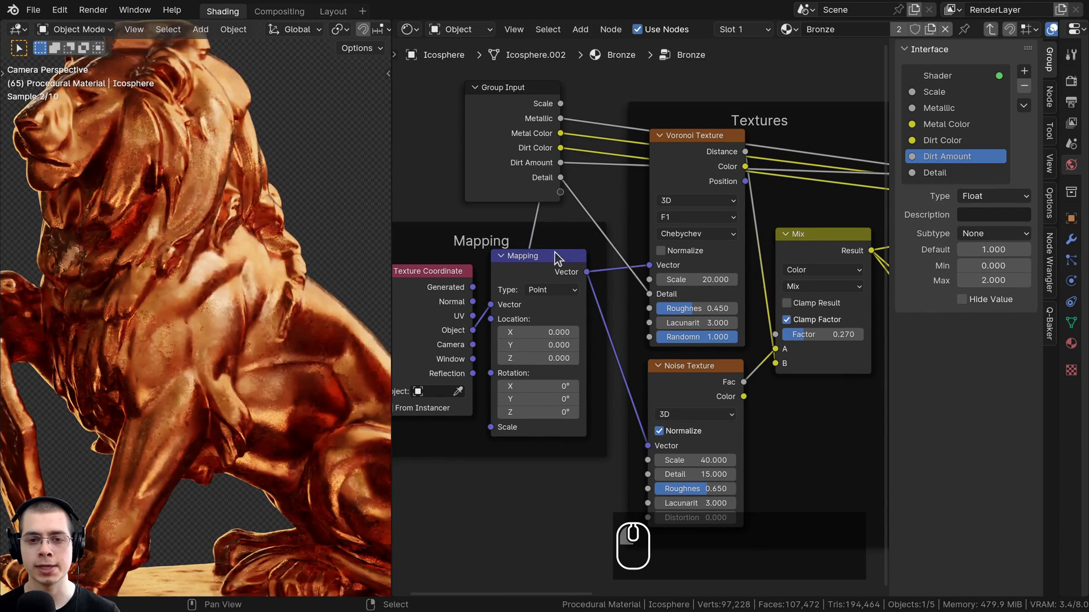
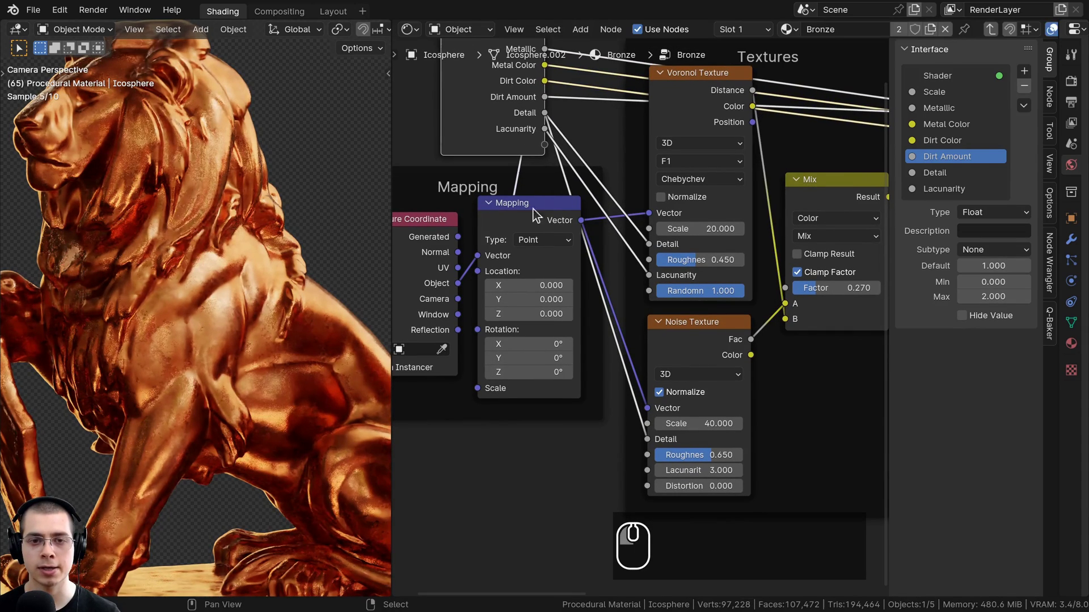
drag(648, 474, 533, 131)
click(517, 128)
scroll(down, 3)
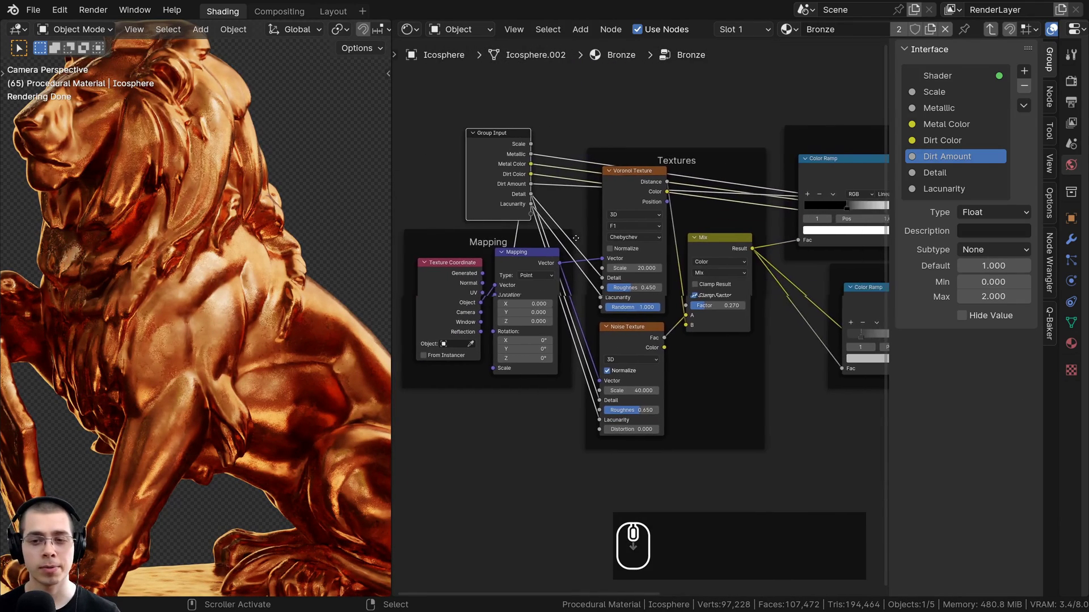